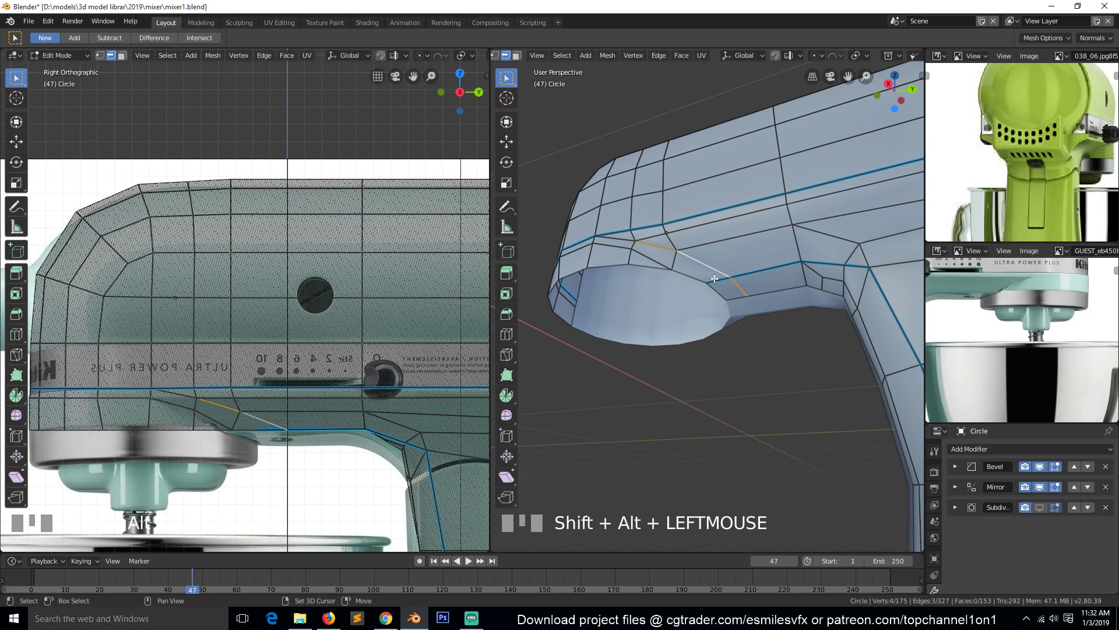
Step: Set an edge bevel weight on an edge under the mixer head and check the smoothed result
click(712, 276)
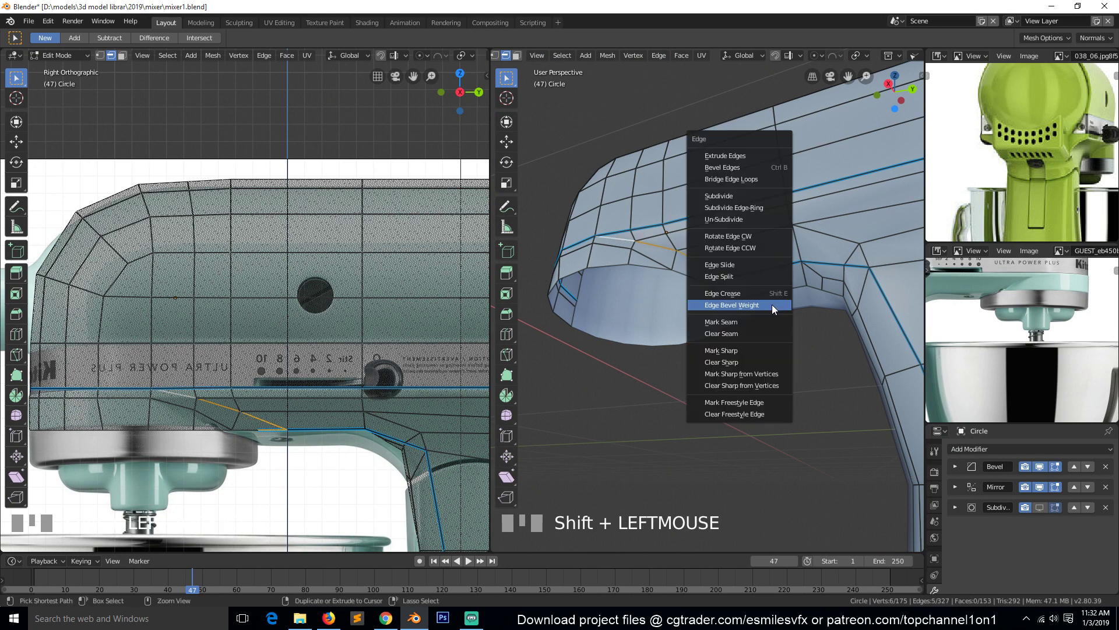
key(ctrl+e)
click(712, 292)
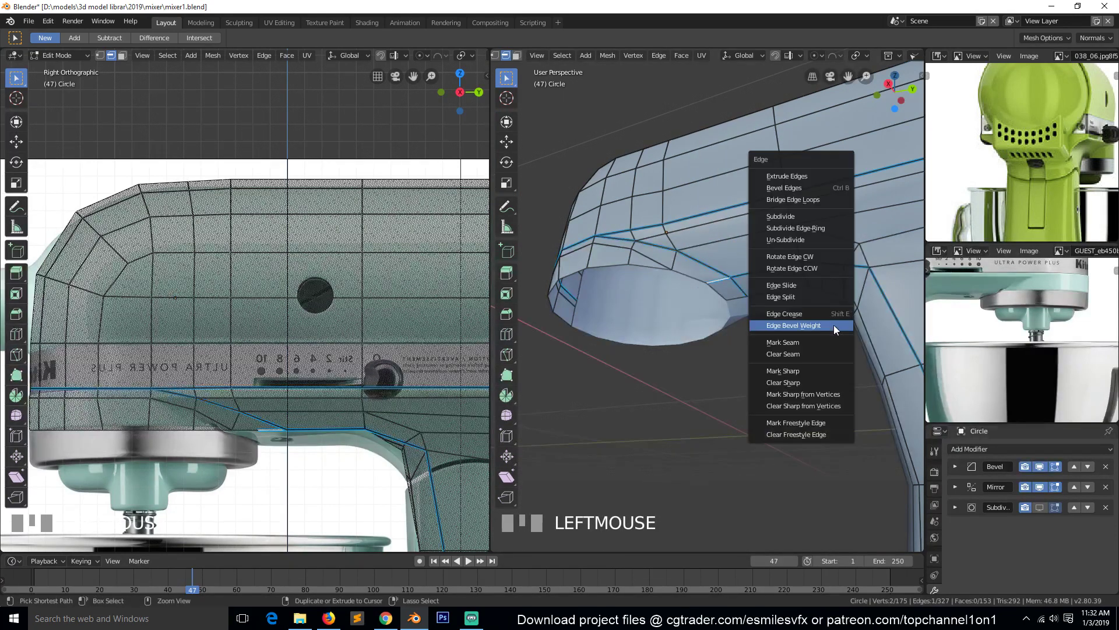
key(ctrl+e)
key(ctrl+e)
key(Tab)
key(`)
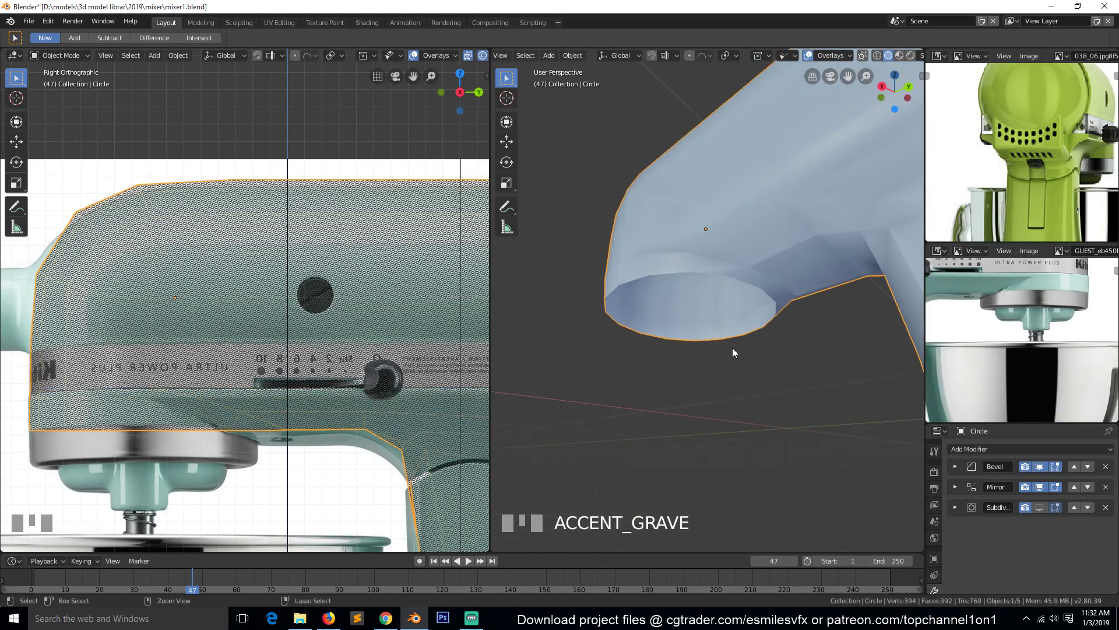
drag(1044, 509, 772, 335)
key(alt+a)
key(`)
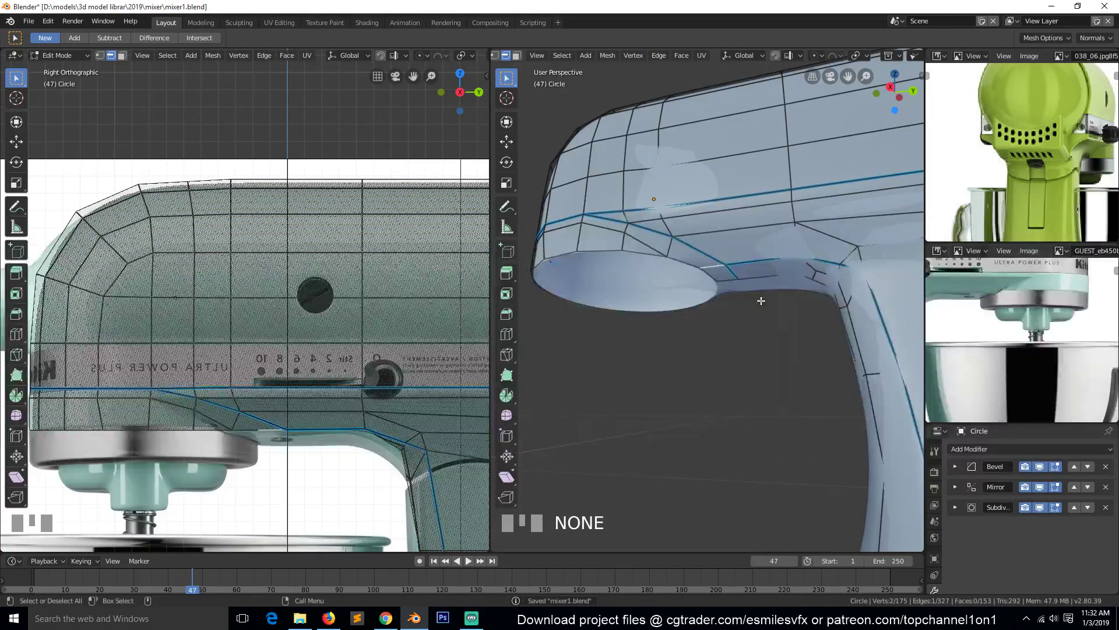
key(KP_1)
key(KP_3)
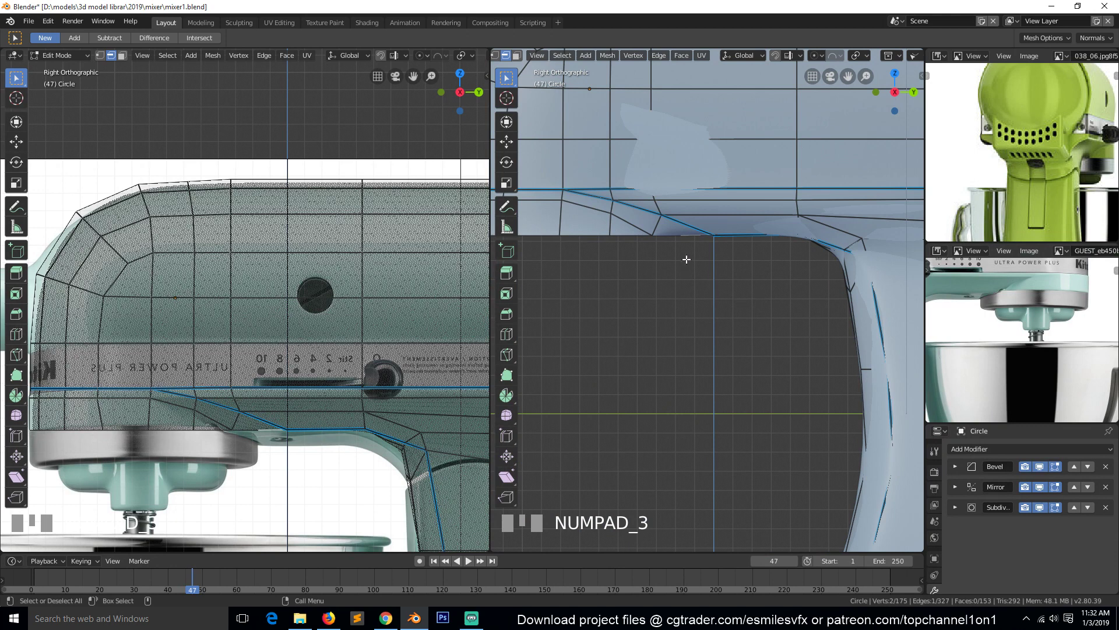
Step: Give the full edge loop under the head a bevel weight and review it from side views
drag(695, 224, 653, 206)
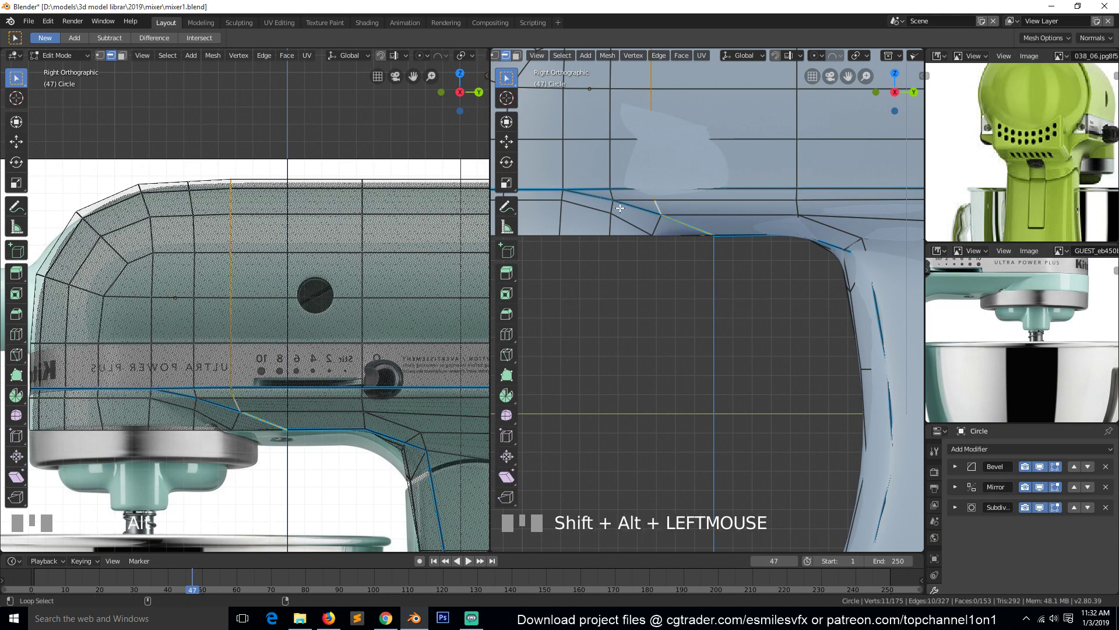
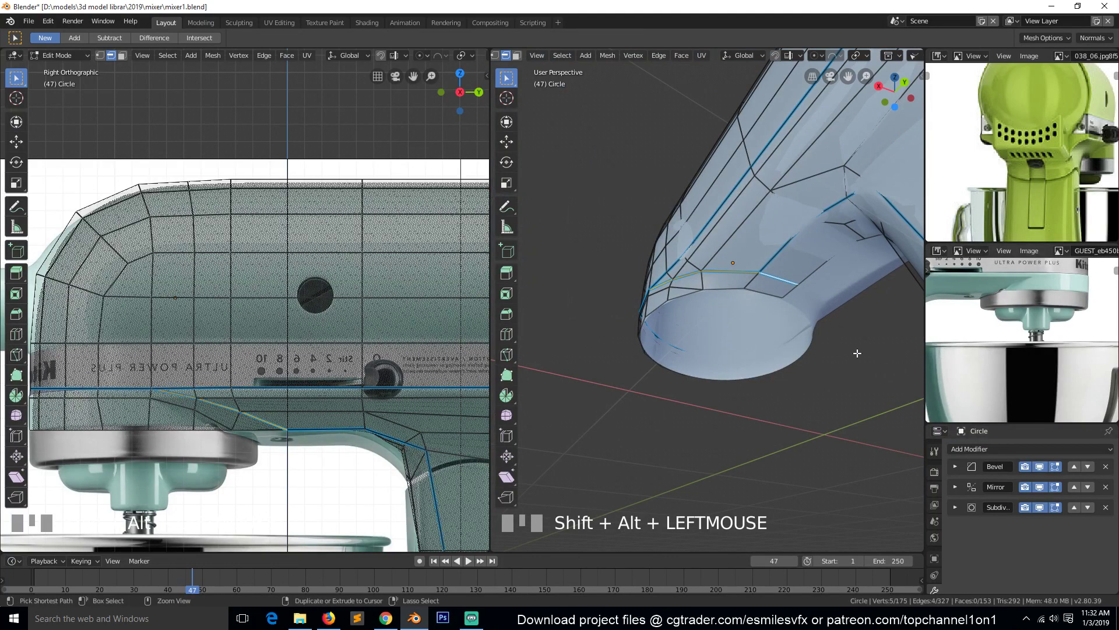
key(ctrl+e)
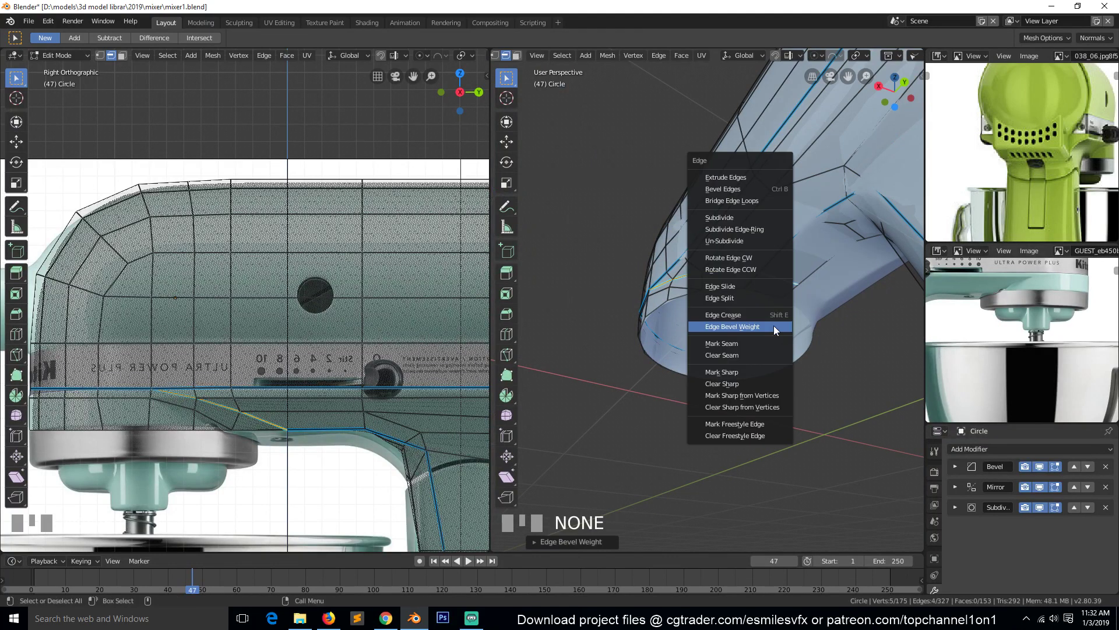
key(ctrl+e)
click(698, 282)
click(698, 282)
key(KP_1)
key(KP_2)
scroll(down, 3)
key(KP_1)
key(KP_3)
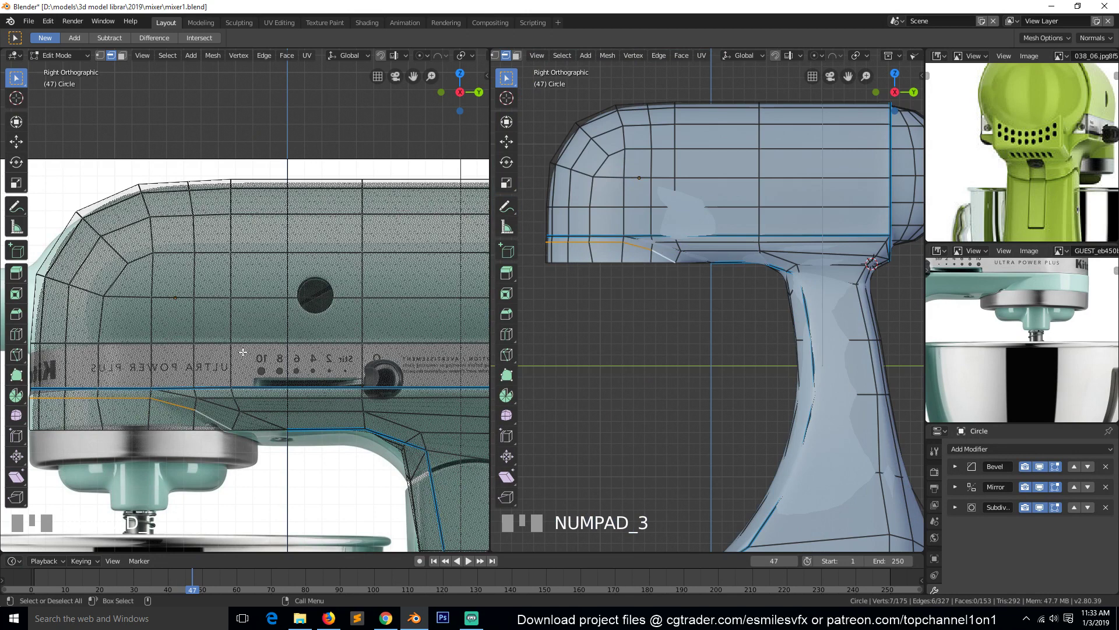
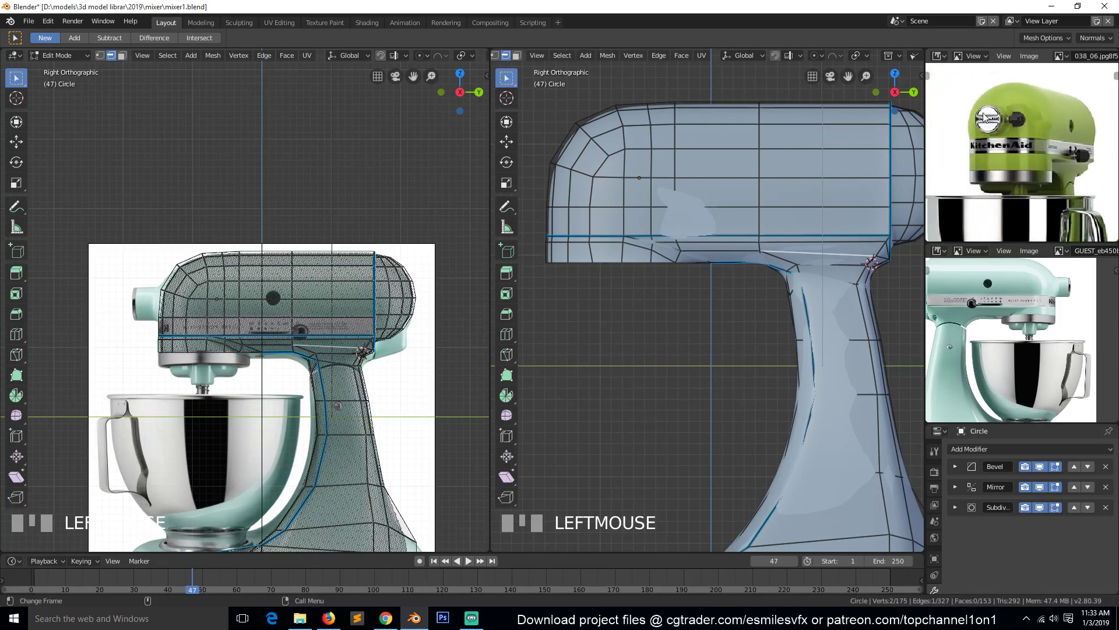
Step: Apply the Mirror modifier so the mirrored half becomes permanent geometry
key(`)
scroll(down, 3)
key(`)
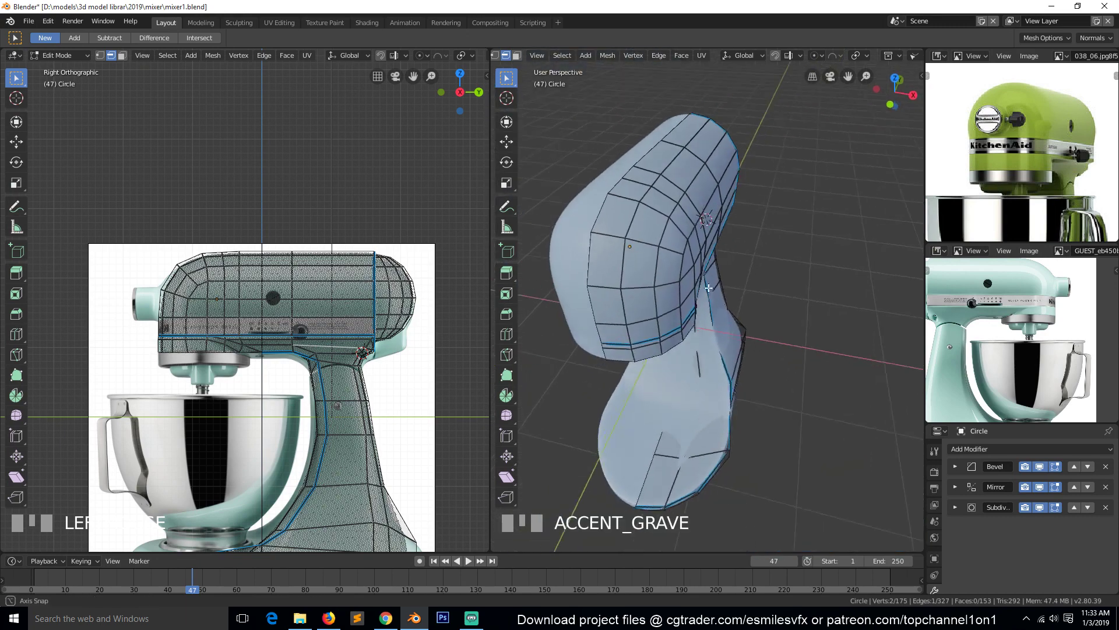
key(1)
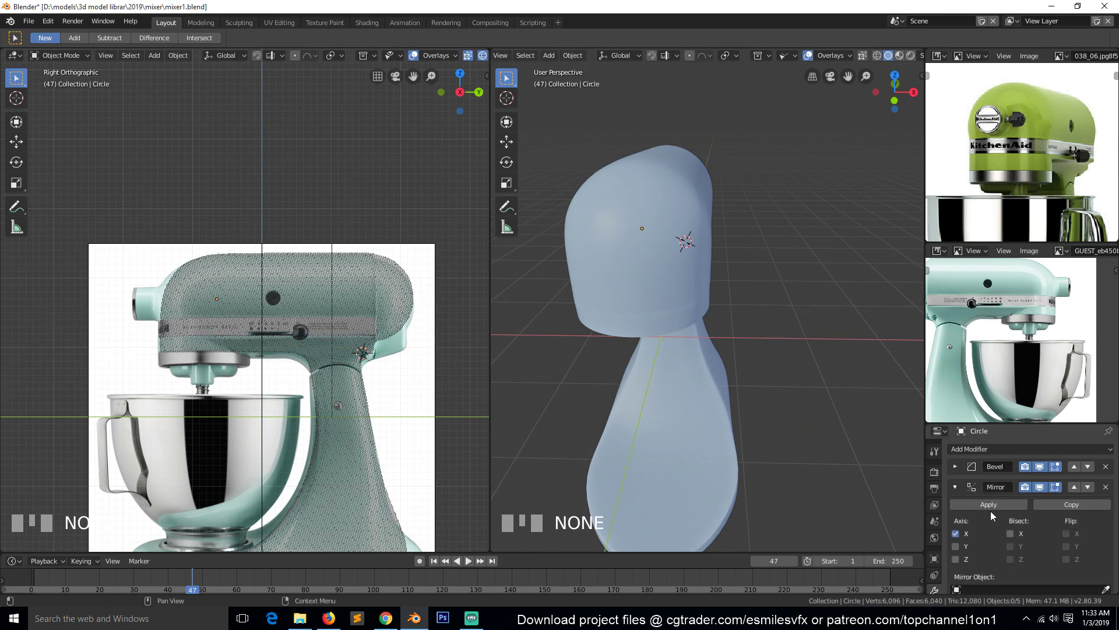
click(654, 306)
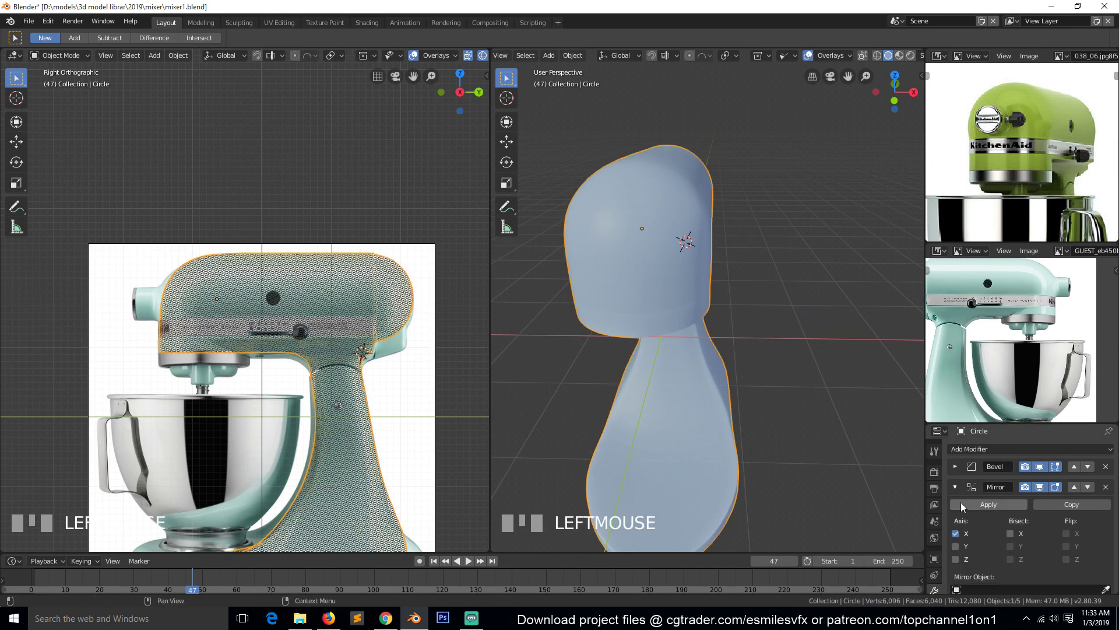
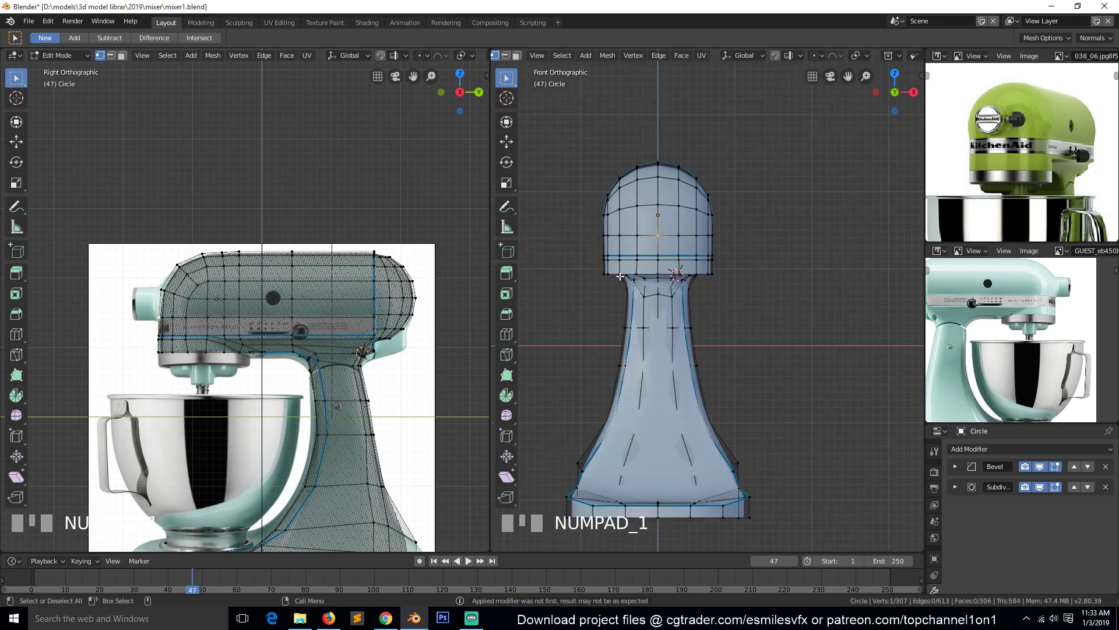
Step: Bevel the centre vertex of the head's front into a small ring in front view
key(KP_Decimal)
scroll(up, 3)
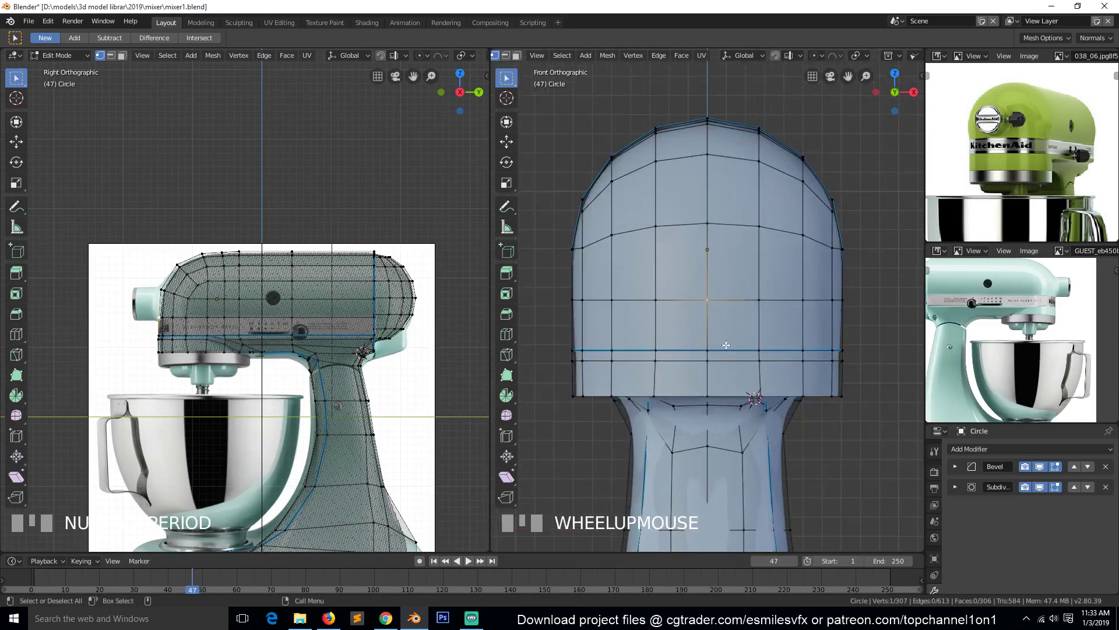
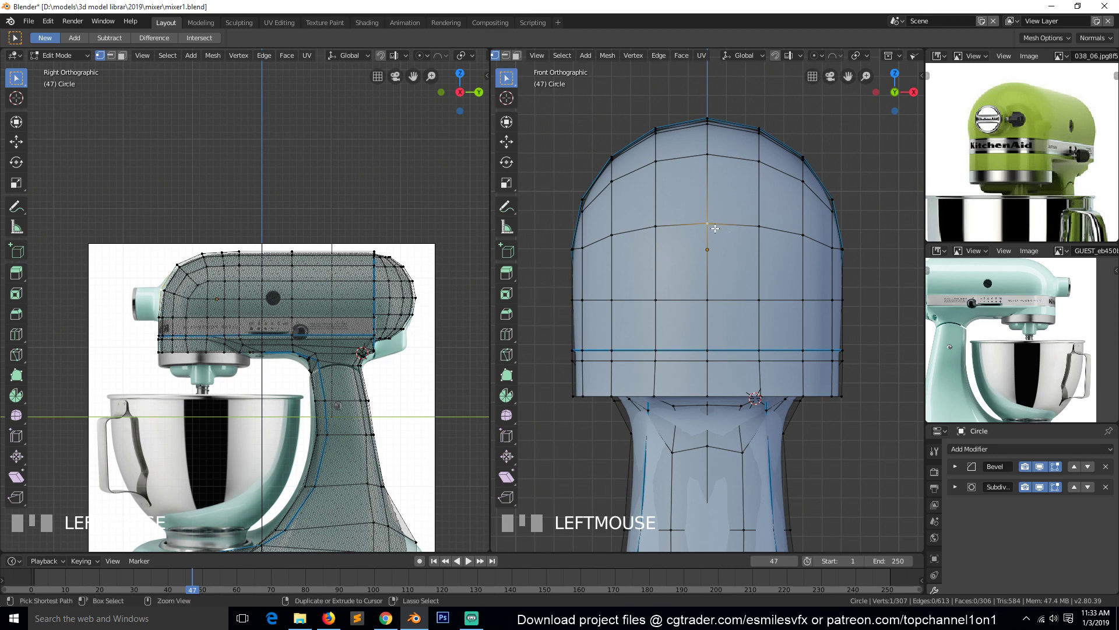
key(ctrl+shift+b)
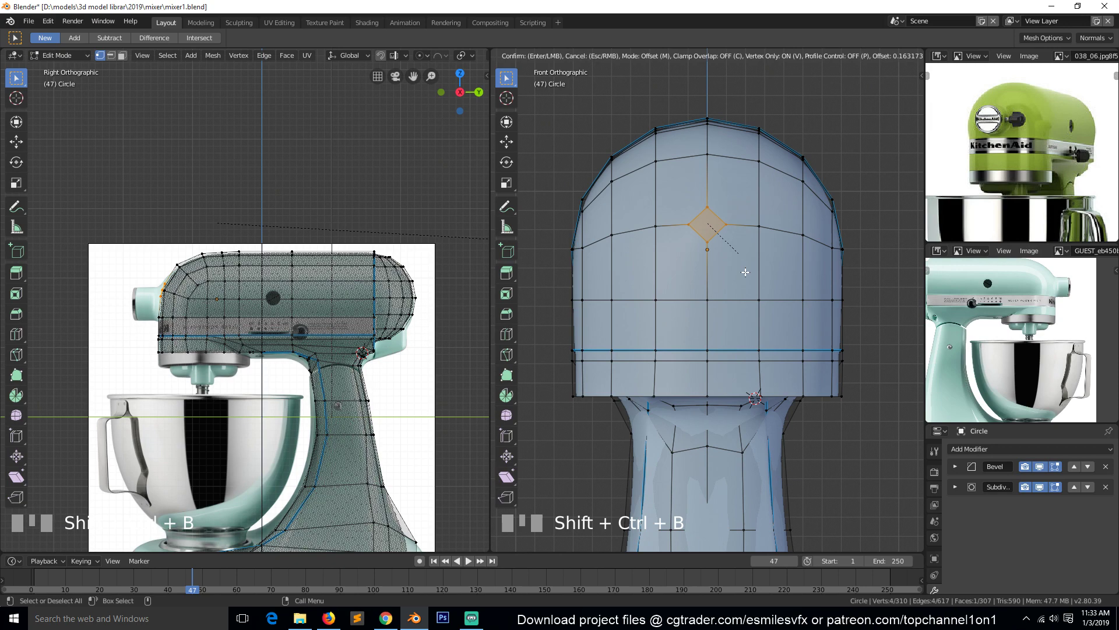
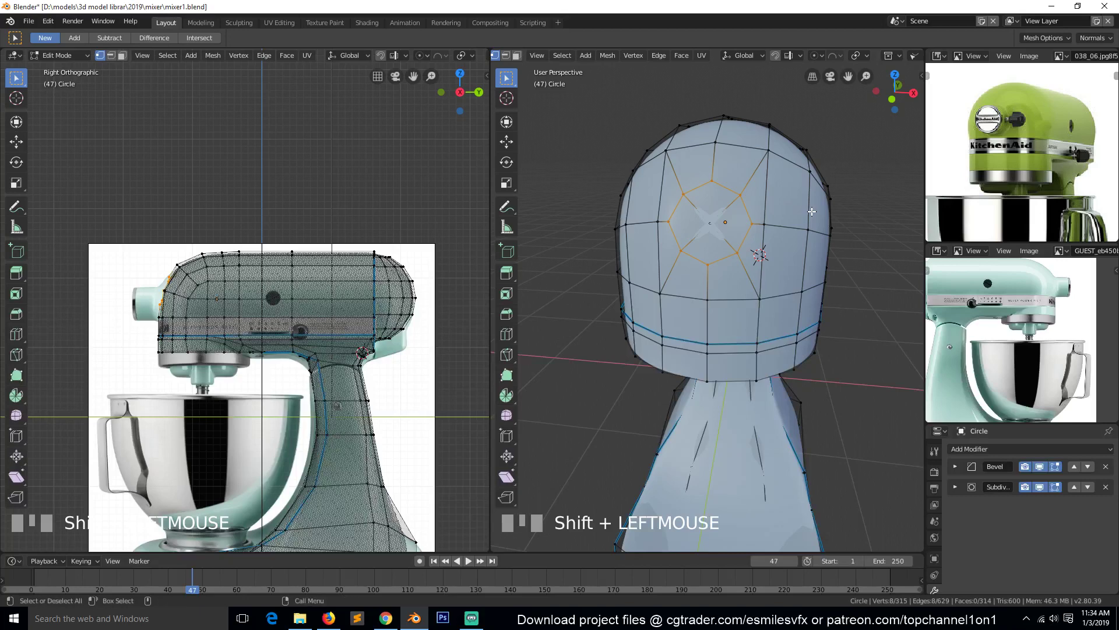
Step: Round the bevelled ring into a circle with To Sphere
key(shift+alt+s)
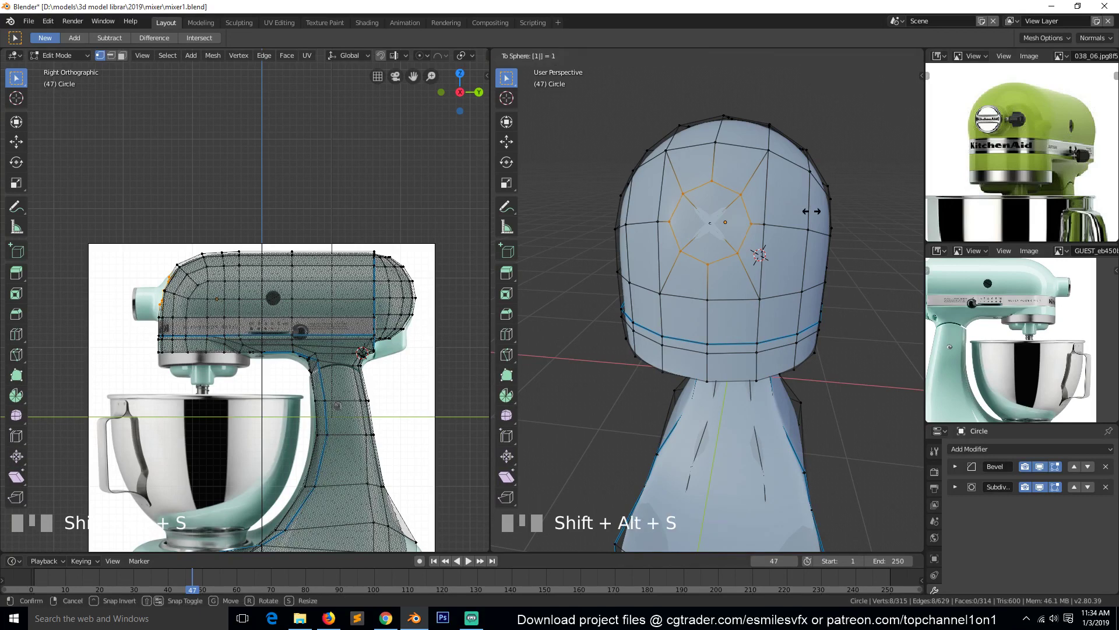
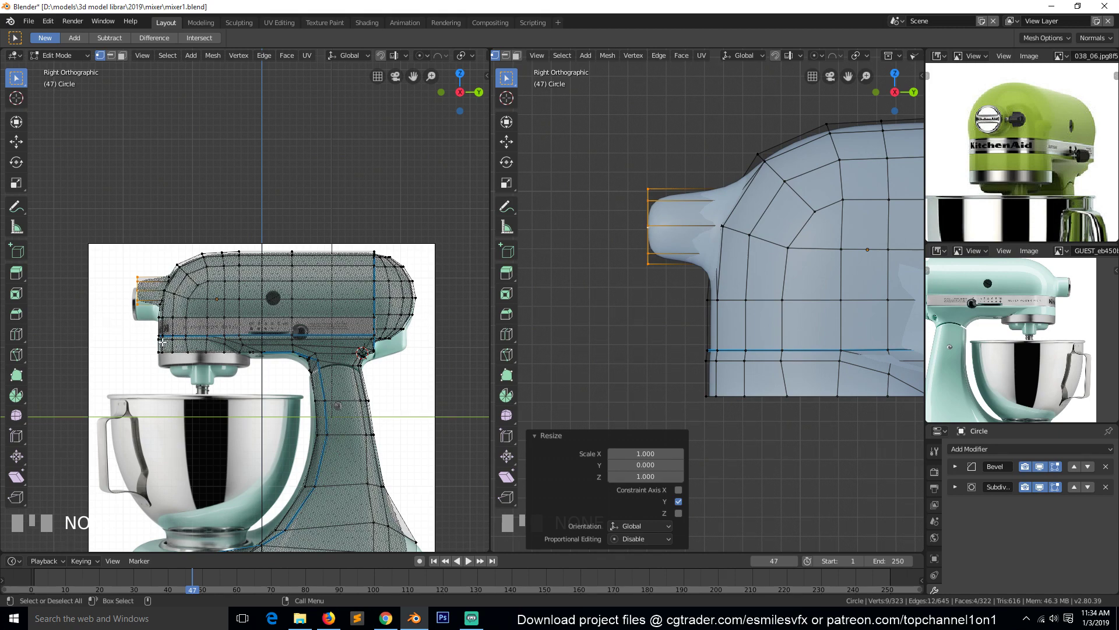
Step: Zoom into the side view to compare the hub with the reference
scroll(up, 3)
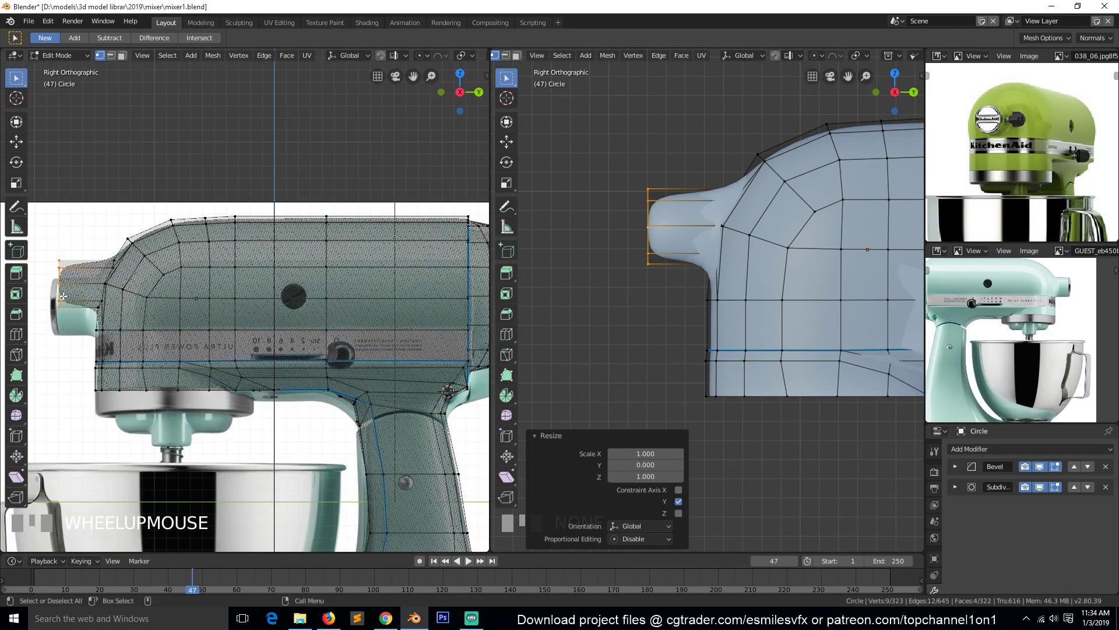
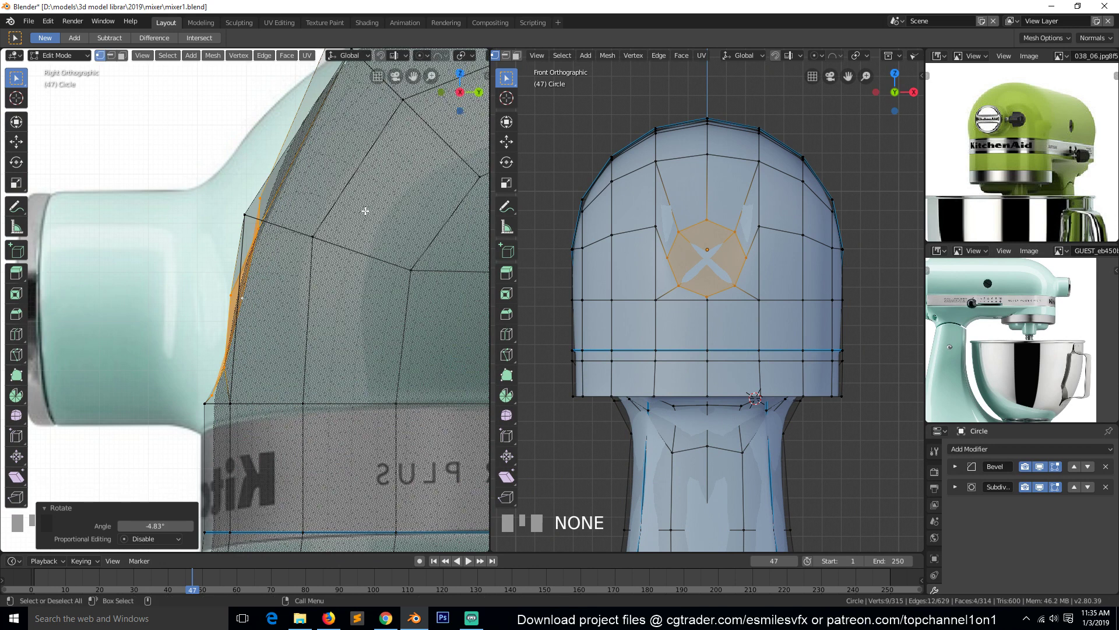
Step: Join ring vertices to the surrounding grid with new edges
key(g)
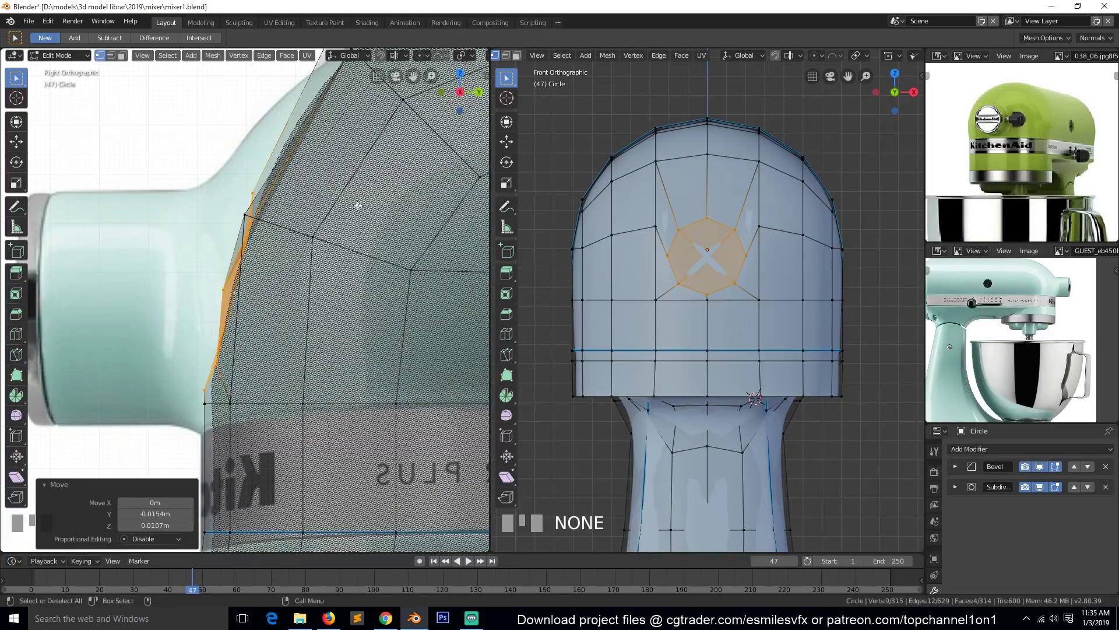
scroll(up, 3)
key(alt+a)
drag(739, 211, 774, 203)
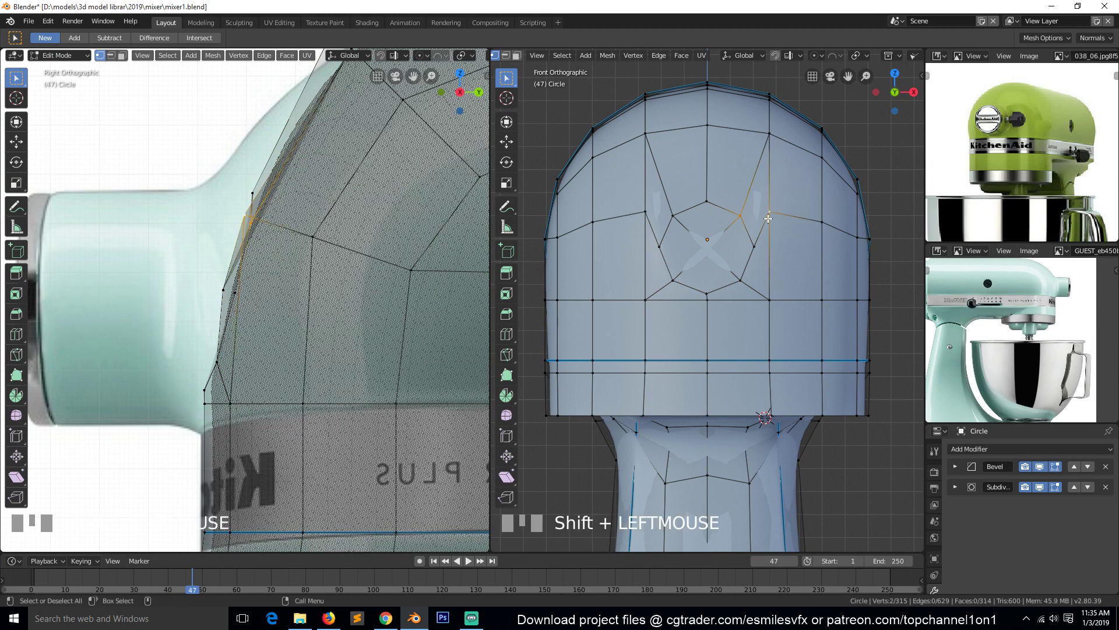
key(j)
click(672, 214)
click(651, 213)
key(j)
Step: Dissolve a stray vertex and select the ring faces for moving forward
key(alt+a)
click(698, 244)
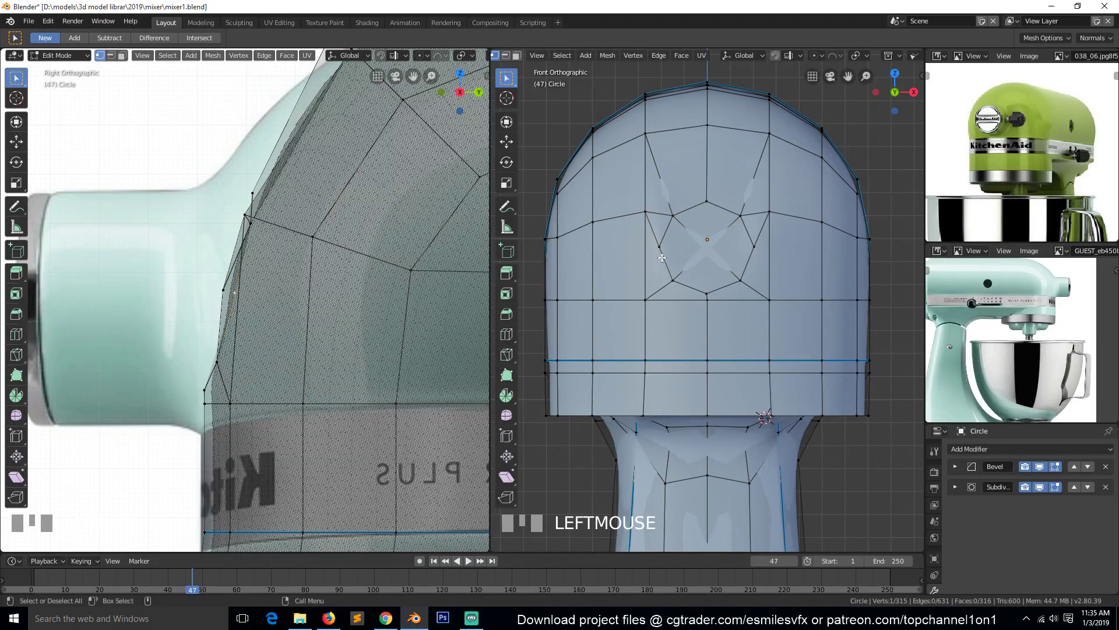
key(alt+a)
click(706, 241)
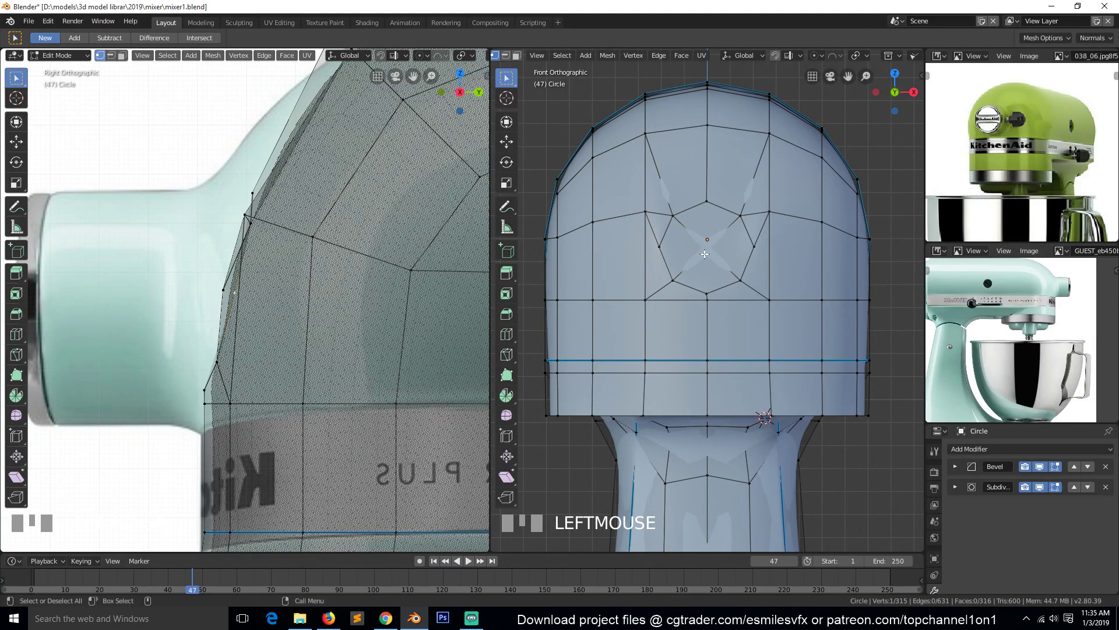
click(1045, 493)
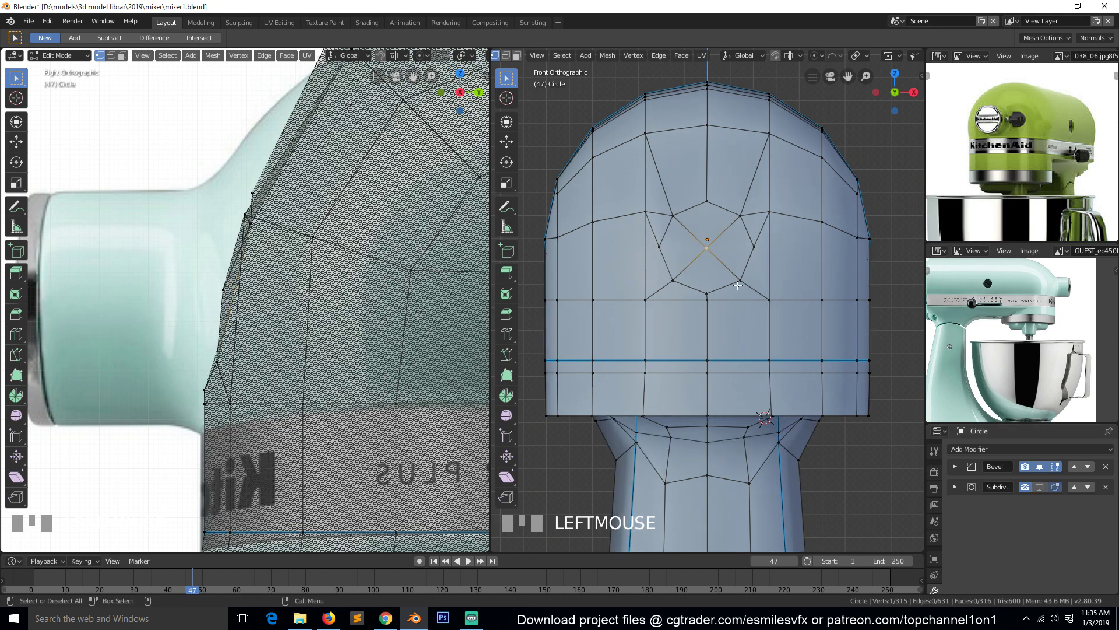
key(KP_Add)
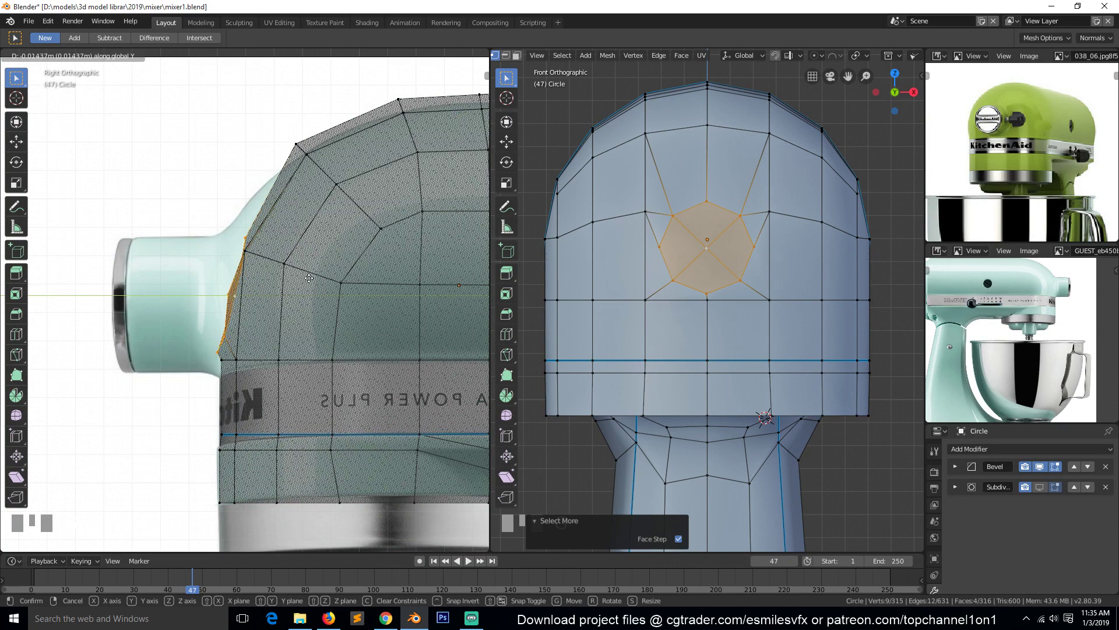
Step: Extrude the ring faces outward into a short beater hub
key(g)
key(e)
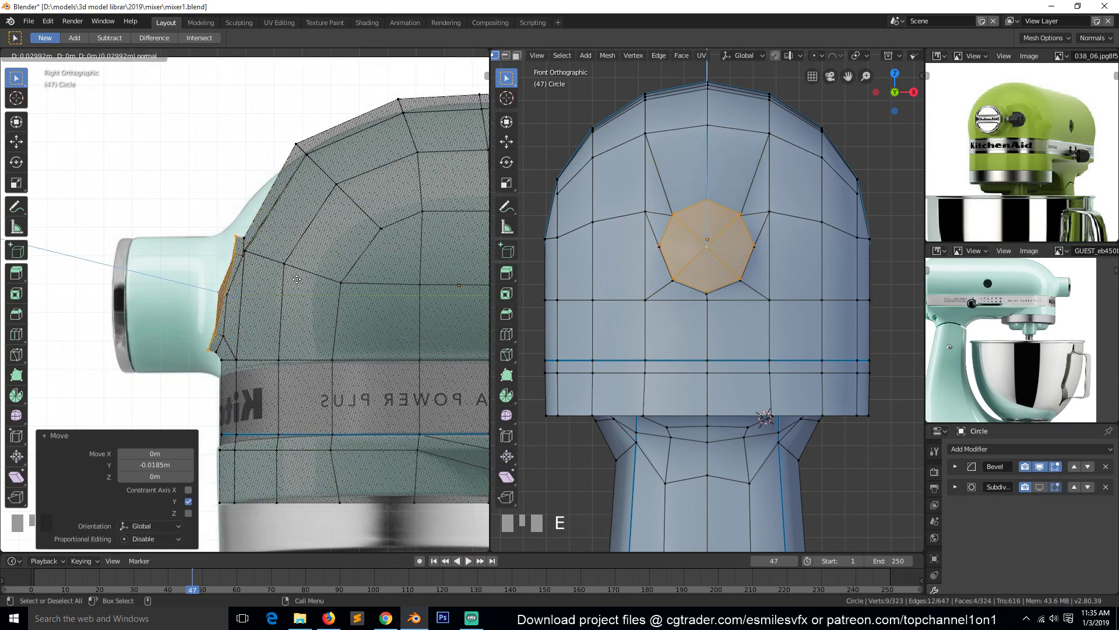
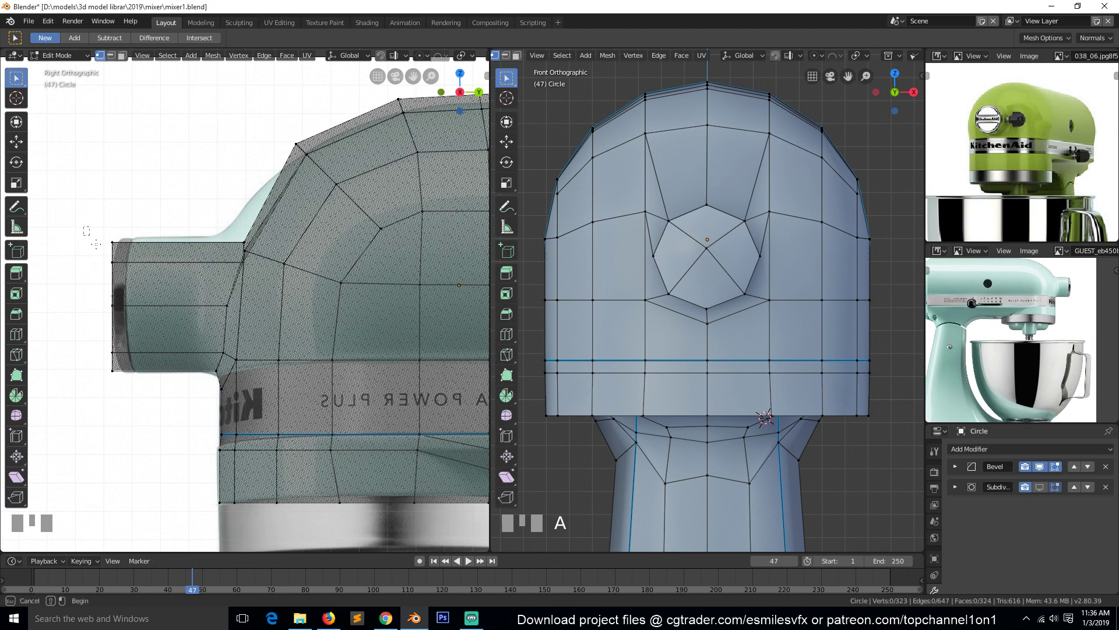
Step: Select all the beater hub faces and scale the hub up slightly
key(b)
key(ctrl+KP_Add)
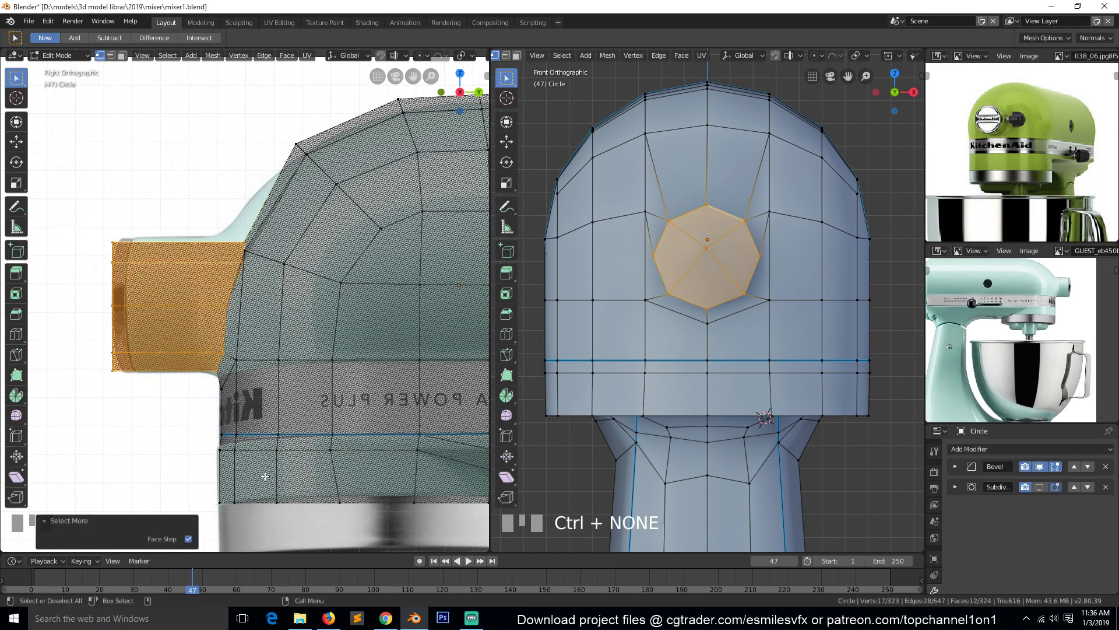
key(s)
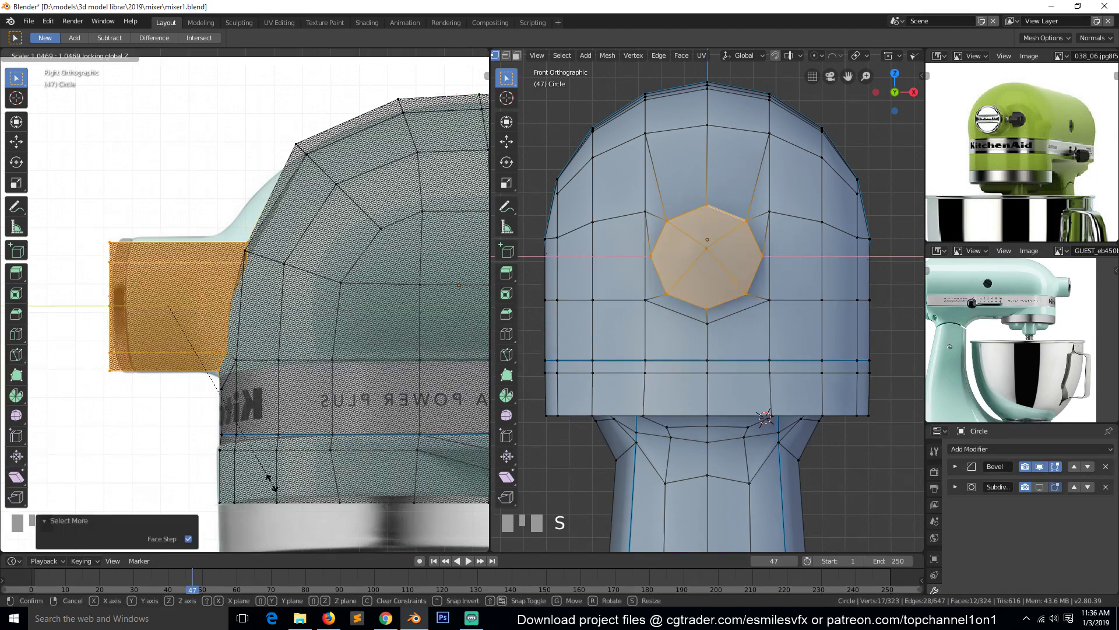
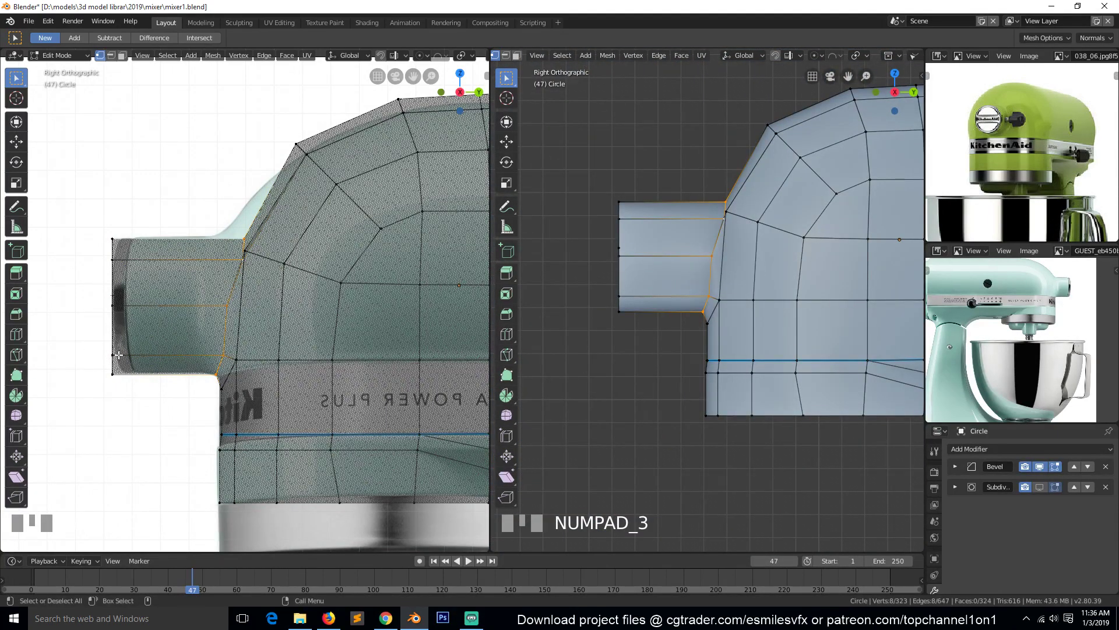
Step: Edge-slide the hub base loop, nudge a rim vertex sideways and view the head from the front
key(g)
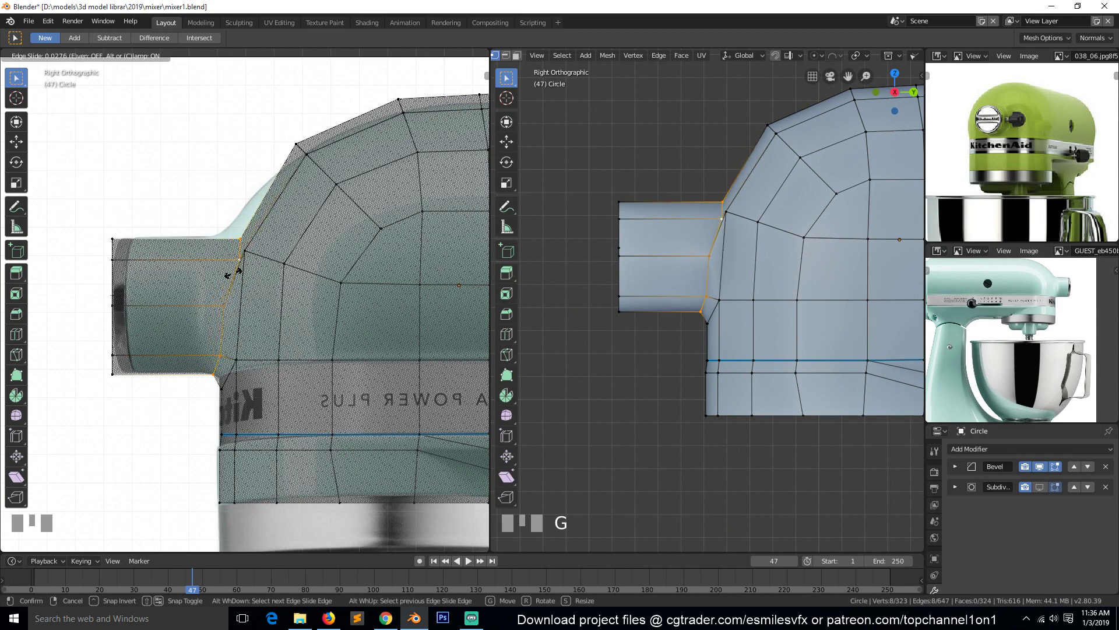
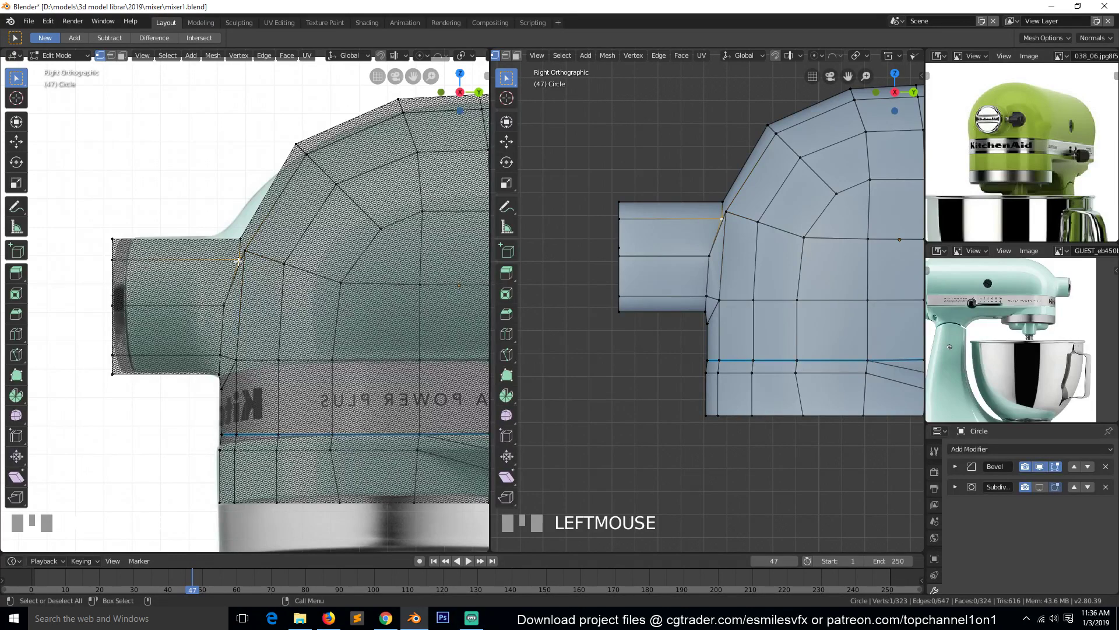
key(g)
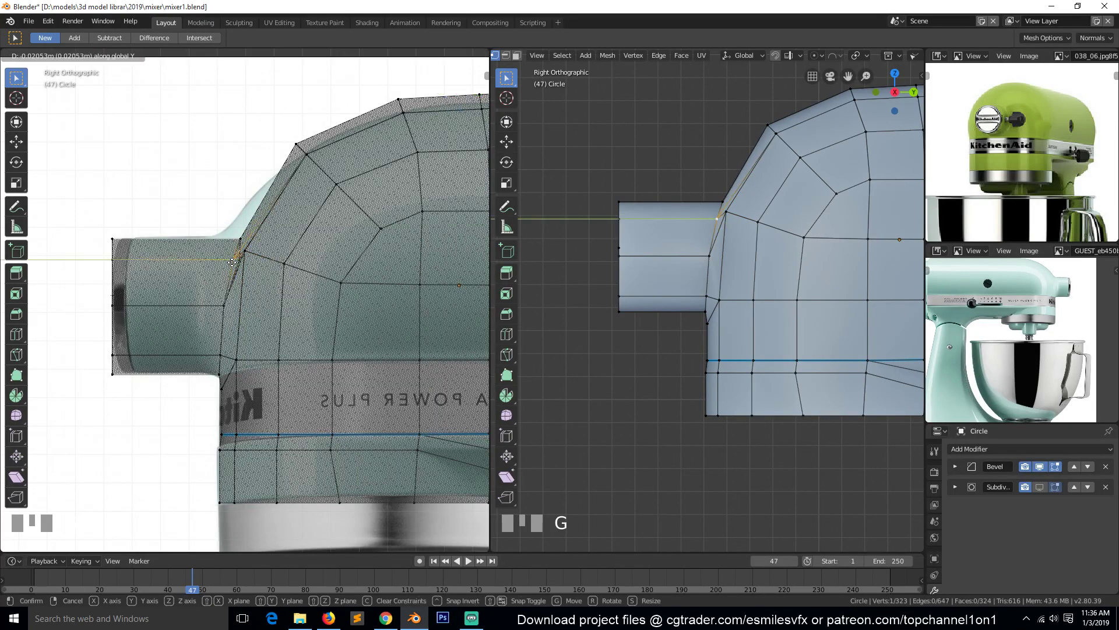
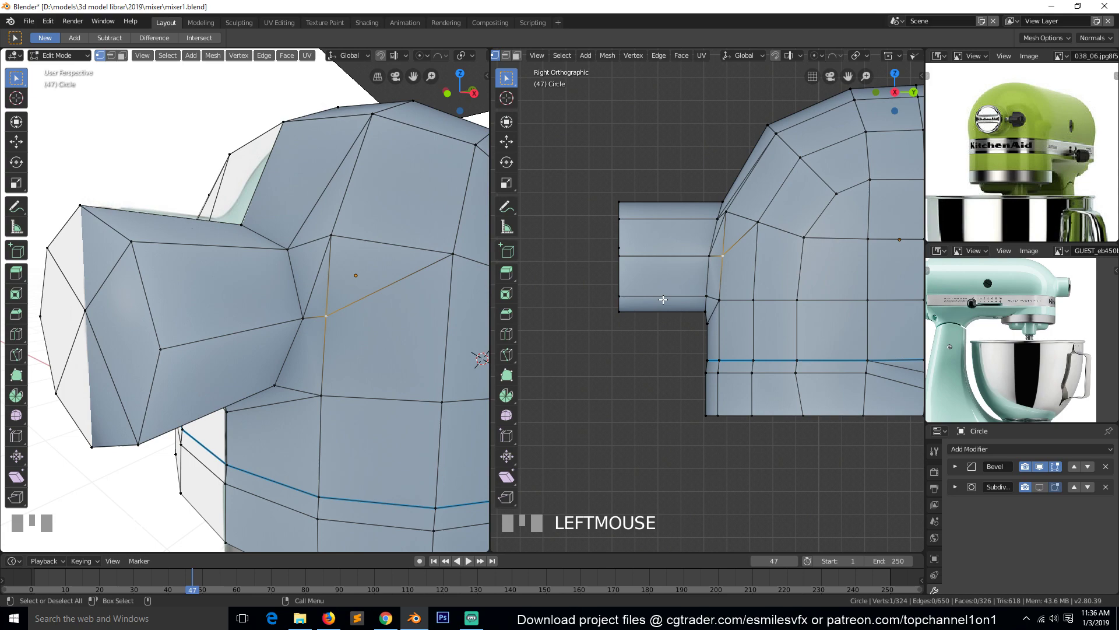
key(KP_1)
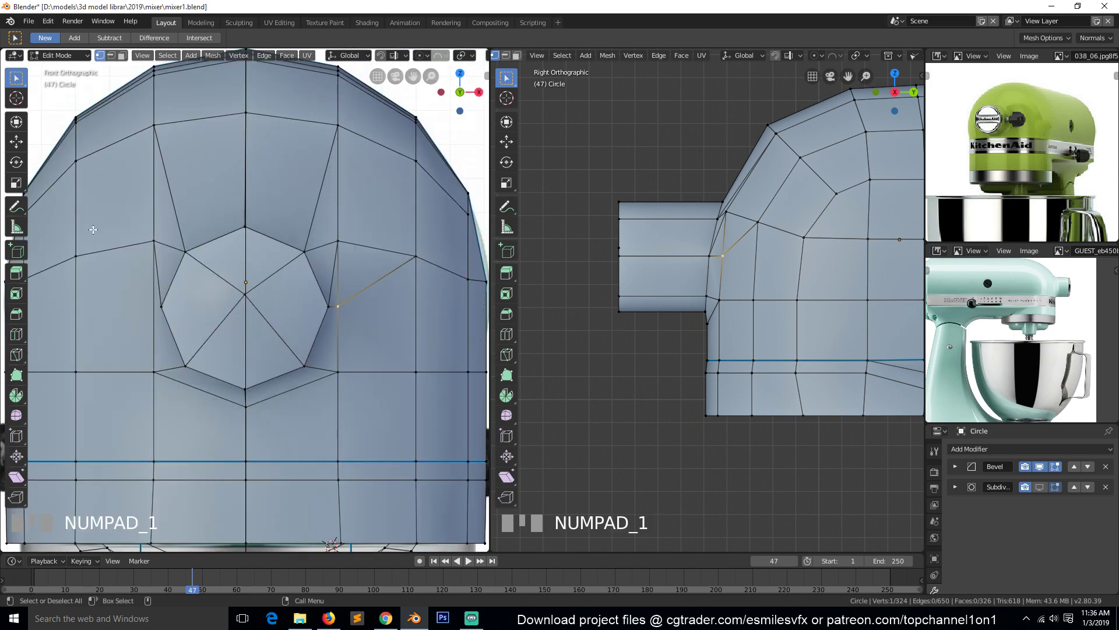
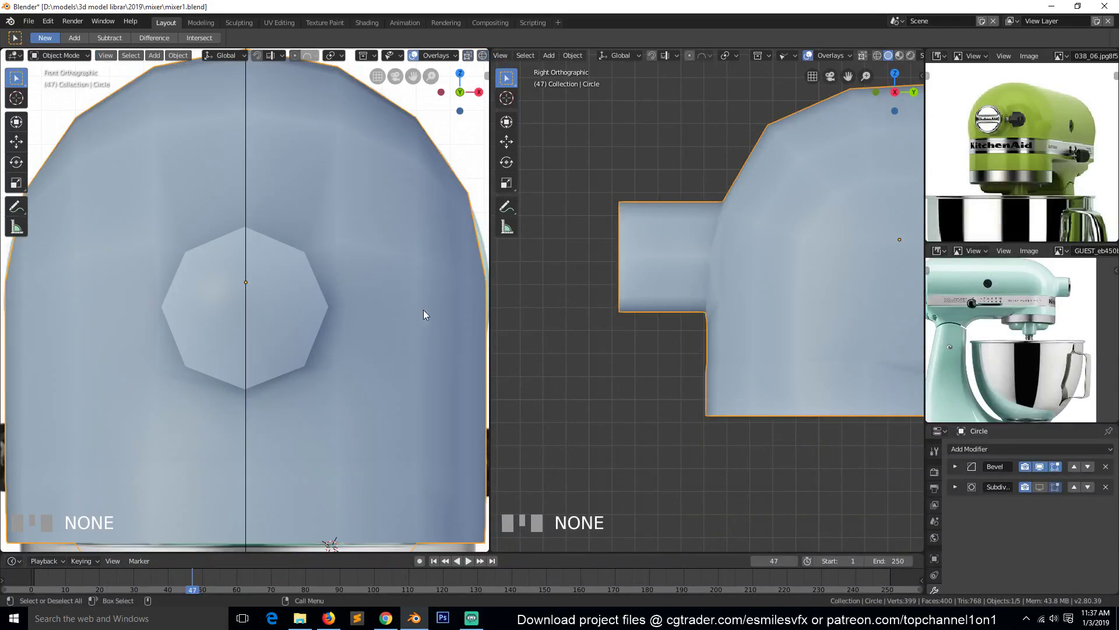
Step: Keep solid shading, save, and knife a new cut across the head near the hub base
key(`)
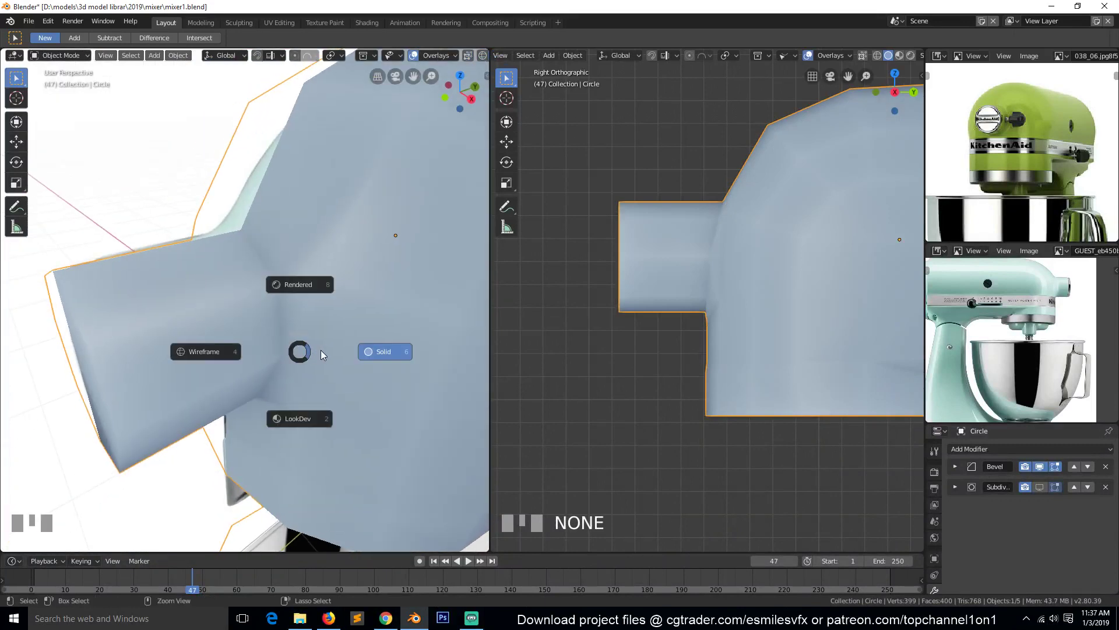
key(z)
click(407, 357)
key(Tab)
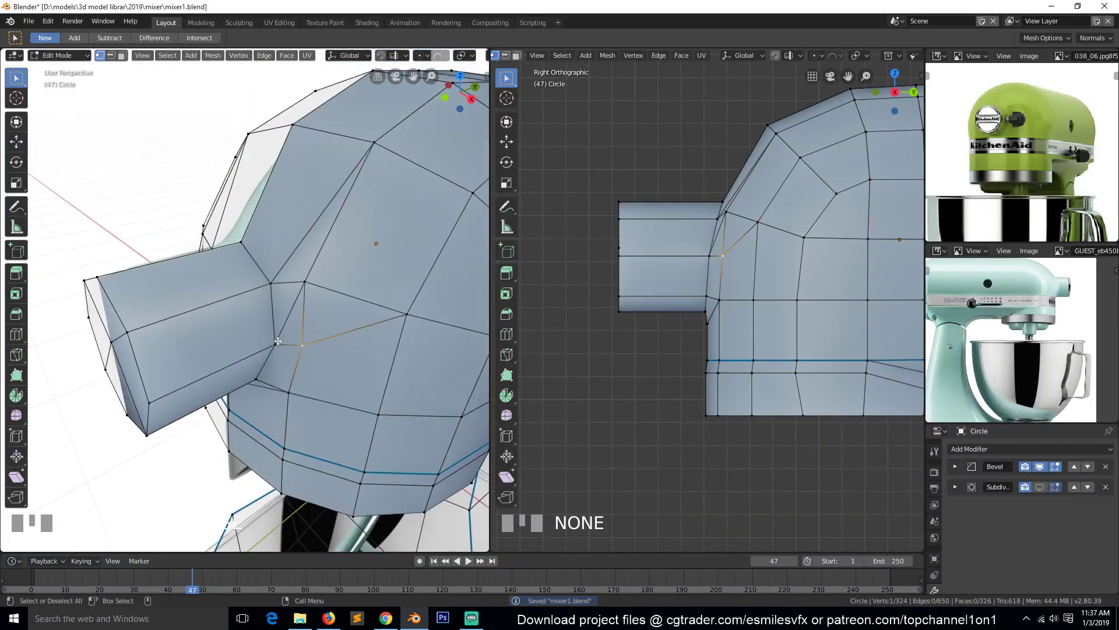
key(alt+a)
key(`)
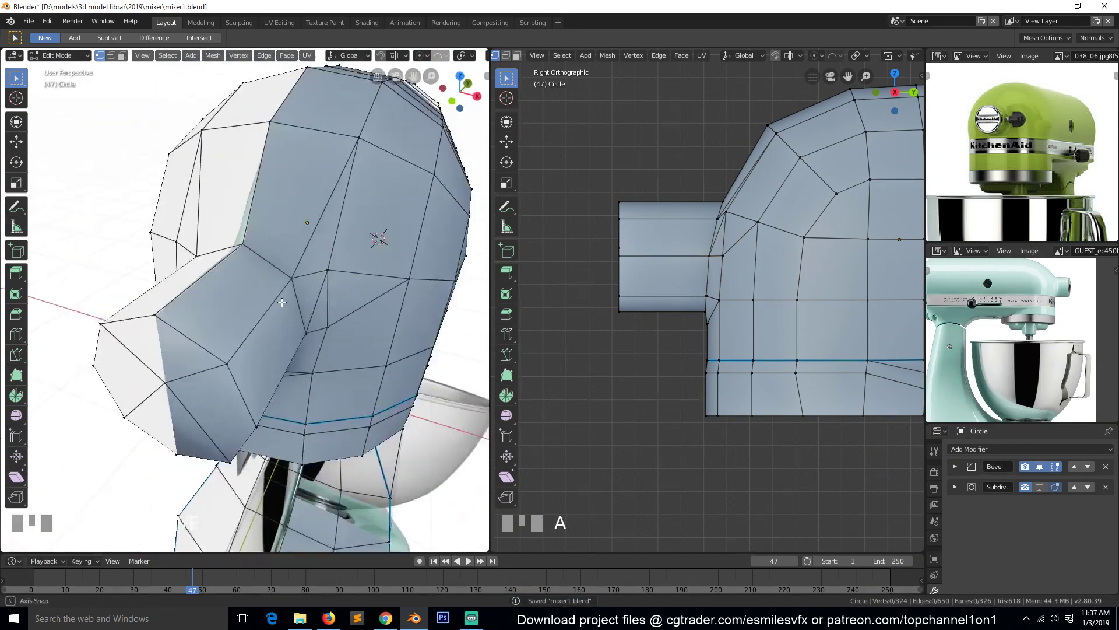
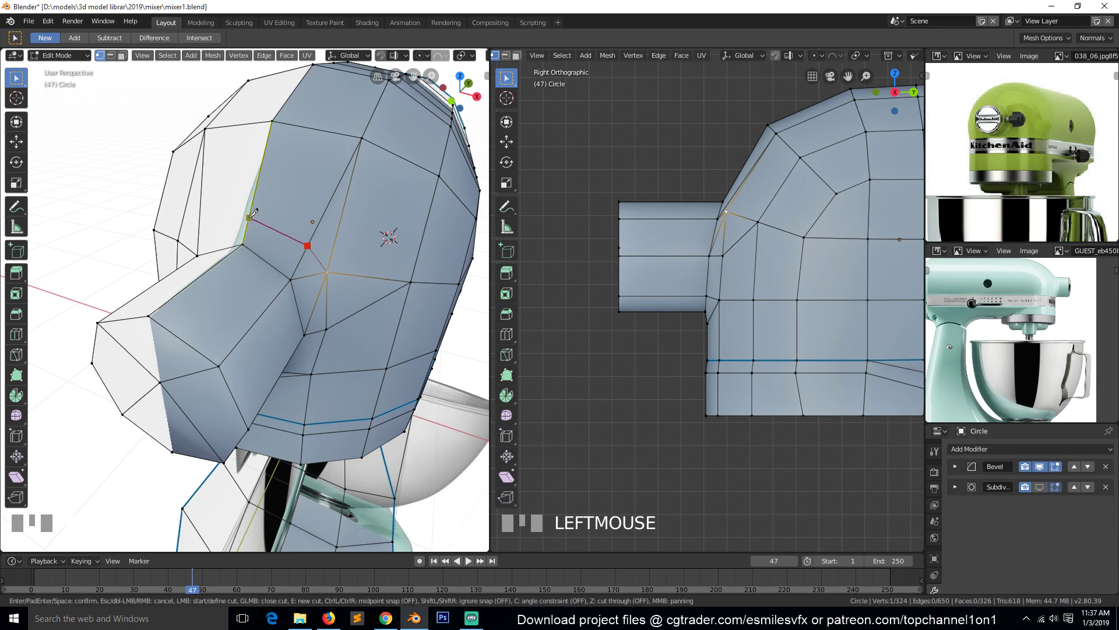
key(k)
key(space)
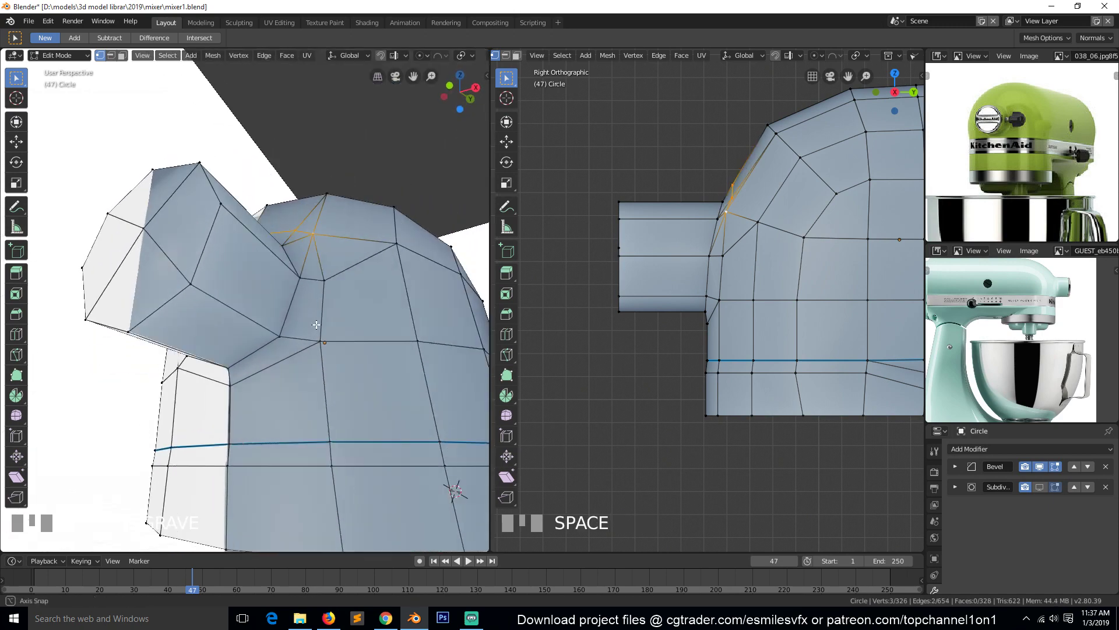
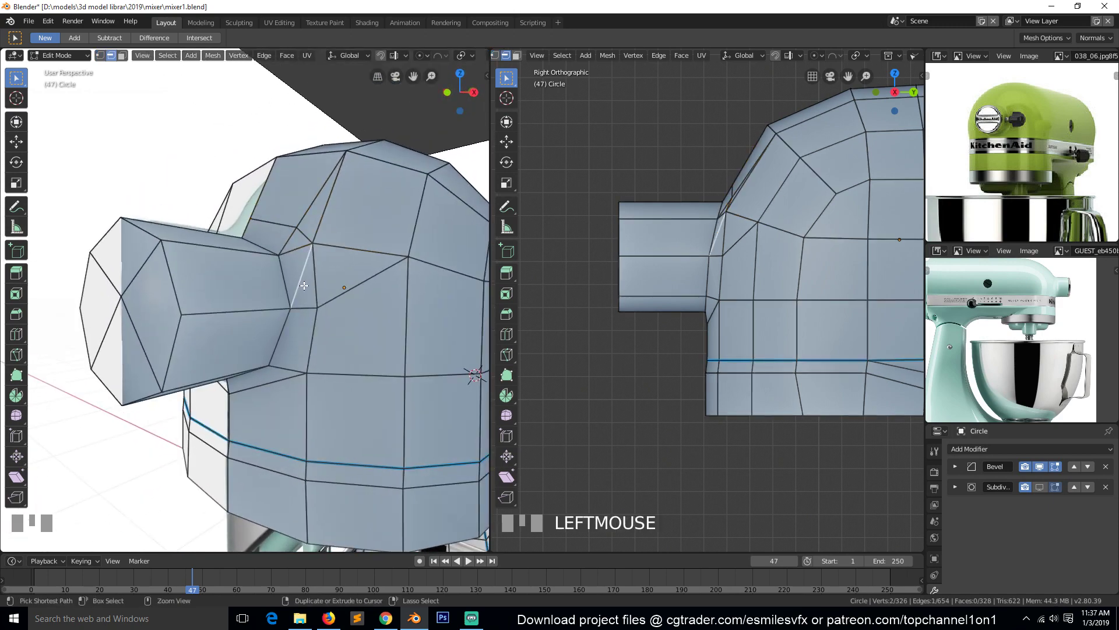
key(ctrl+x)
Step: Merge two vertices at the hub base At Last to reroute the topology
drag(312, 310, 320, 283)
key(alt+a)
key(1)
click(327, 260)
click(305, 234)
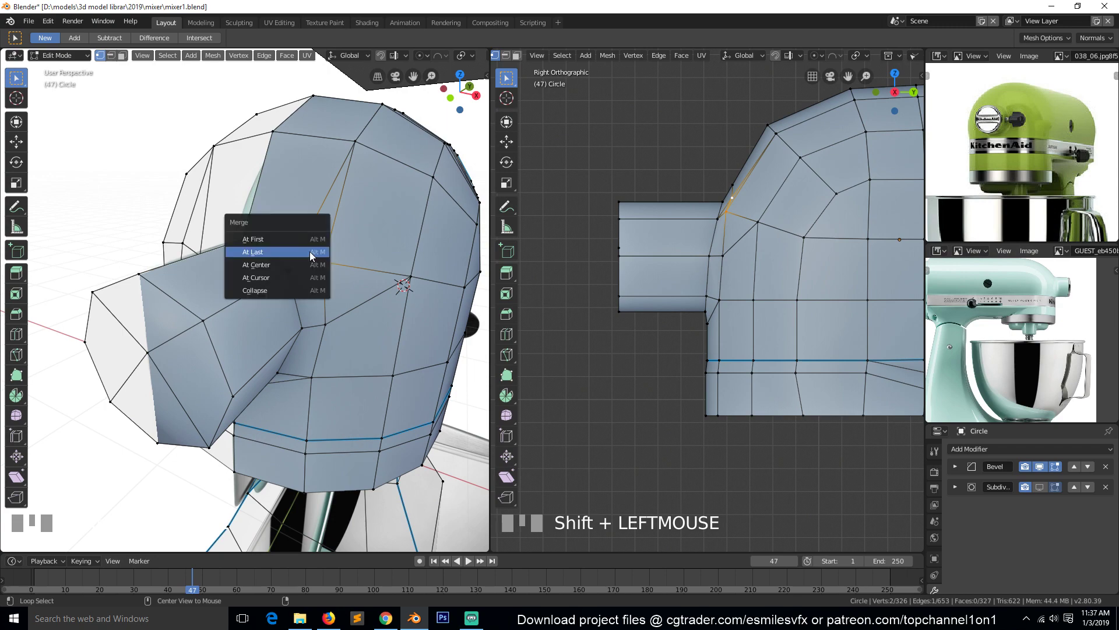
key(alt+m)
Step: Orbit around the head to inspect the new topology under smoothing
key(alt+a)
drag(321, 250, 307, 229)
right_click(323, 310)
drag(333, 316, 319, 288)
right_click(279, 313)
drag(306, 267, 310, 255)
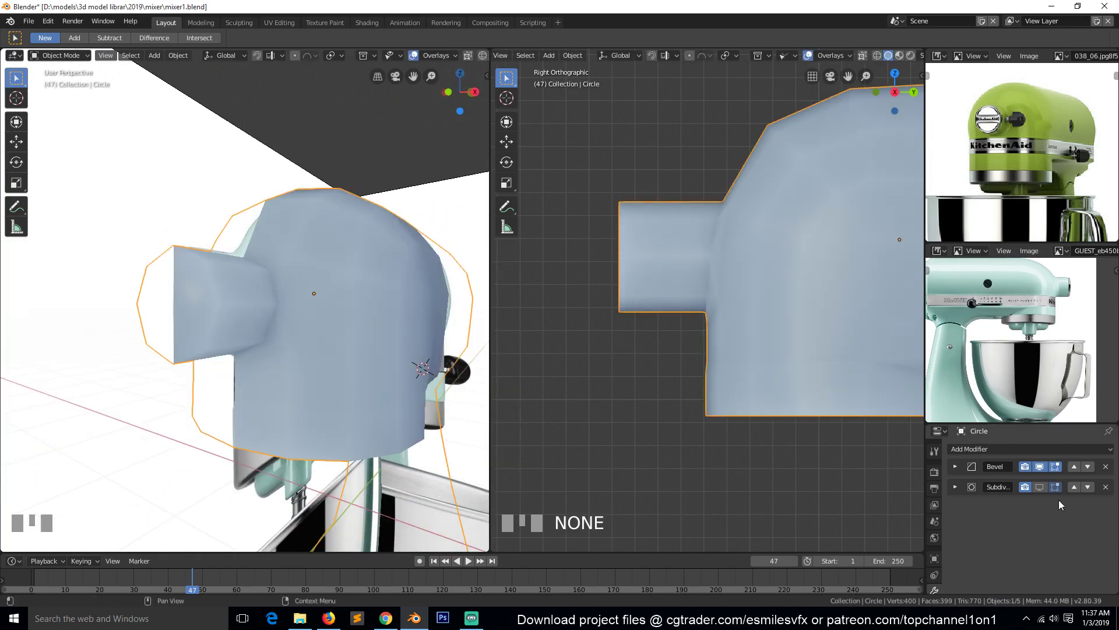
Step: Add a supporting loop cut near the hub end and give the hub base edges a bevel weight
click(1036, 488)
key(Tab)
key(ctrl+r)
click(268, 275)
click(186, 311)
key(2)
click(190, 345)
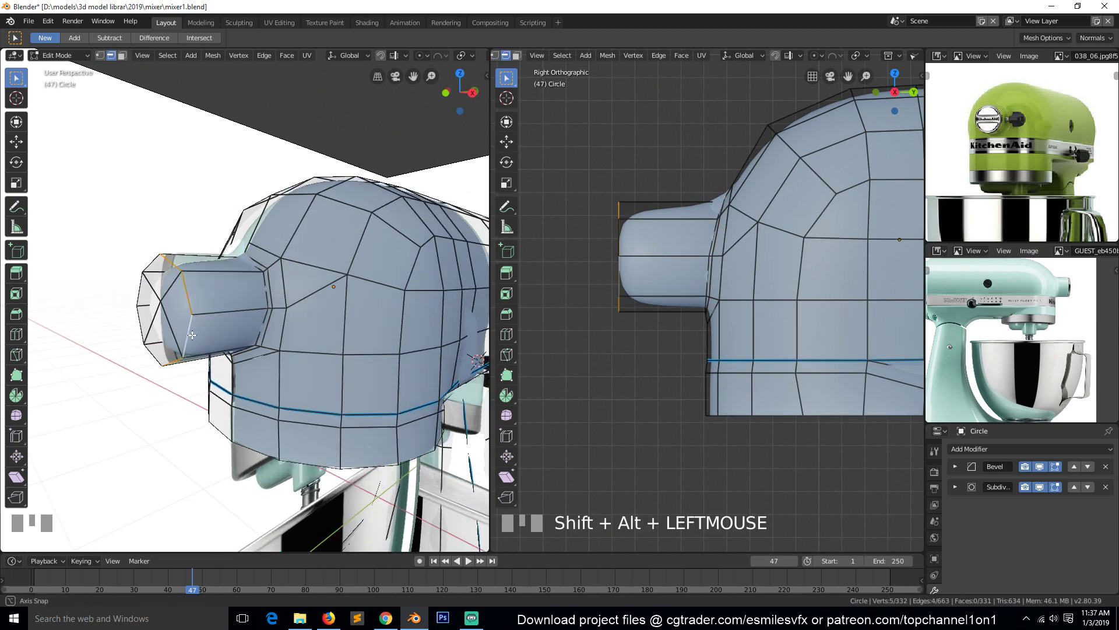
key(ctrl+e)
click(284, 321)
key(Tab)
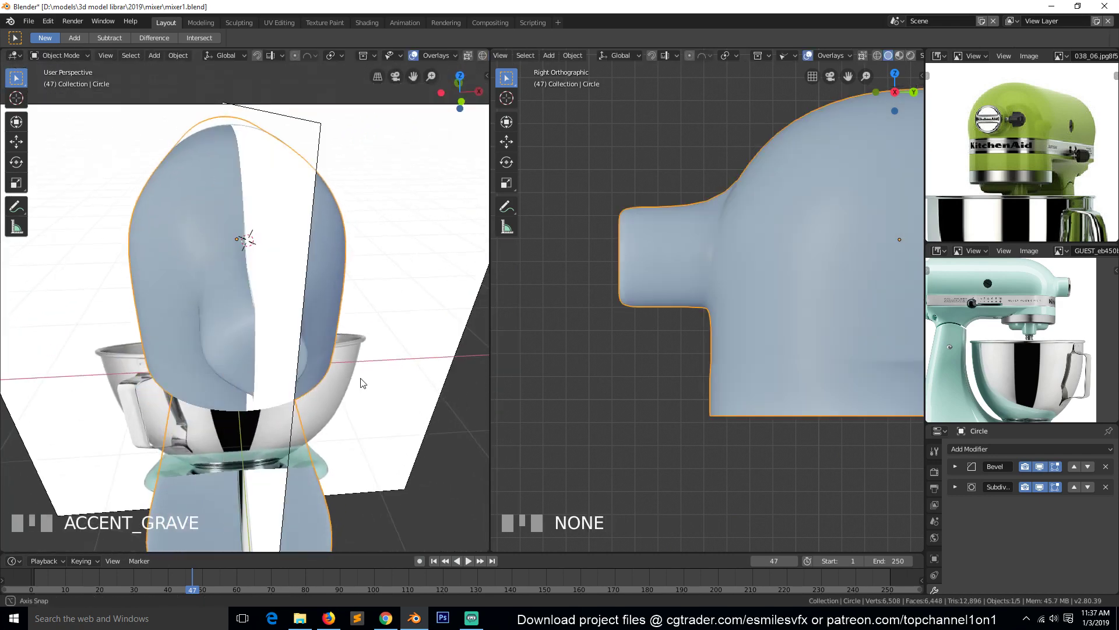
key(Tab)
Step: In Front view with X-ray on, box-select and delete the left half of the head mesh
key(KP_1)
key(1)
key(alt+a)
scroll(down, 3)
scroll(down, 3)
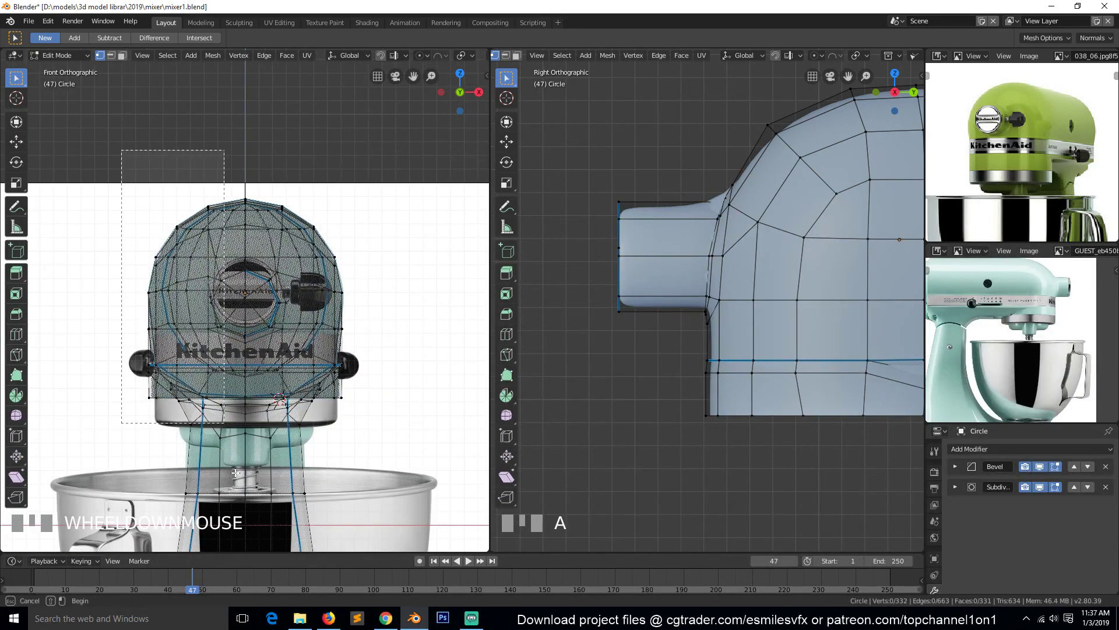
key(b)
scroll(down, 3)
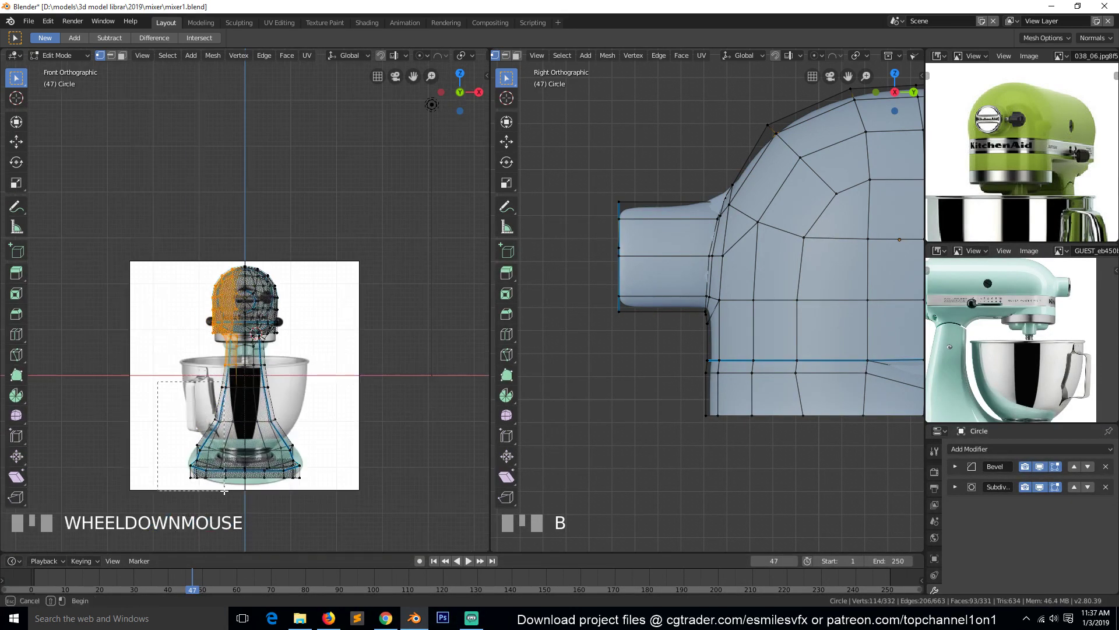
key(b)
key(x)
scroll(up, 3)
key(Tab)
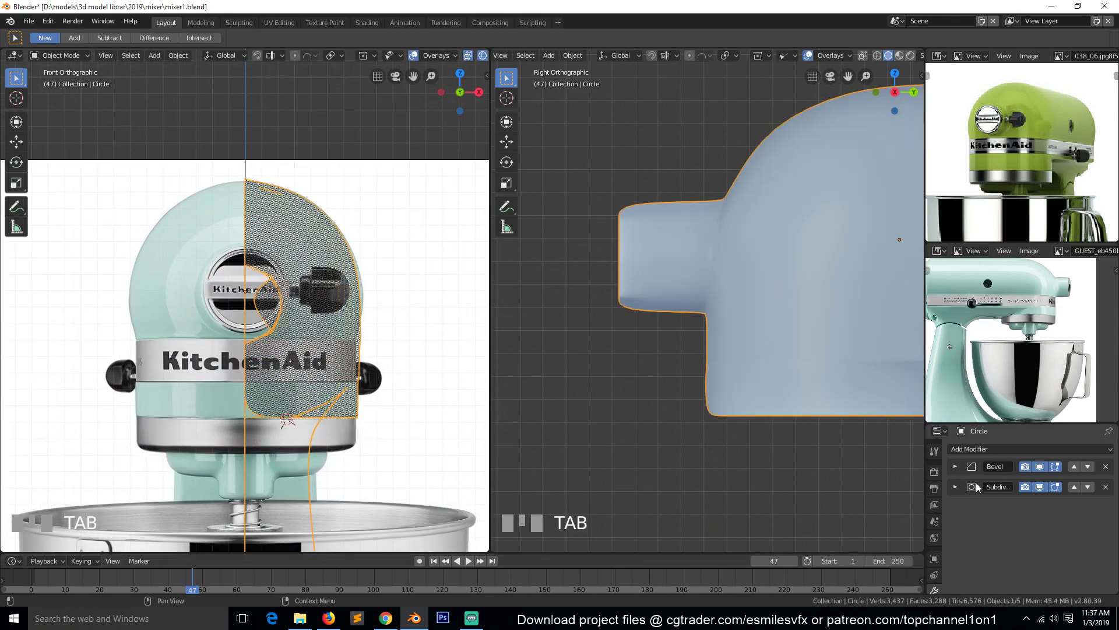
Step: Move the Mirror modifier above the Subdivision modifier in the stack
drag(905, 336, 1085, 493)
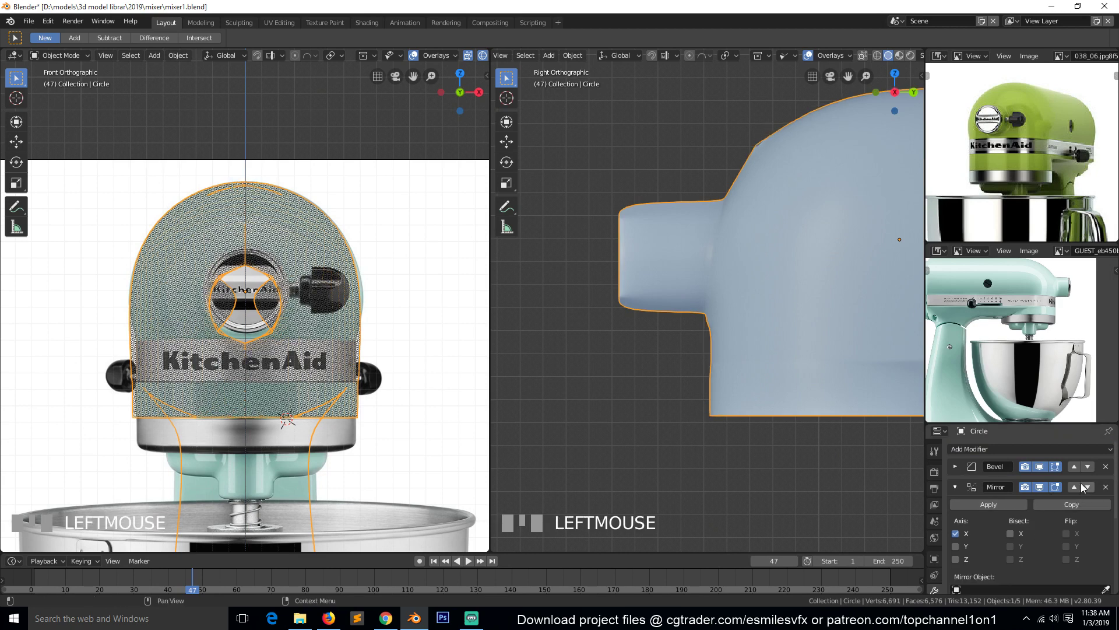
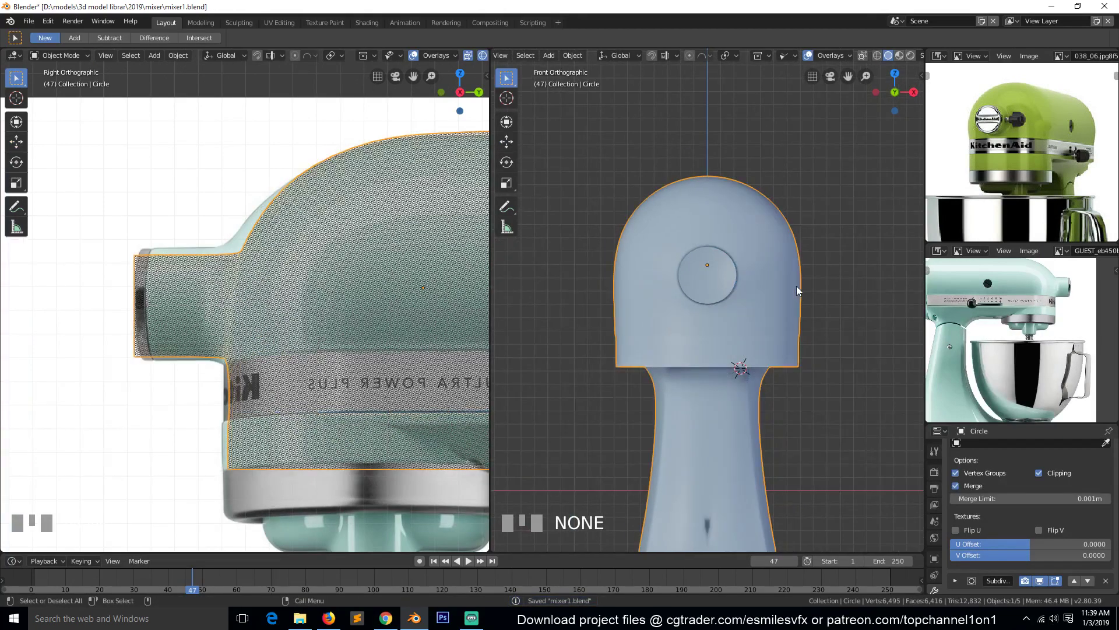
Step: Check the mirrored head mesh in Edit Mode and zoom the viewport onto the column
scroll(down, 3)
scroll(up, 3)
key(Tab)
key(2)
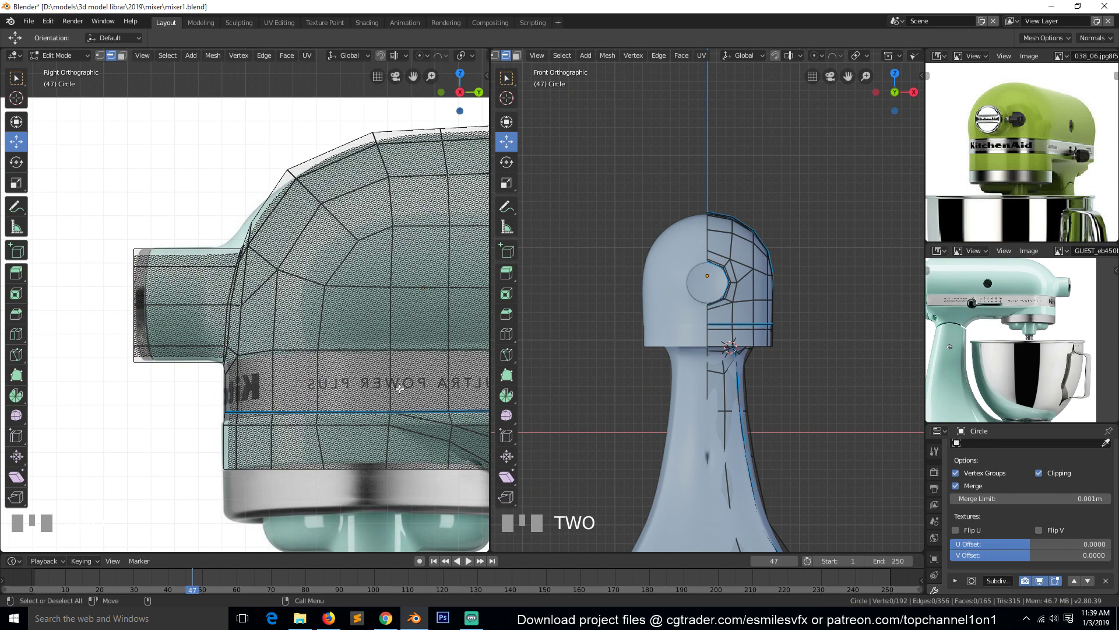
scroll(down, 3)
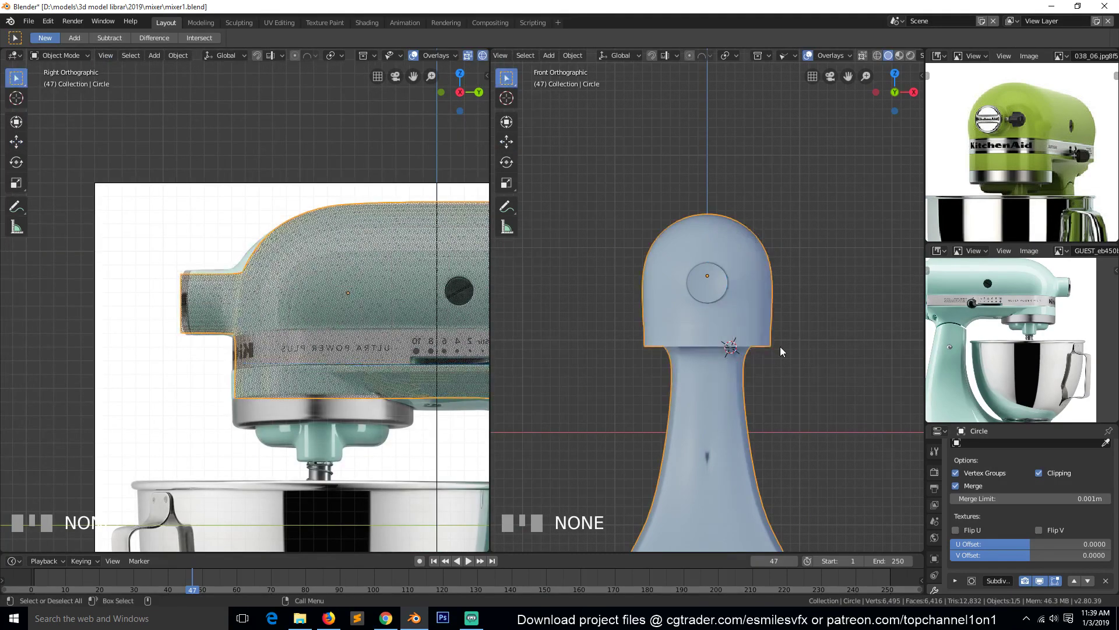
click(871, 353)
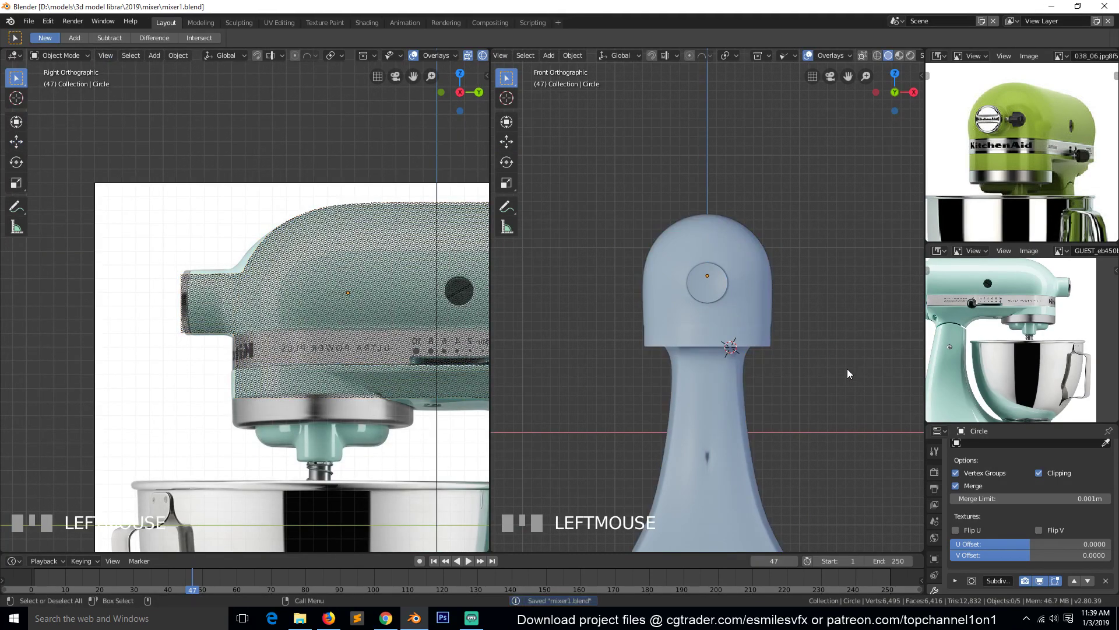
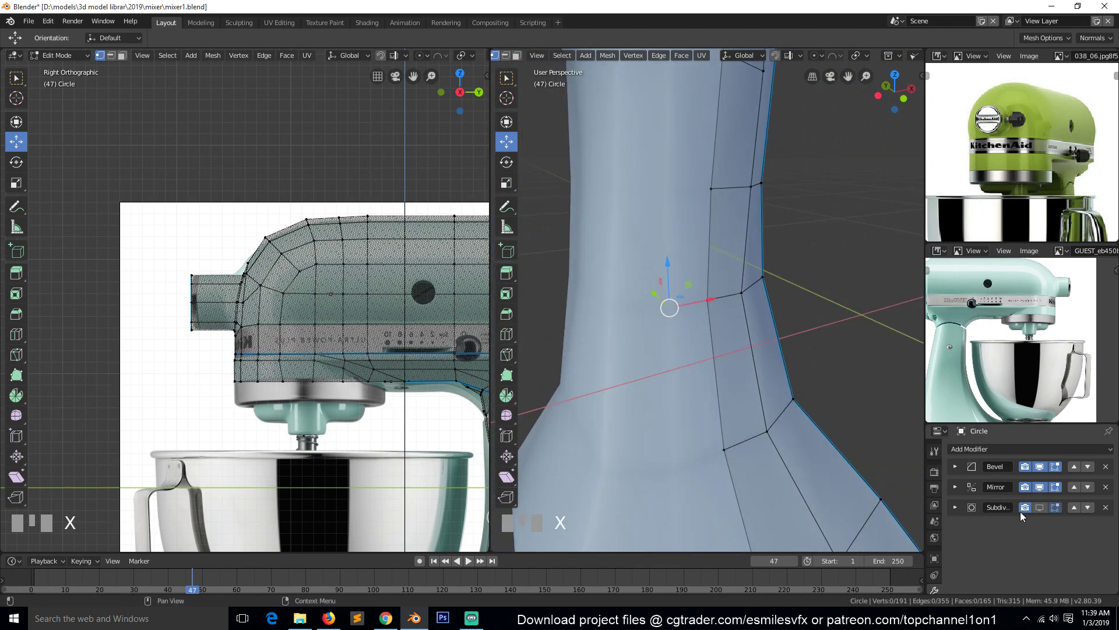
Step: Inspect the whole smoothed mixer body around in perspective and save the file
click(1027, 505)
key(alt+a)
scroll(down, 3)
key(Tab)
scroll(down, 3)
key(`)
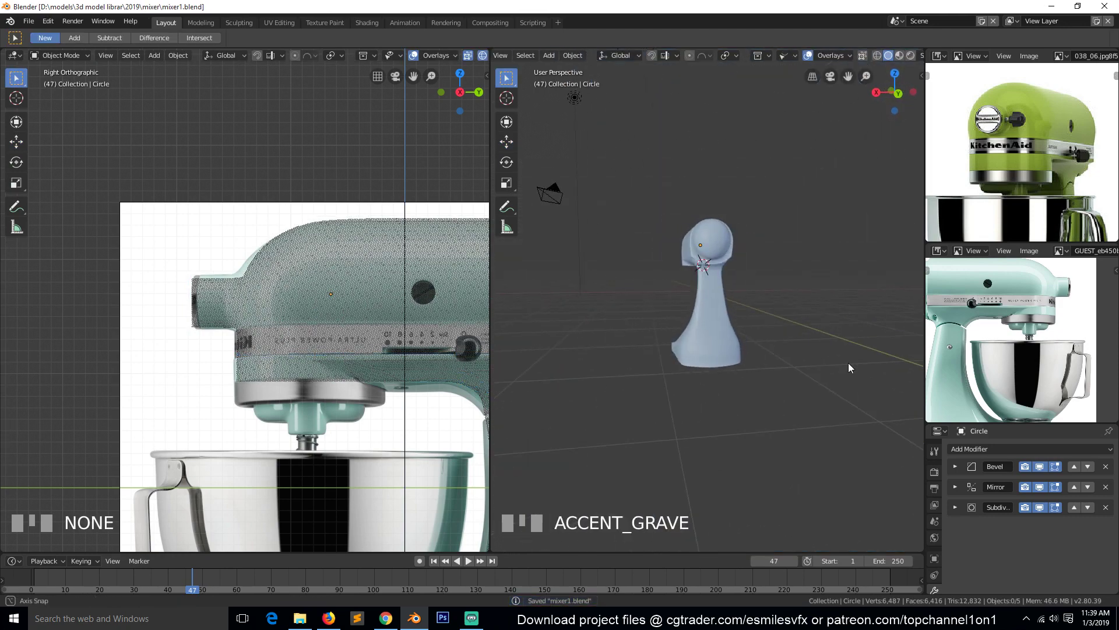
scroll(down, 3)
scroll(up, 3)
scroll(up, 3)
scroll(down, 3)
scroll(up, 3)
key(`)
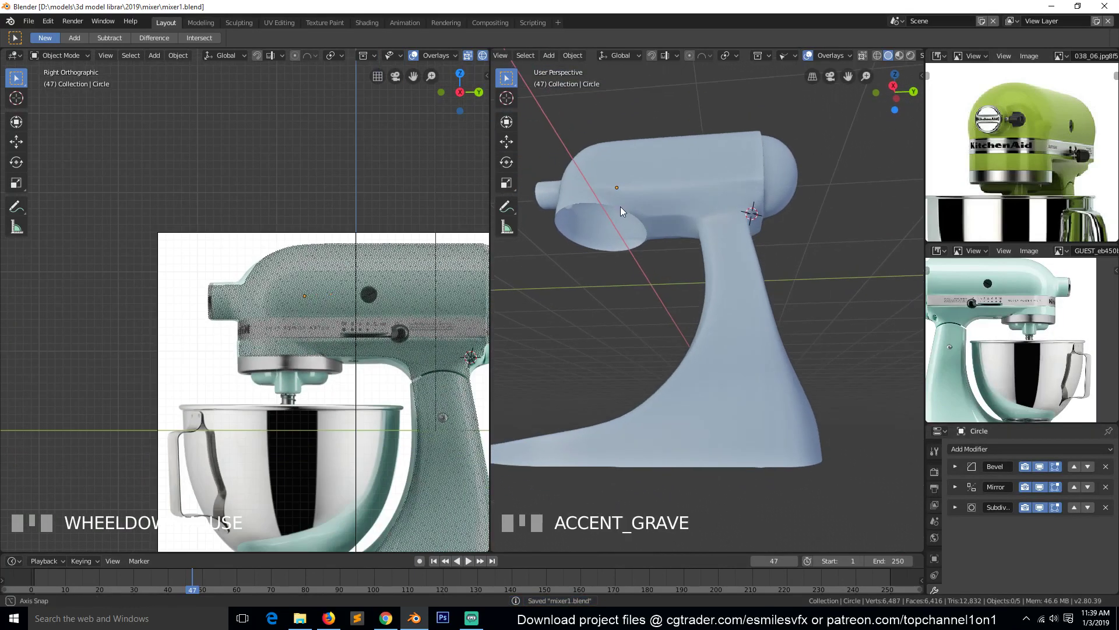
scroll(up, 3)
Step: View the mixer from front and right orthographic and enter Edit Mode at the head's bottom edge
key(Tab)
key(alt+a)
key(Tab)
scroll(down, 3)
key(KP_1)
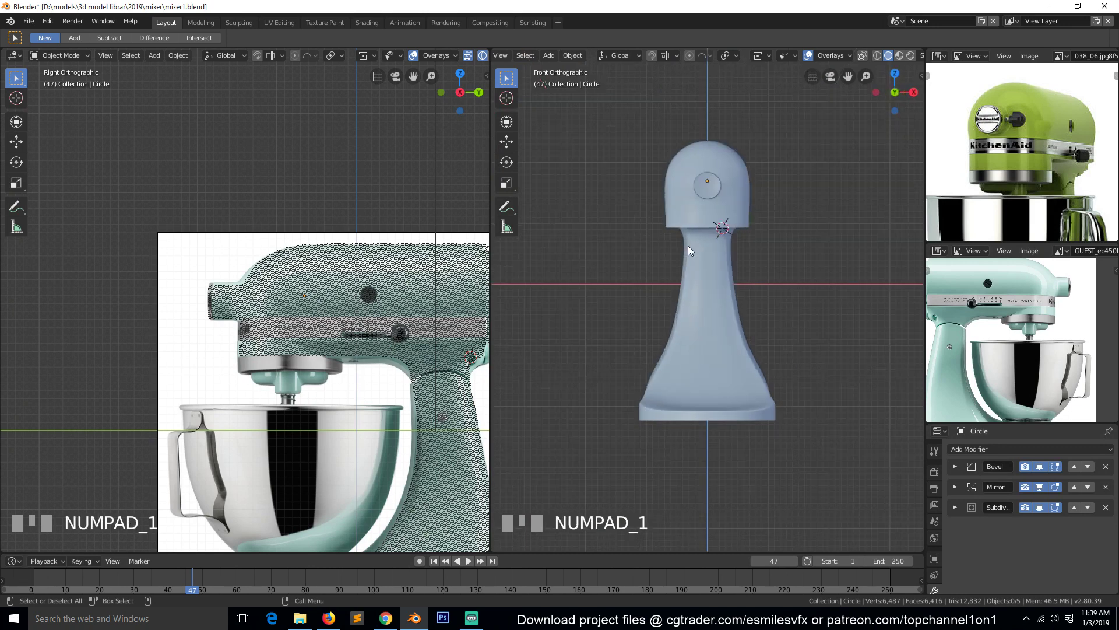
key(KP_3)
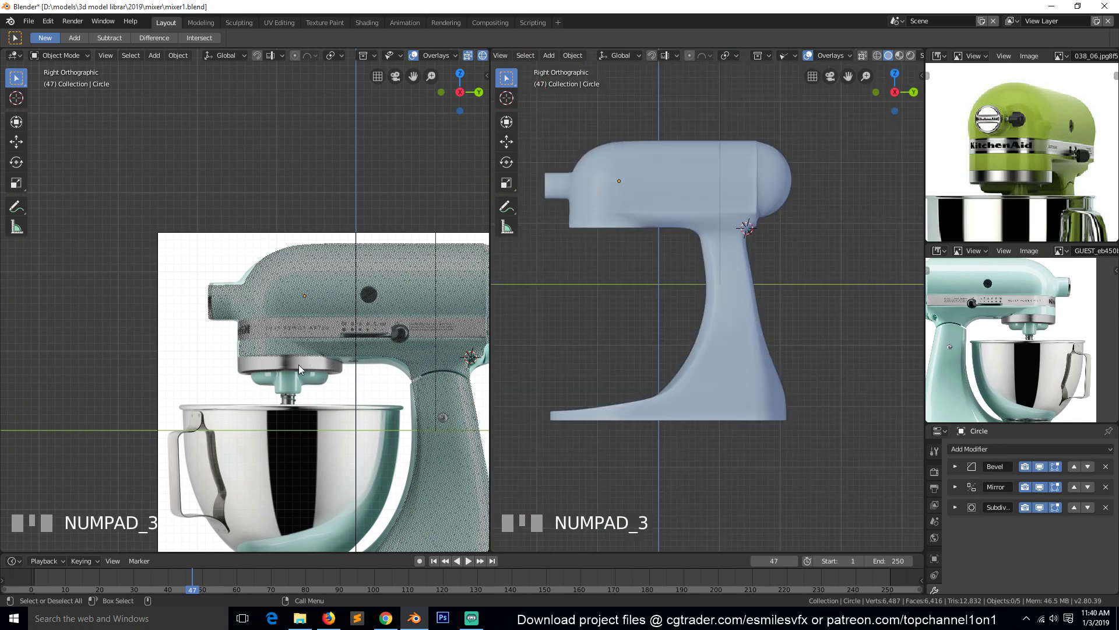
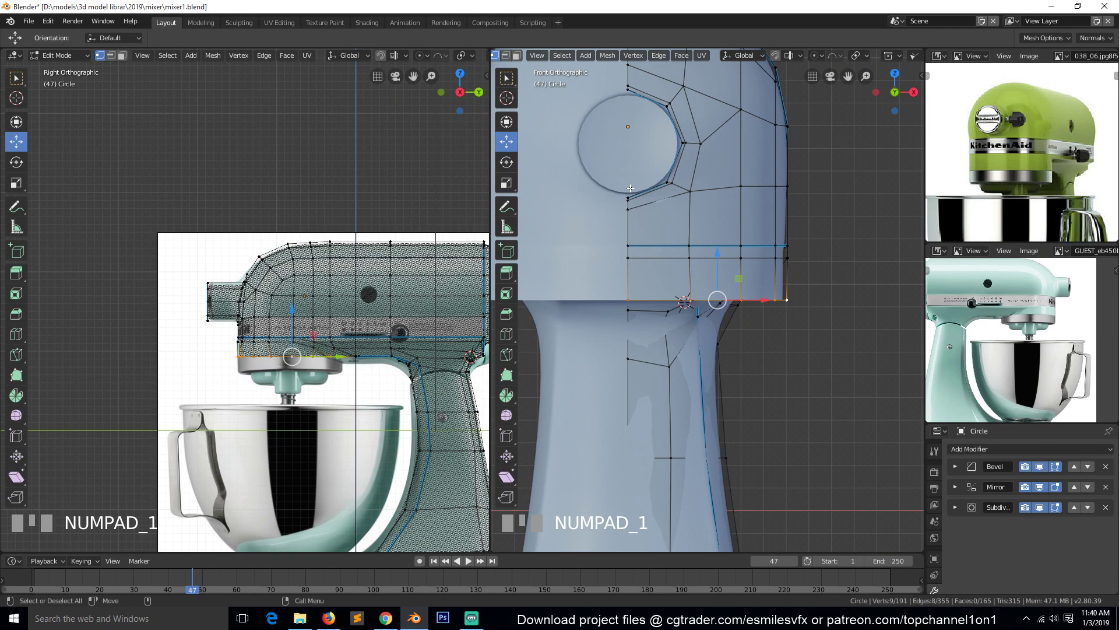
Step: Extrude the head's bottom loop down in Z, then inset the opening rim inward and up into a recessed socket
key(e)
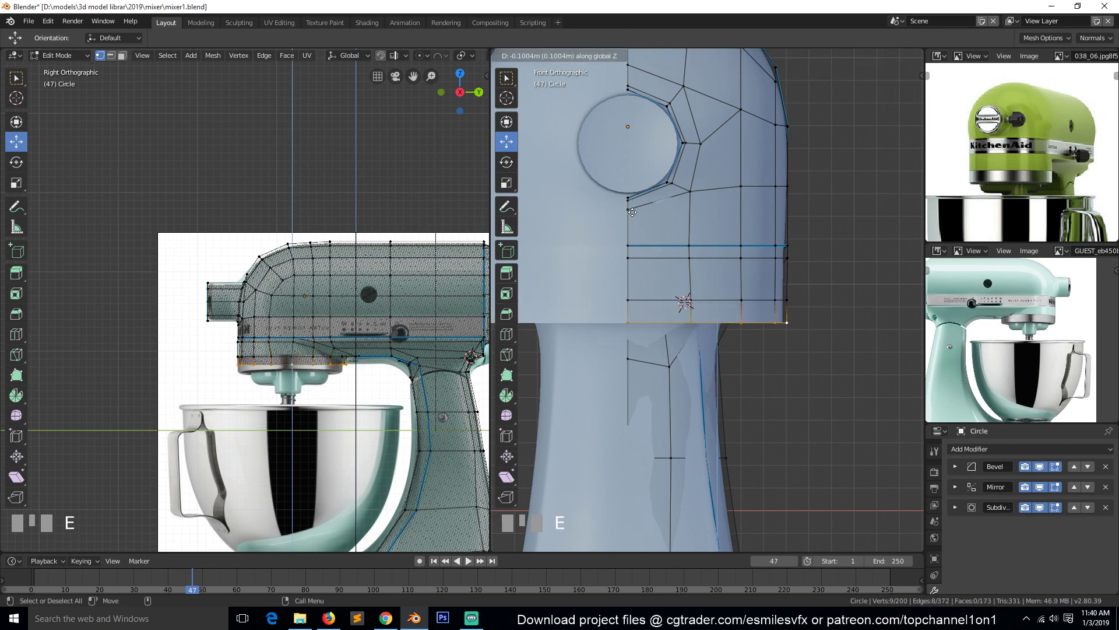
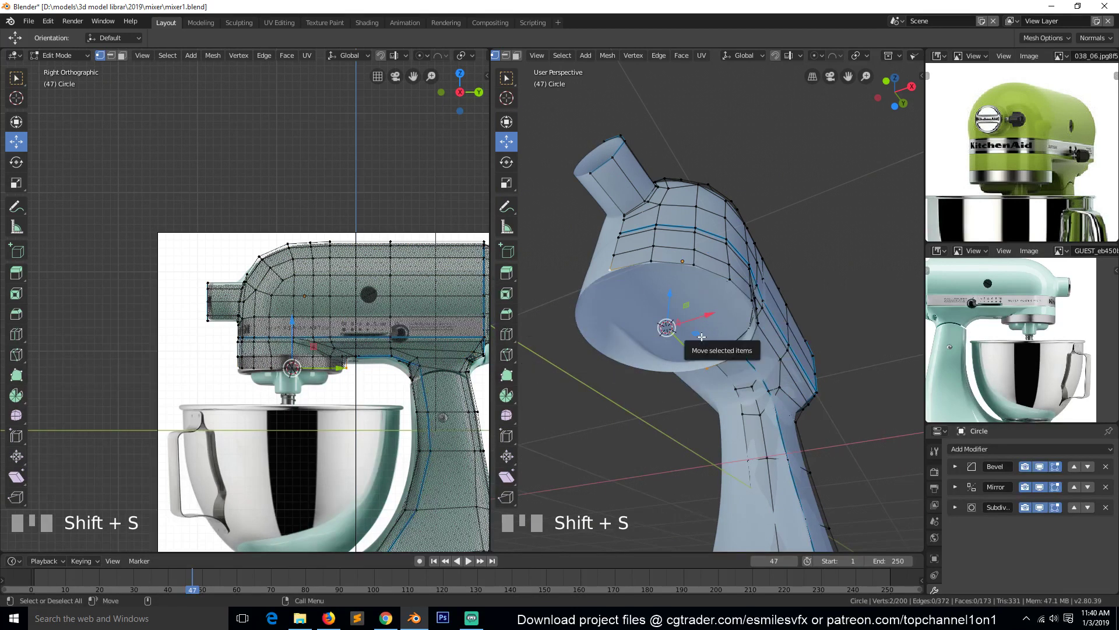
click(715, 269)
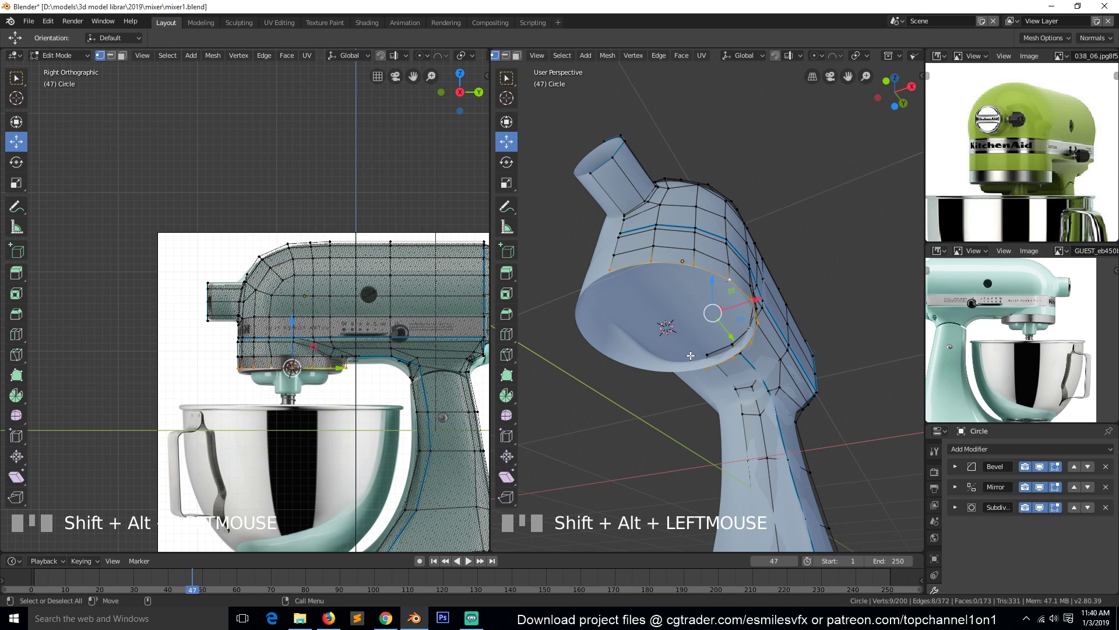
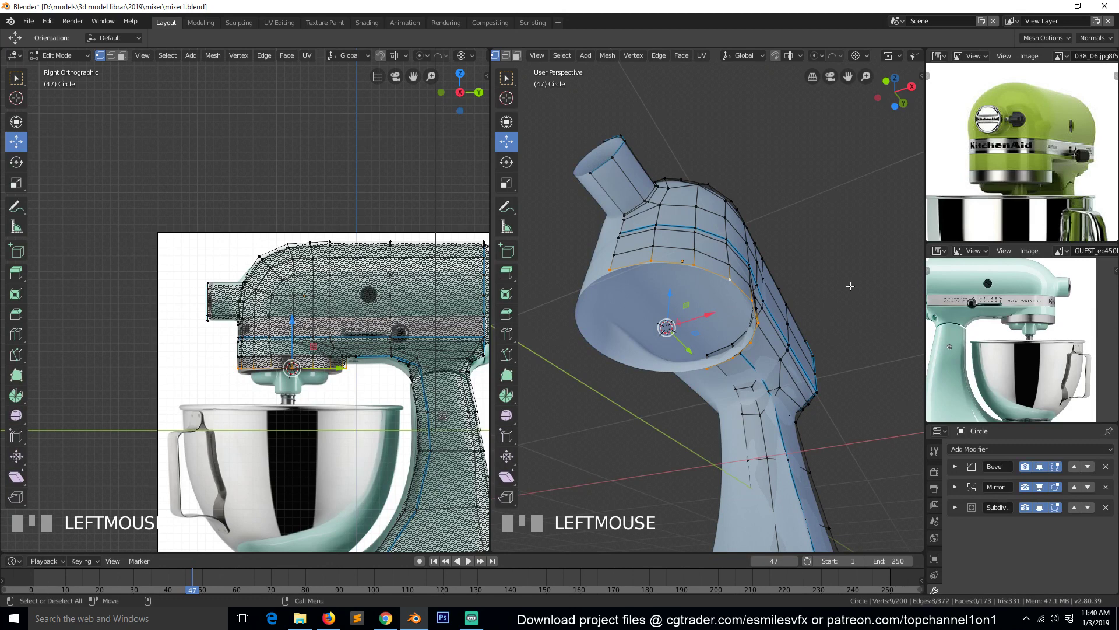
key(e)
key(s)
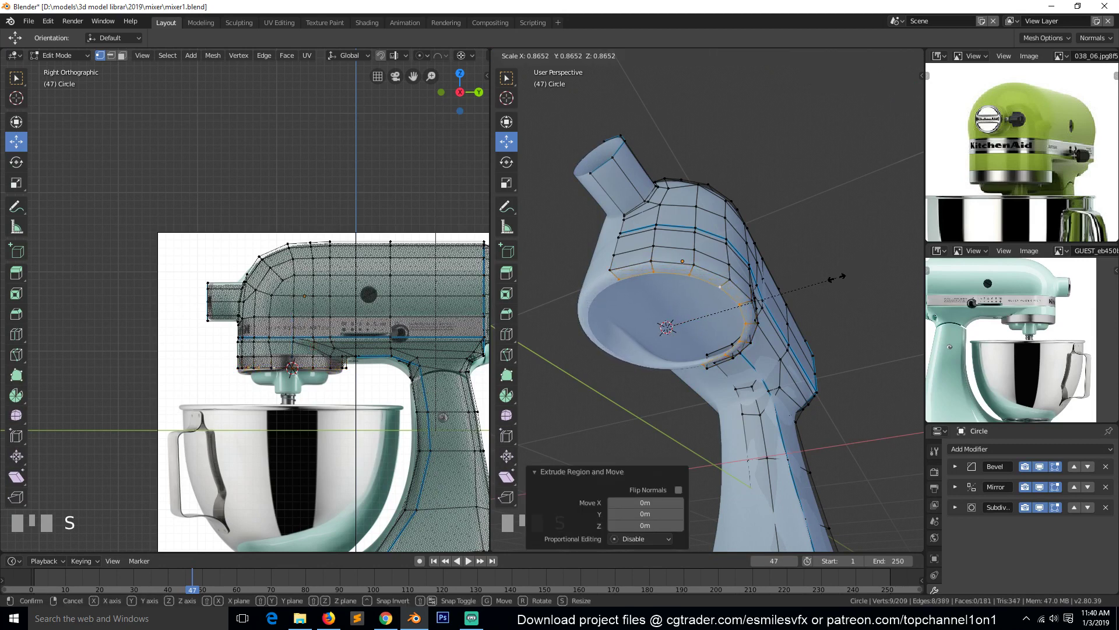
key(e)
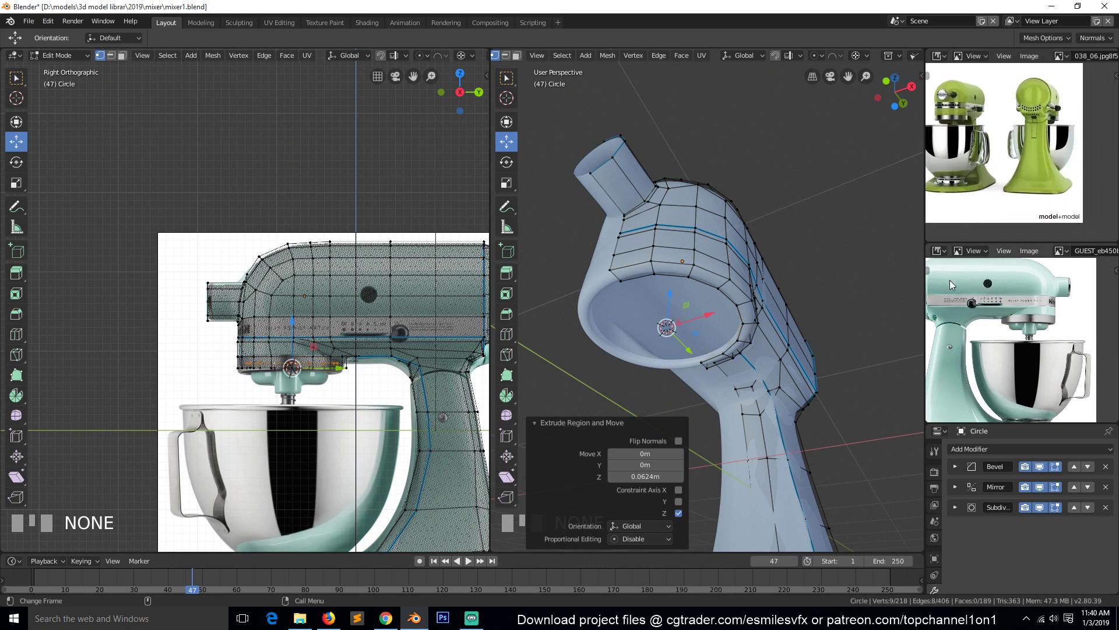
key(`)
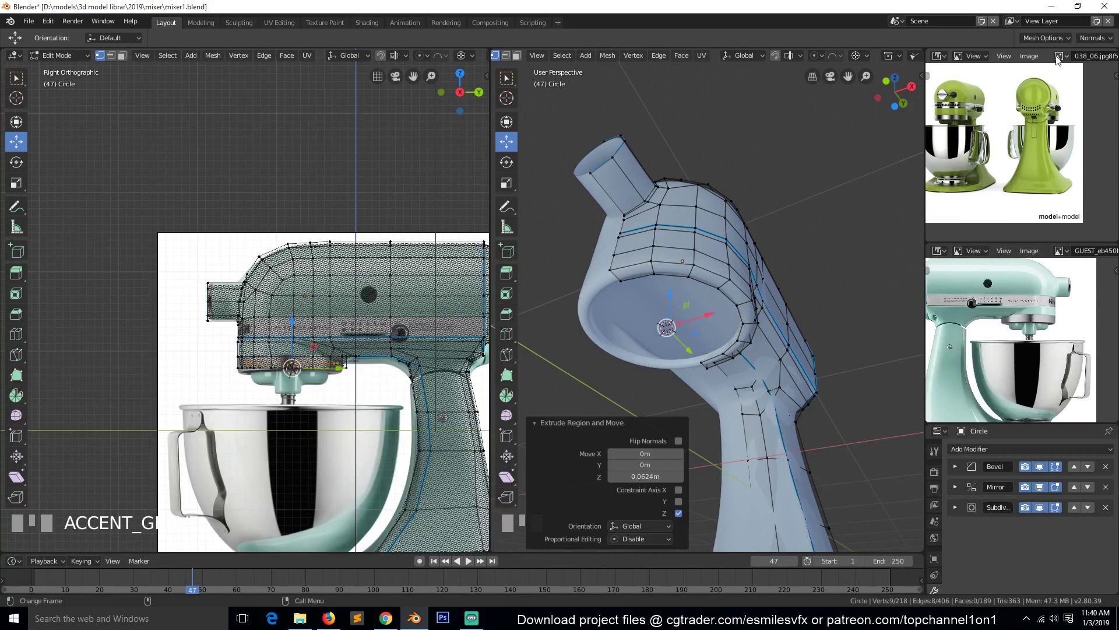
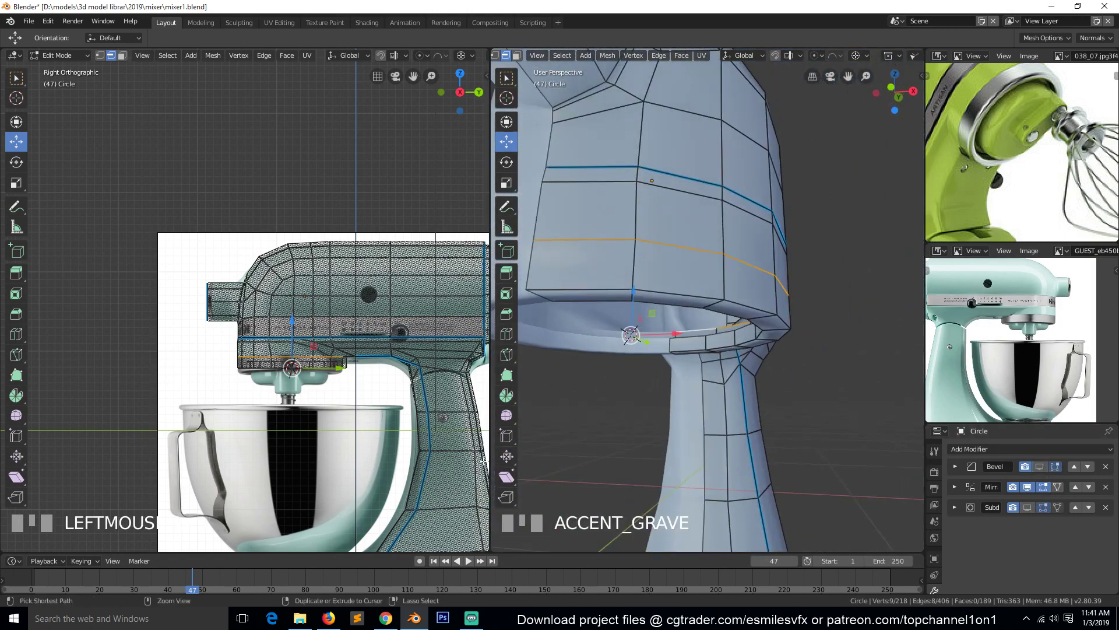
Step: Bevel the lower edge loop into a thin strip and extrude it along normals into a seam groove
key(ctrl+b)
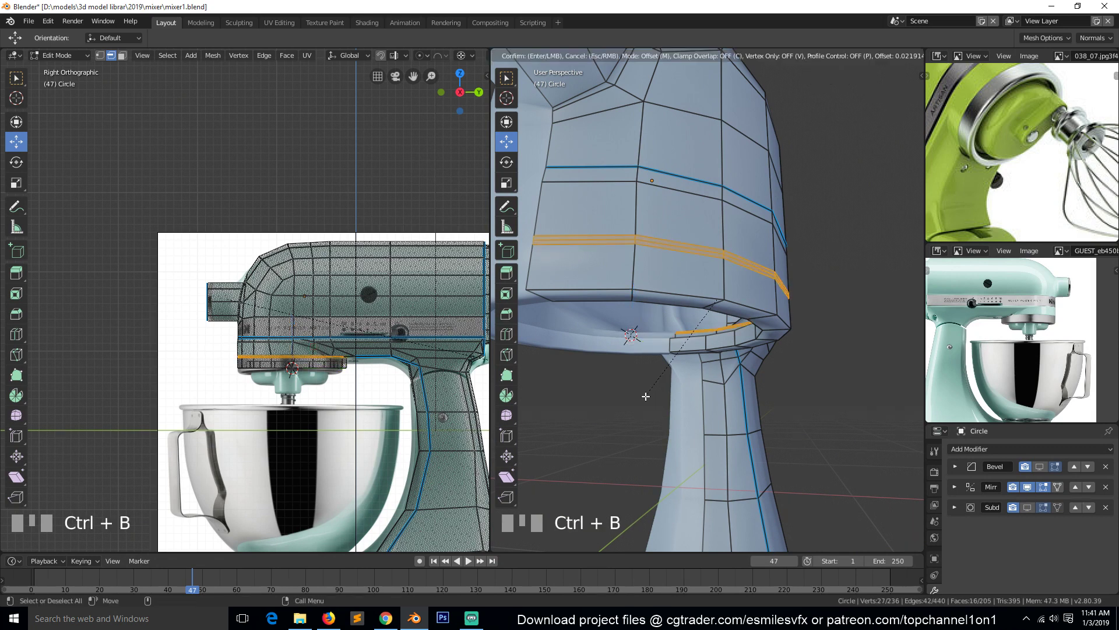
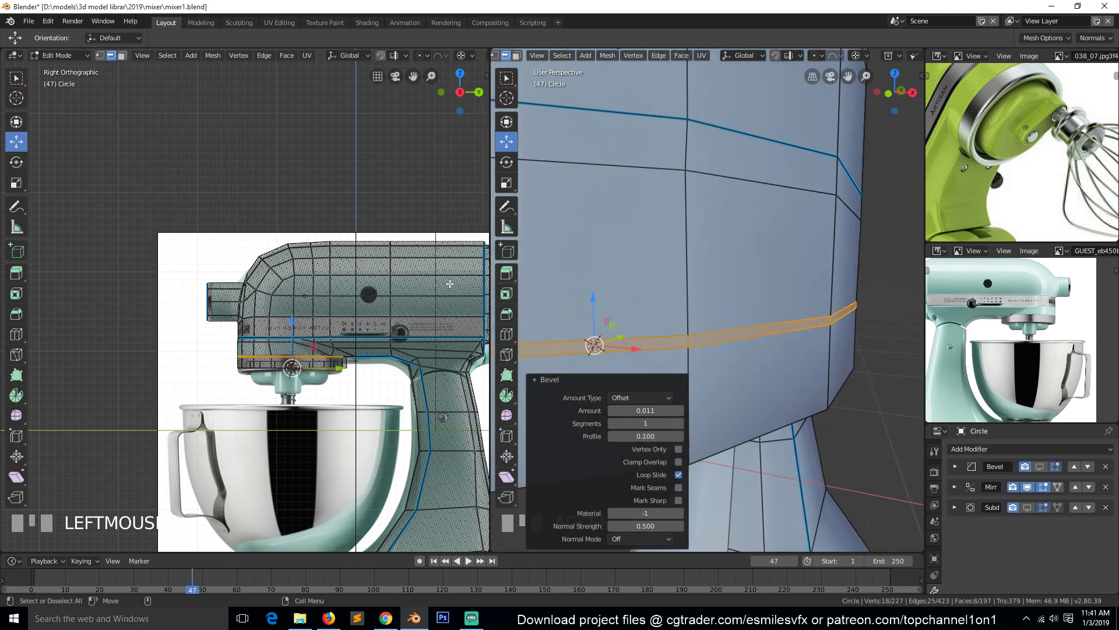
key(`)
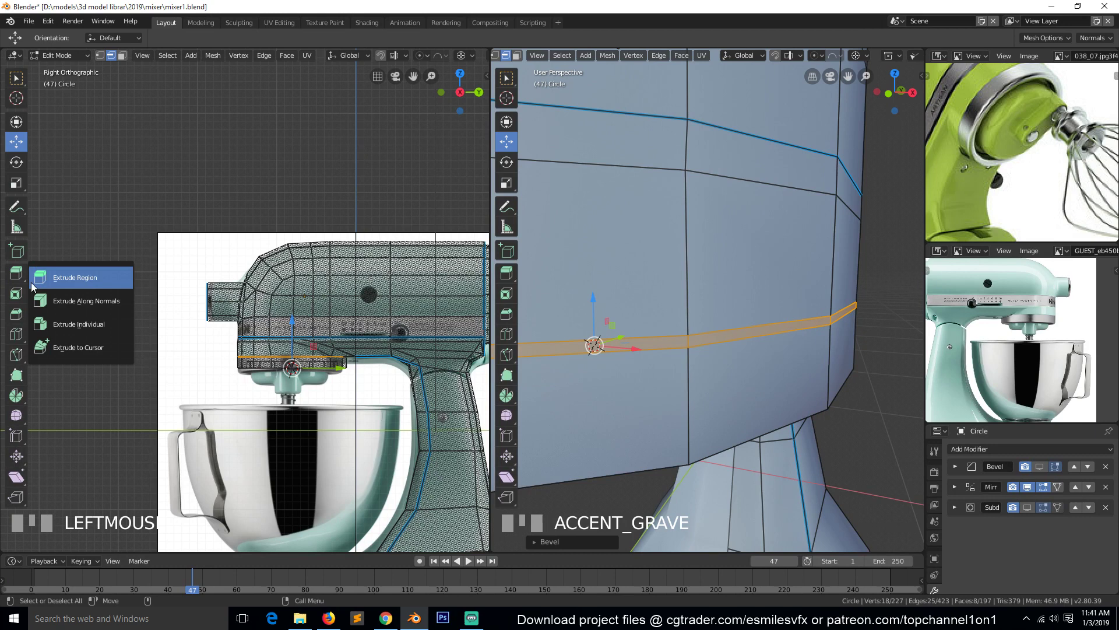
drag(53, 301, 716, 356)
key(`)
click(691, 372)
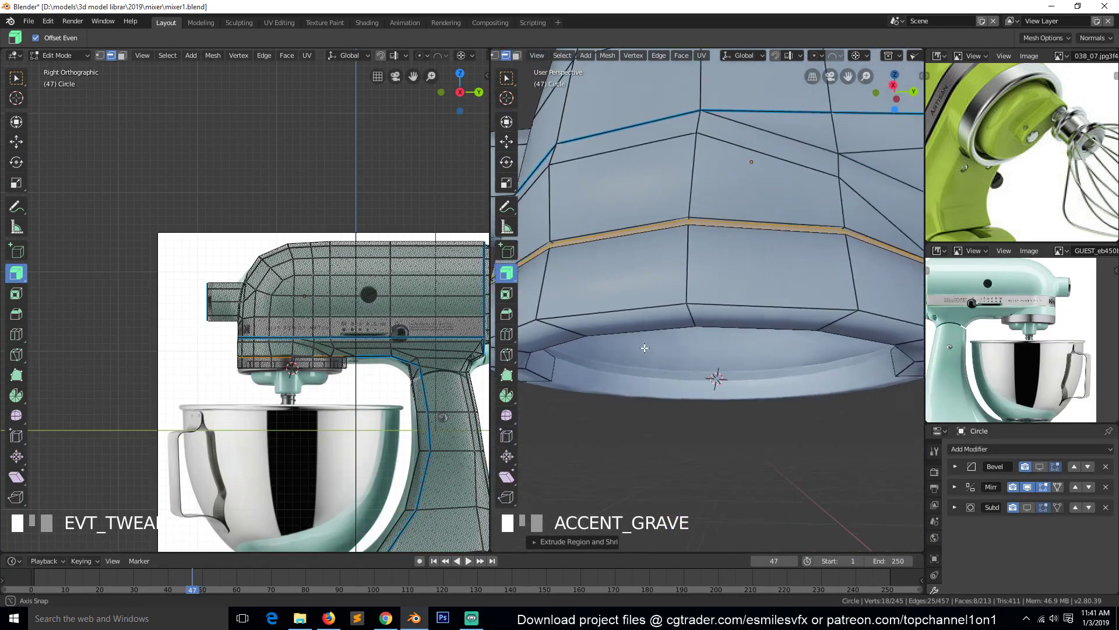
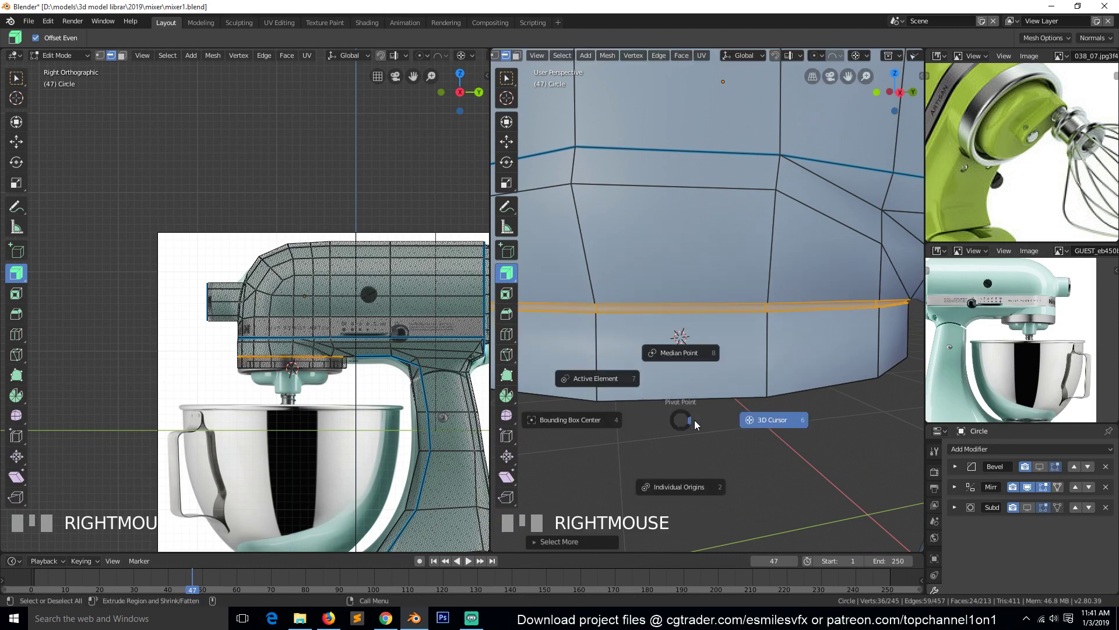
key(s)
Step: Preview the smoothed groove in Object Mode, save, and reselect the head's lower edge loops
key(Tab)
scroll(down, 3)
key(`)
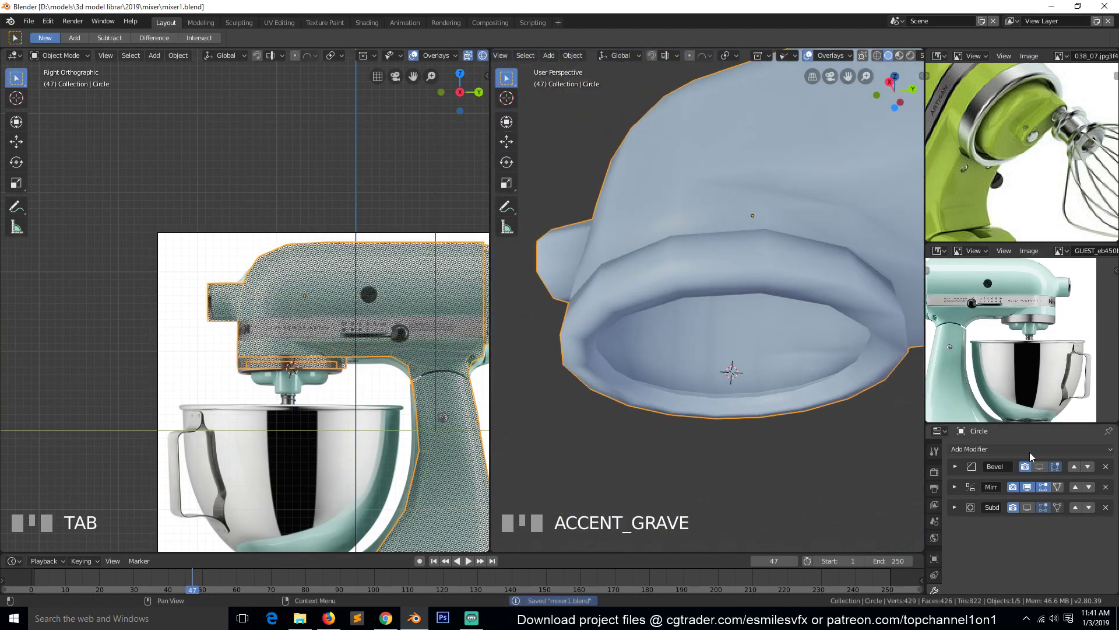
click(1045, 470)
key(alt+a)
key(`)
scroll(up, 3)
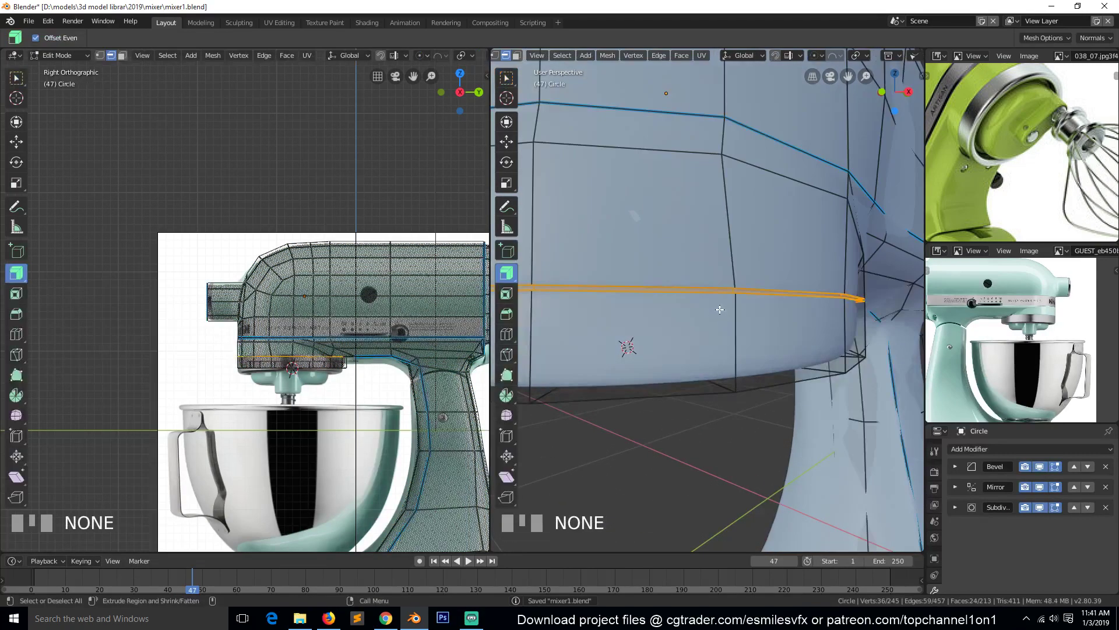
click(705, 283)
click(710, 302)
key(`)
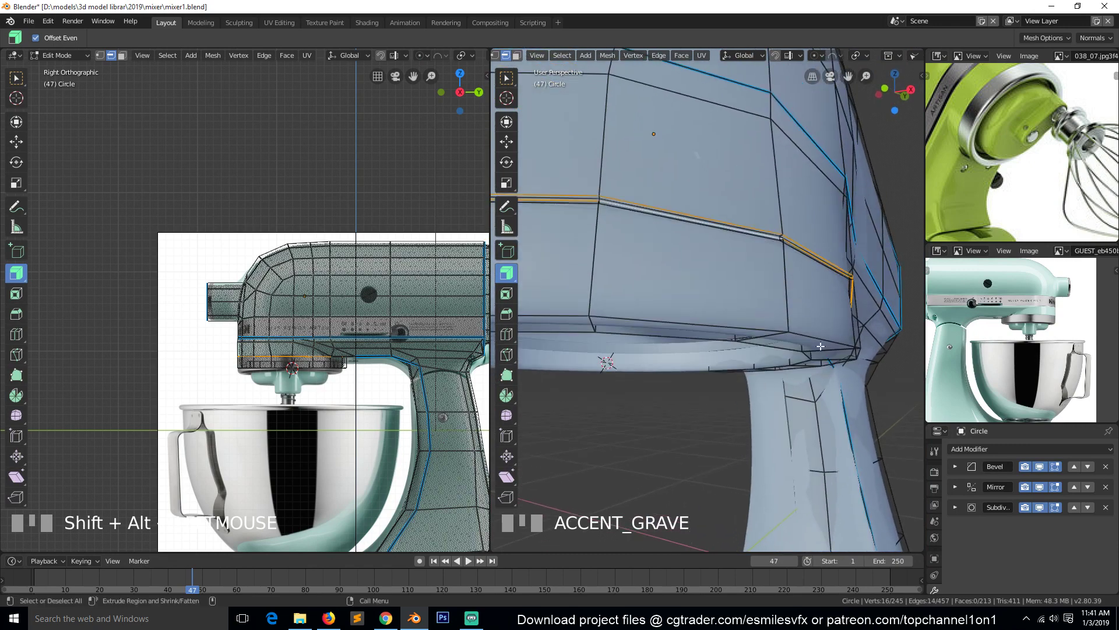
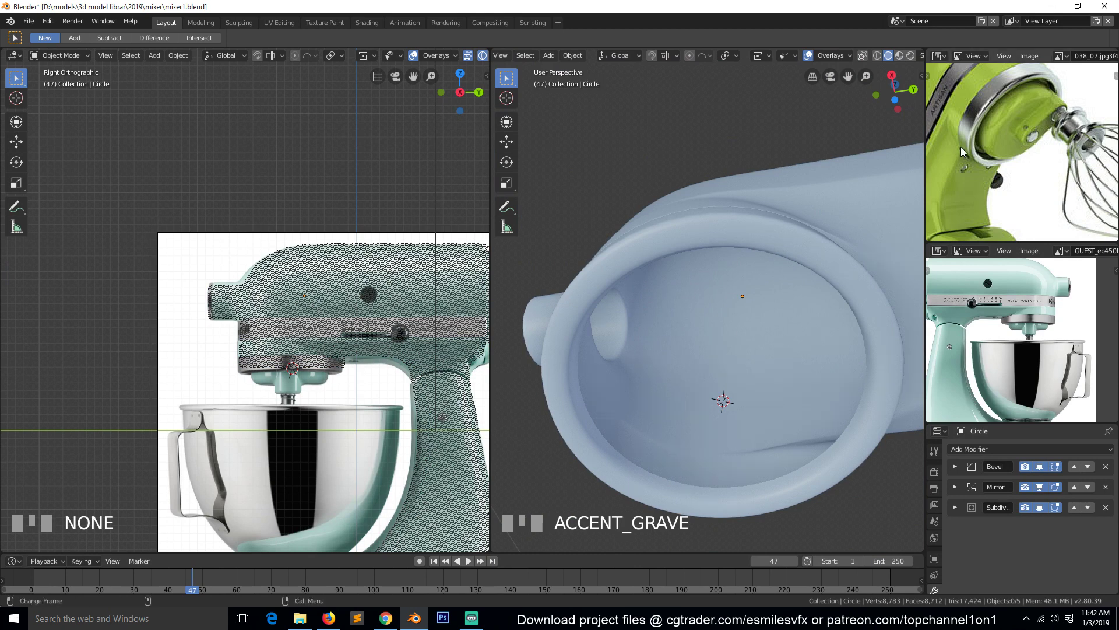
Step: Add a supporting edge loop sharpening the head's lower rim, check it smoothed, and save
scroll(down, 3)
key(`)
scroll(up, 3)
key(ctrl+r)
key(ctrl+r)
drag(820, 333, 814, 354)
key(Tab)
scroll(down, 3)
key(`)
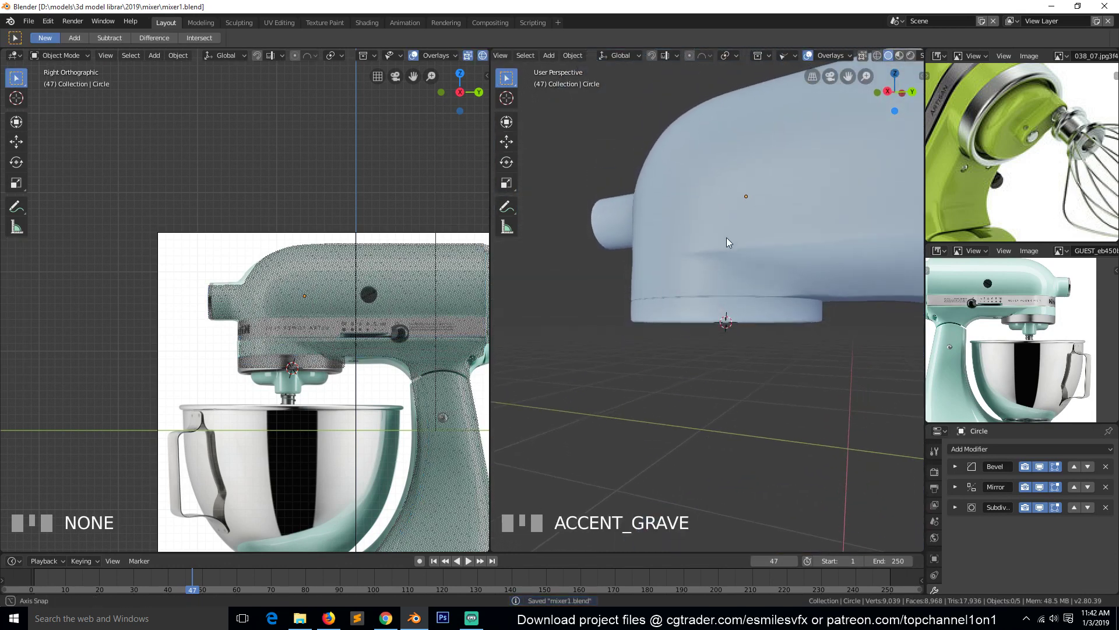
Step: Switch through front to right orthographic view and re-enter Edit Mode on the head
key(KP_1)
key(KP_1)
key(KP_3)
key(KP_3)
scroll(up, 3)
key(Tab)
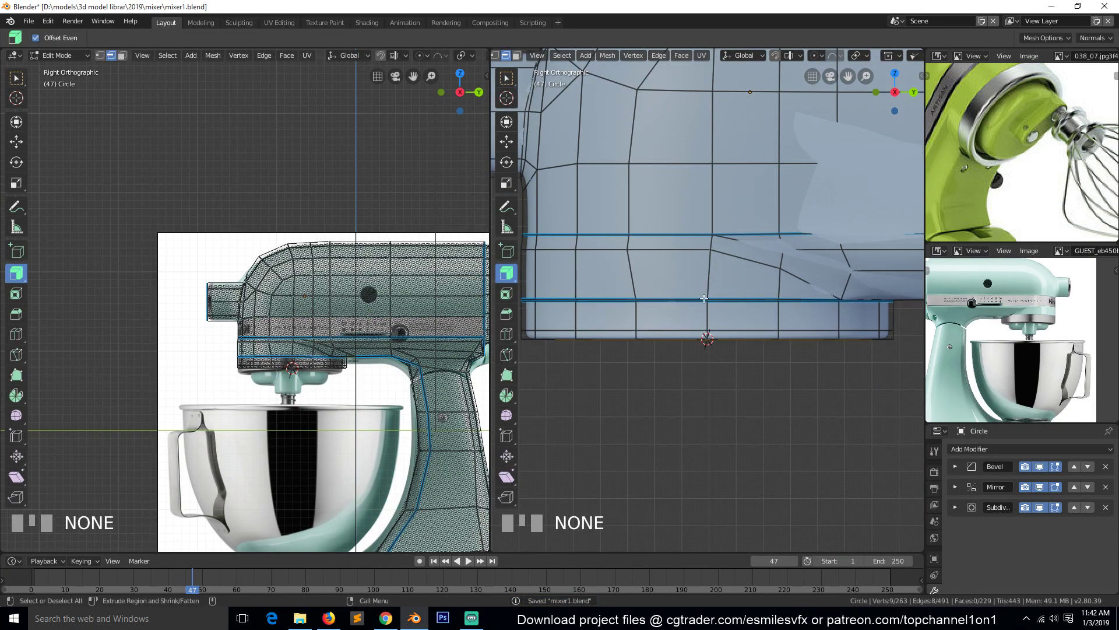
Step: Set the Bevel edit-mode display and knife-cut a new edge across the head's underside
scroll(up, 3)
key(alt+a)
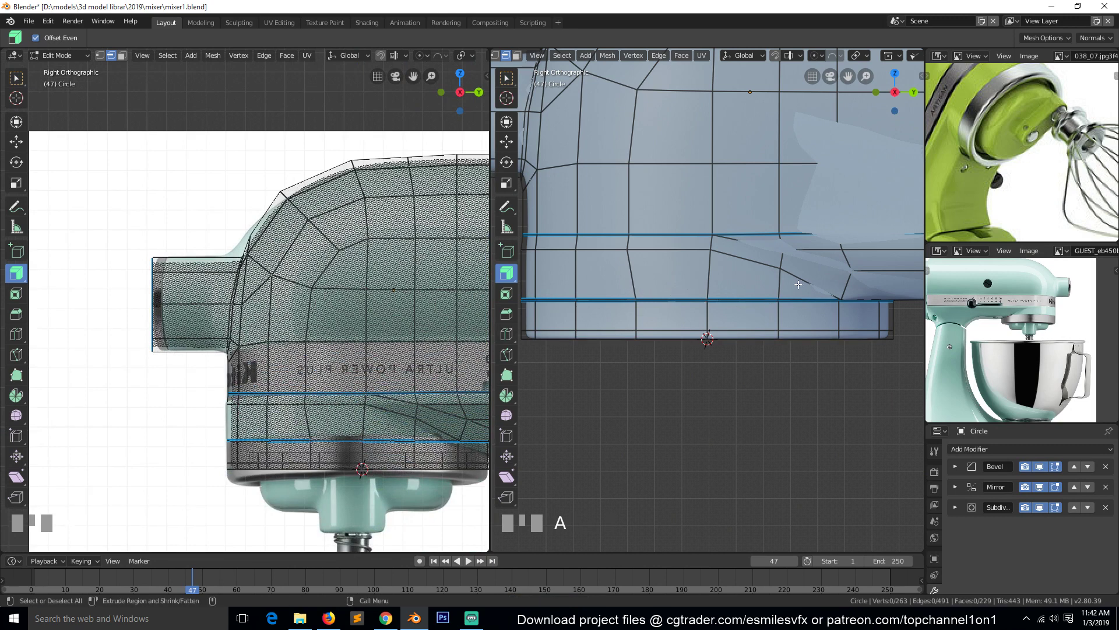
click(824, 290)
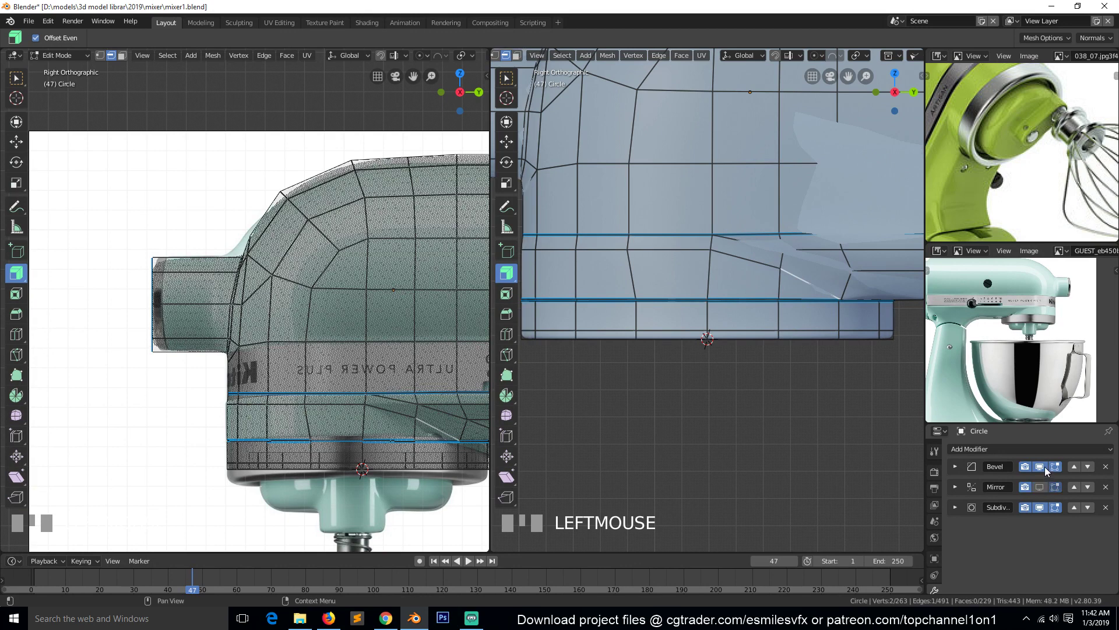
drag(1049, 470, 1035, 506)
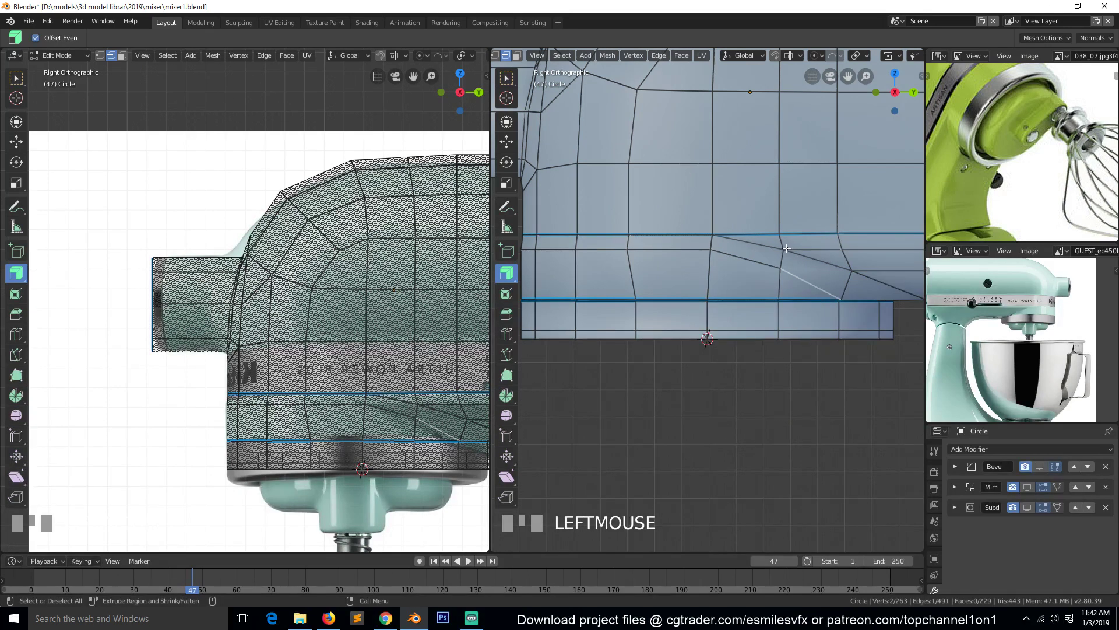
click(815, 246)
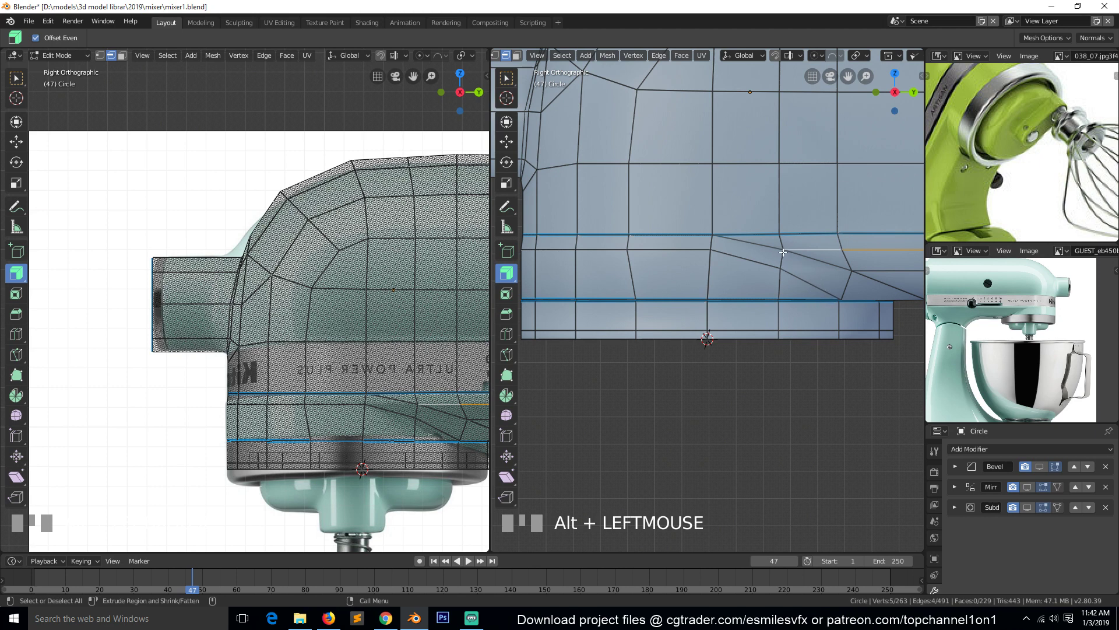
key(1)
click(783, 247)
click(710, 251)
key(j)
Step: Adjust the cut edges via the Edge menu, preview the crisp seam band smoothed, and save
key(2)
click(799, 244)
scroll(down, 3)
scroll(up, 3)
scroll(down, 3)
scroll(up, 3)
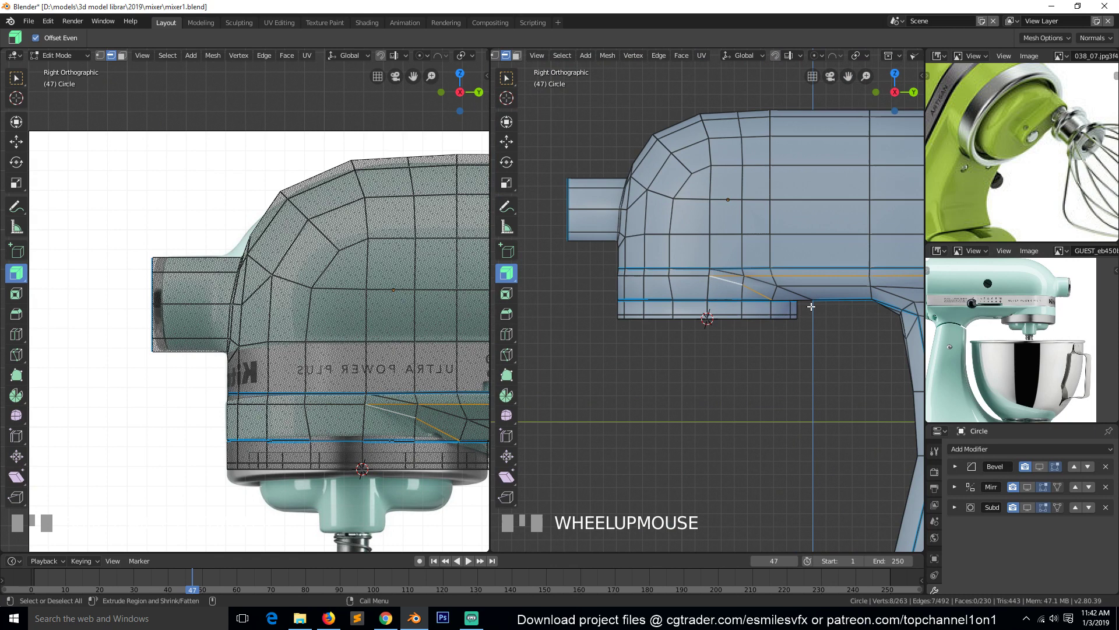
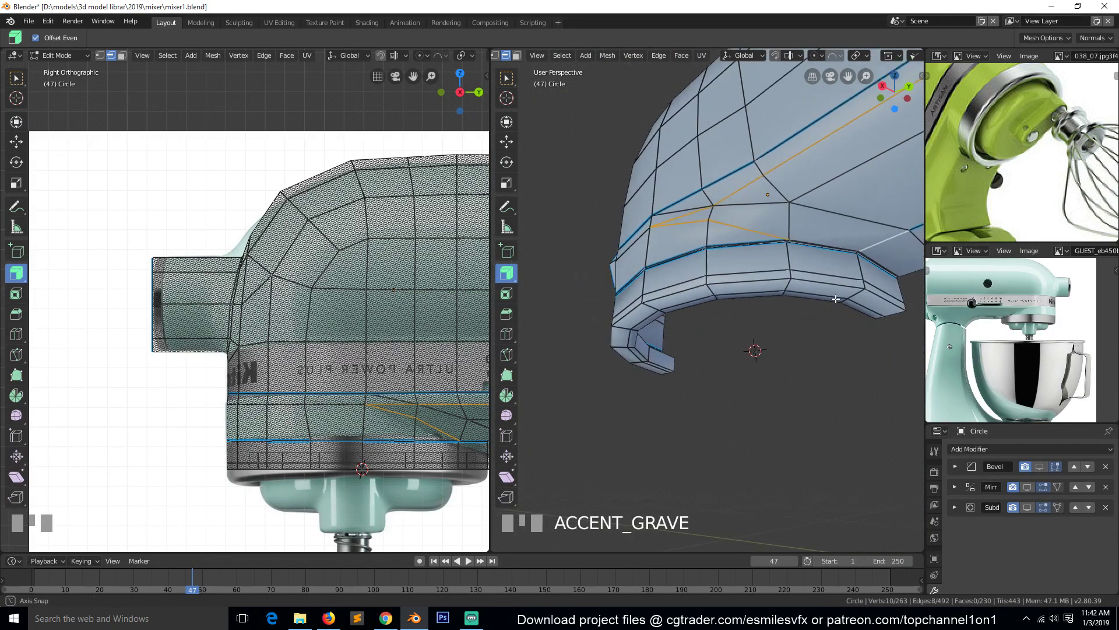
scroll(up, 3)
key(`)
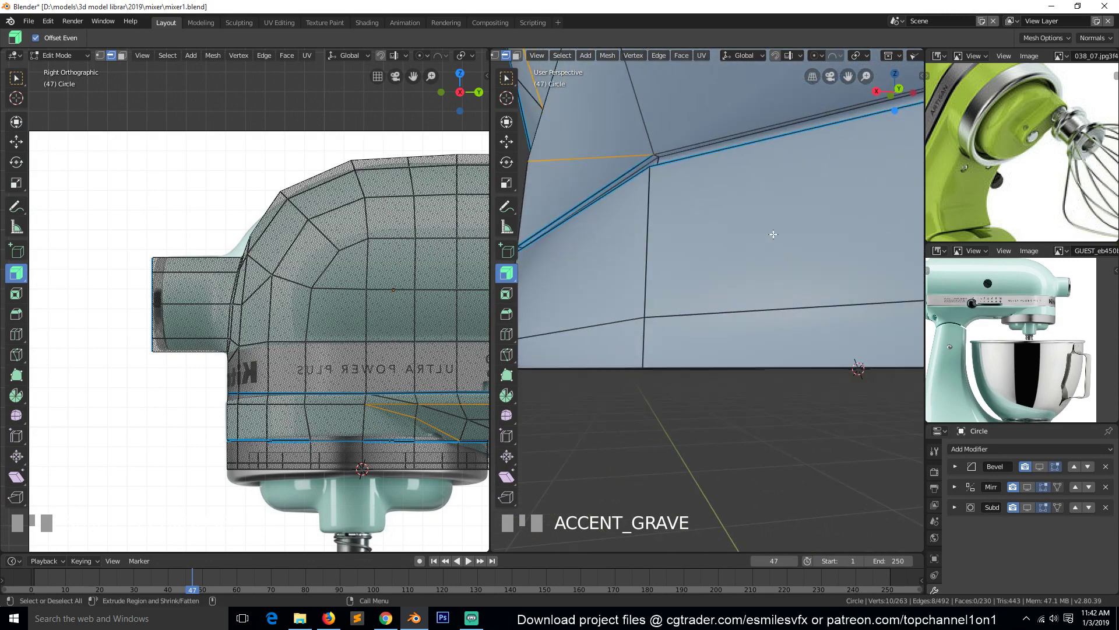
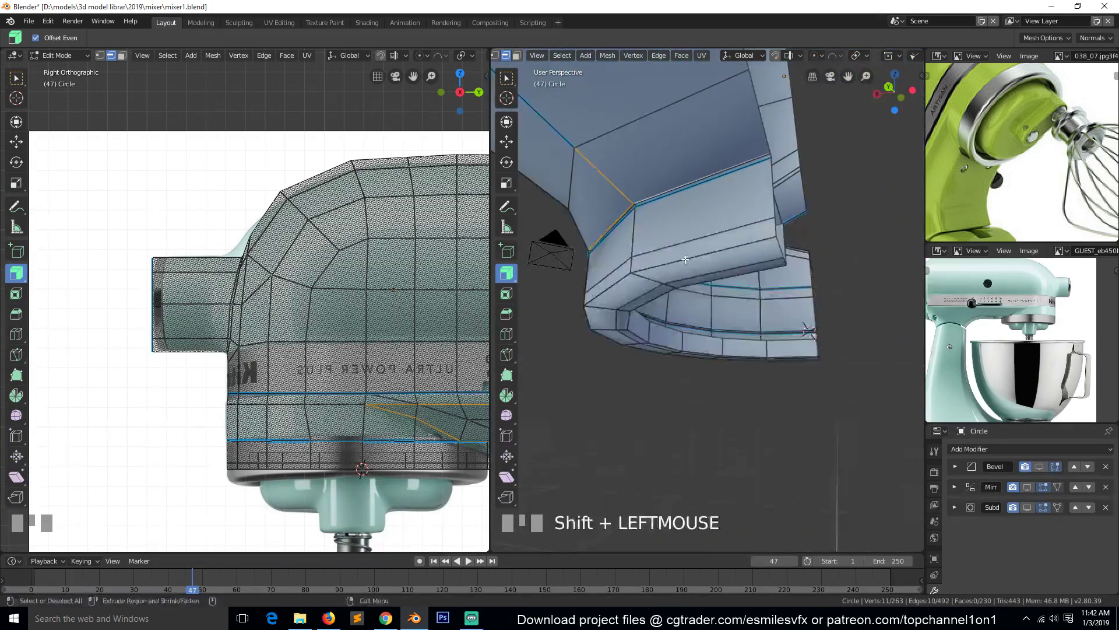
key(`)
key(ctrl+e)
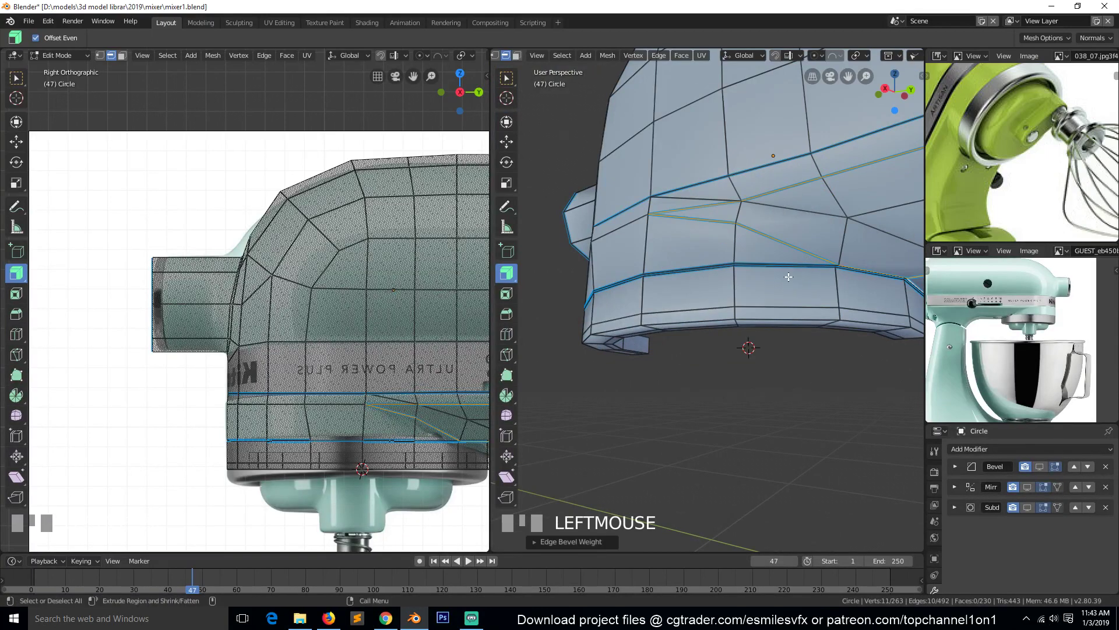
scroll(up, 3)
scroll(down, 3)
key(`)
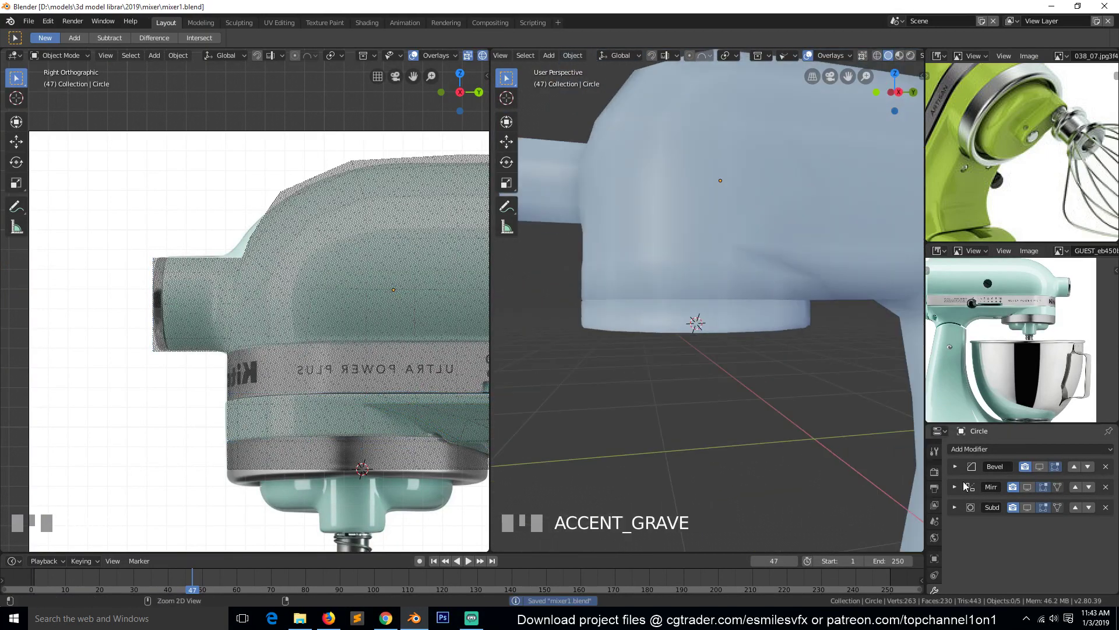
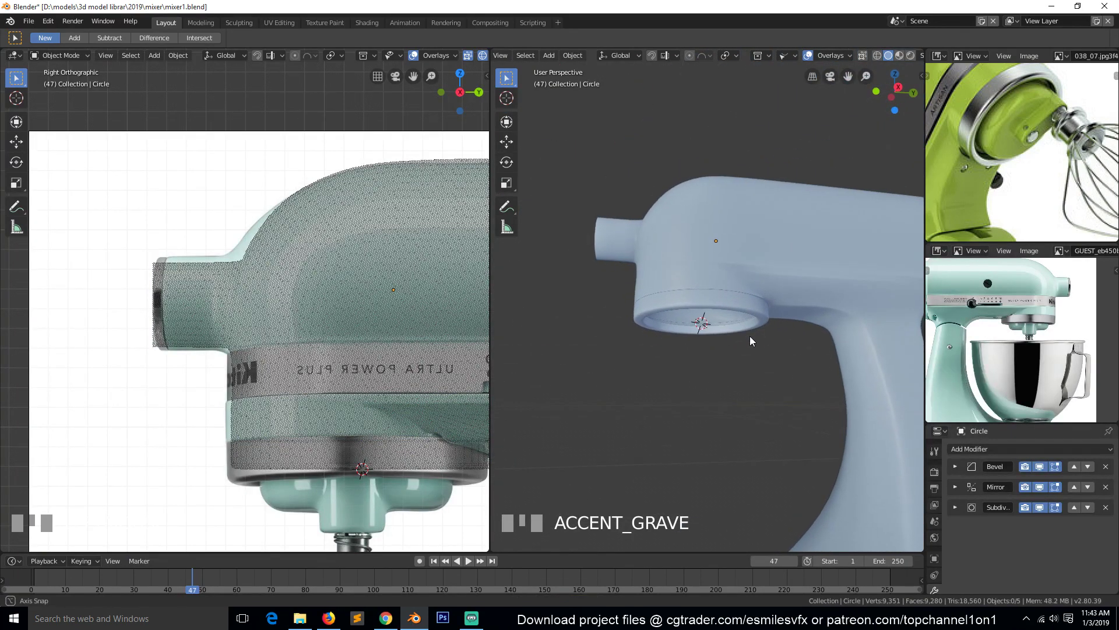
Step: Orbit behind the neck and preview the smoothed head-to-column joint in Object Mode
scroll(down, 3)
scroll(up, 3)
key(`)
scroll(up, 3)
key(Tab)
scroll(down, 3)
key(`)
scroll(up, 3)
Step: Return to Edit Mode at the joint and hide the Subdivision display while editing
click(795, 212)
key(ctrl+e)
scroll(down, 3)
key(`)
key(Tab)
scroll(up, 3)
click(1047, 506)
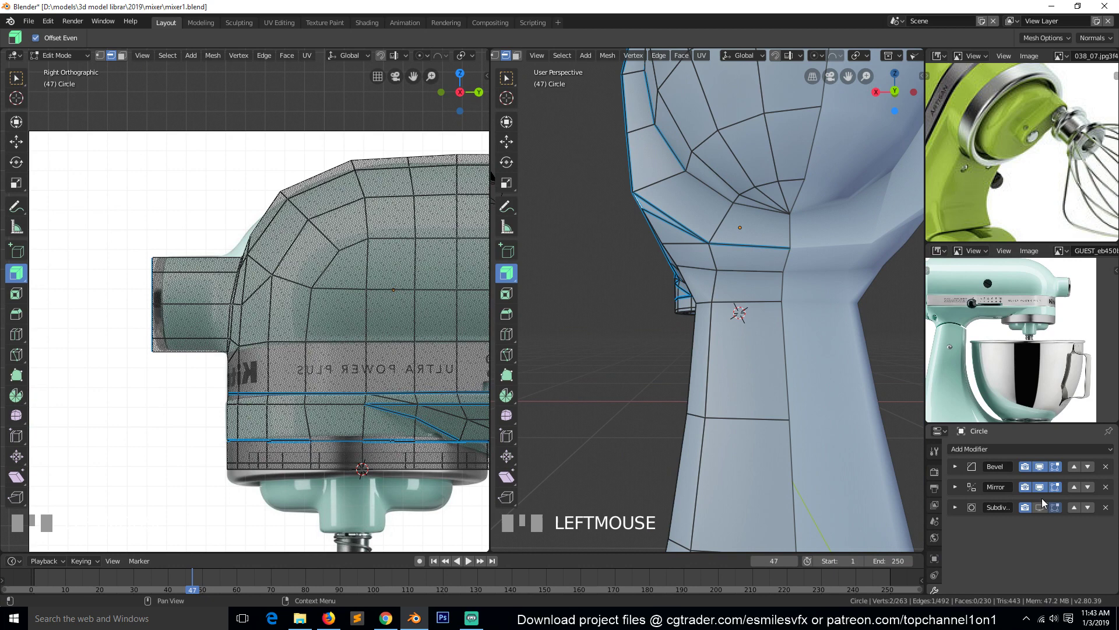
Step: Enable X-ray and start a knife cut across the face where the head meets the column
click(1043, 494)
key(alt+a)
key(k)
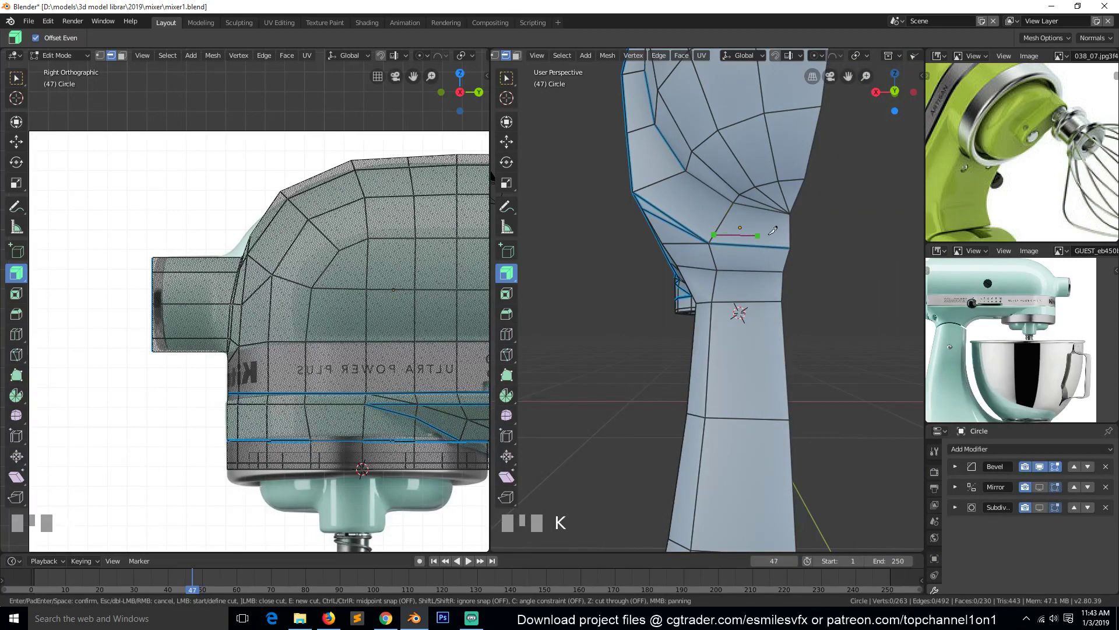
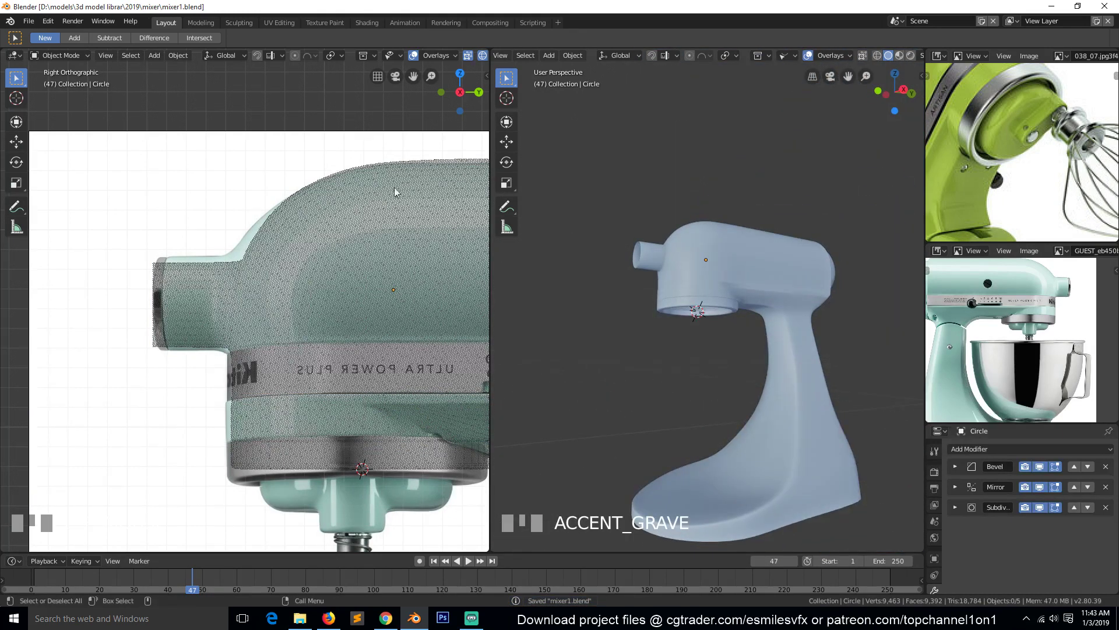
Step: Frame the whole mixer head in a straight side orthographic view against the reference
scroll(down, 3)
scroll(up, 3)
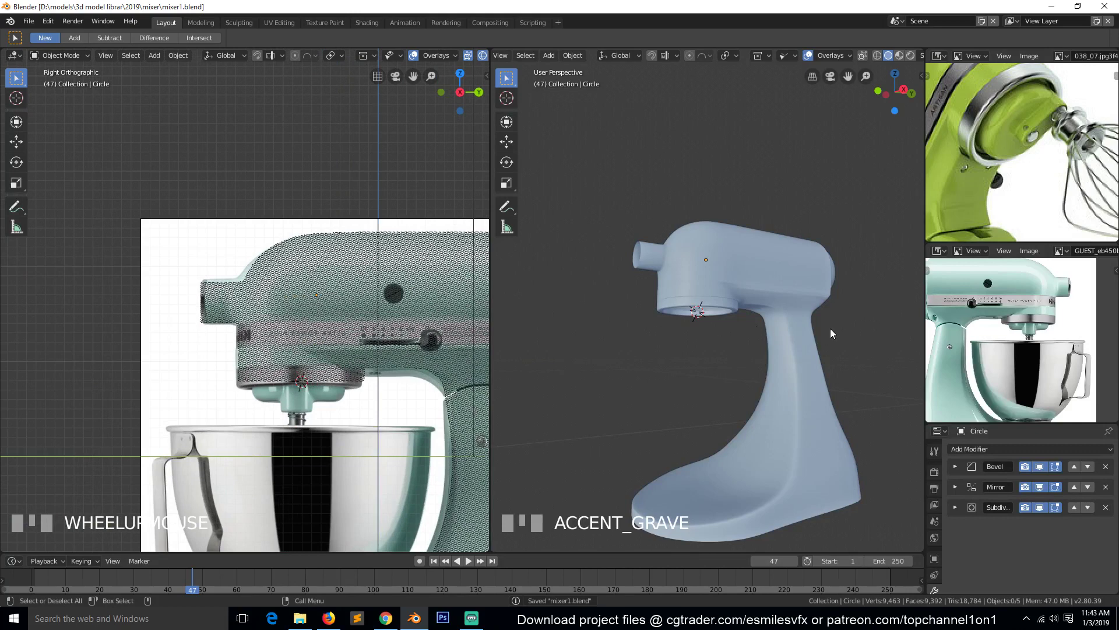
key(KP_3)
key(KP_3)
scroll(up, 3)
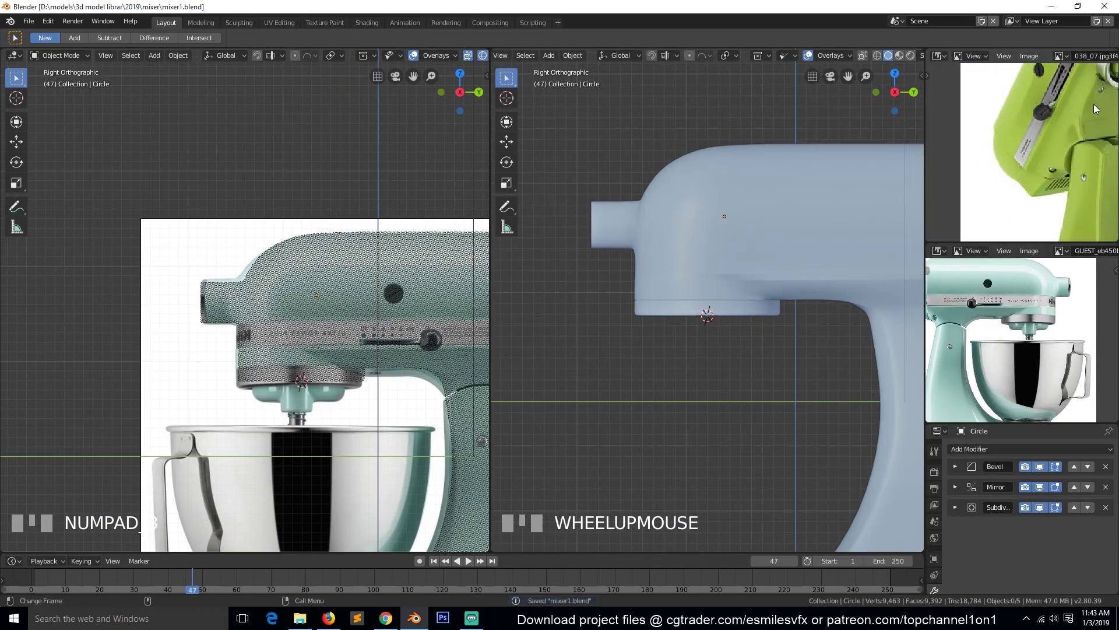
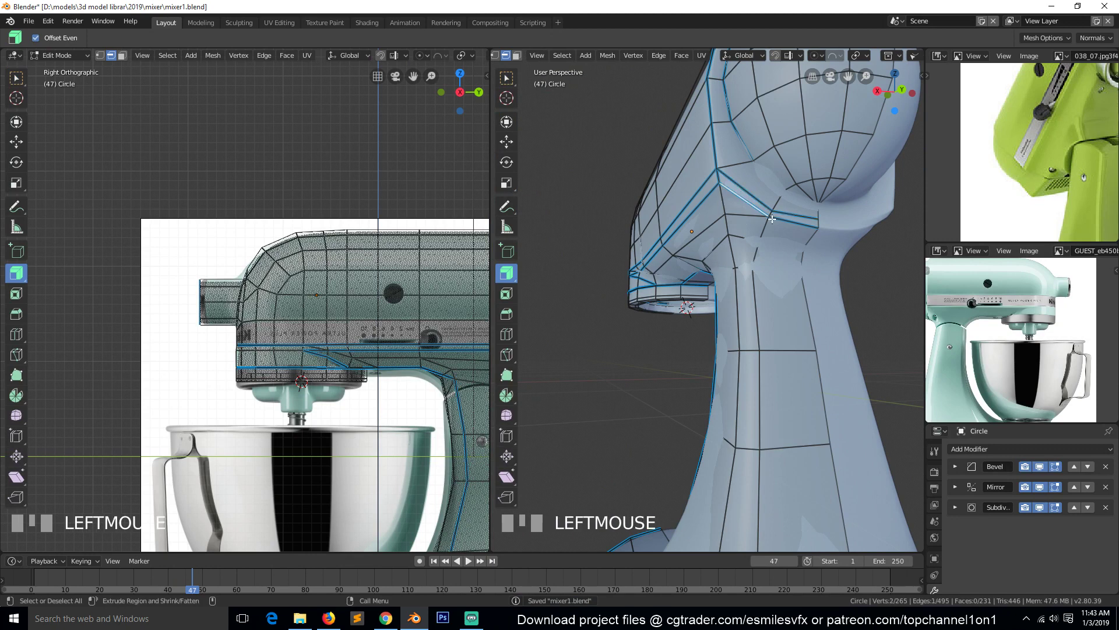
Step: Nudge the head-to-stand corner vertex along Y so it follows the stand outline
click(779, 216)
key(KP_Decimal)
key(KP_Decimal)
key(KP_1)
key(KP_3)
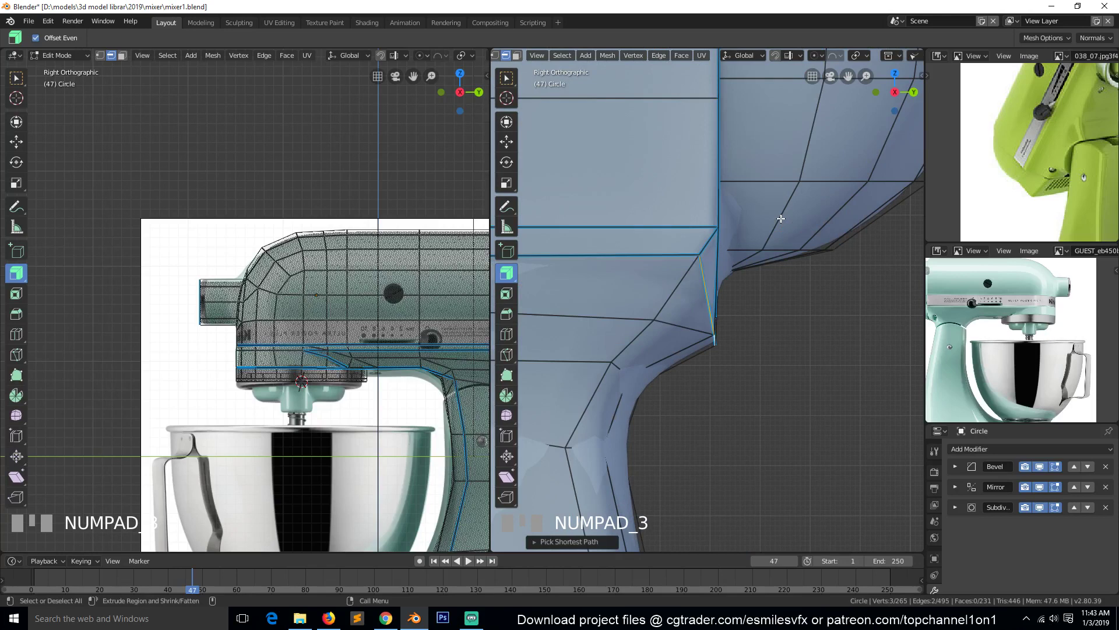
key(g)
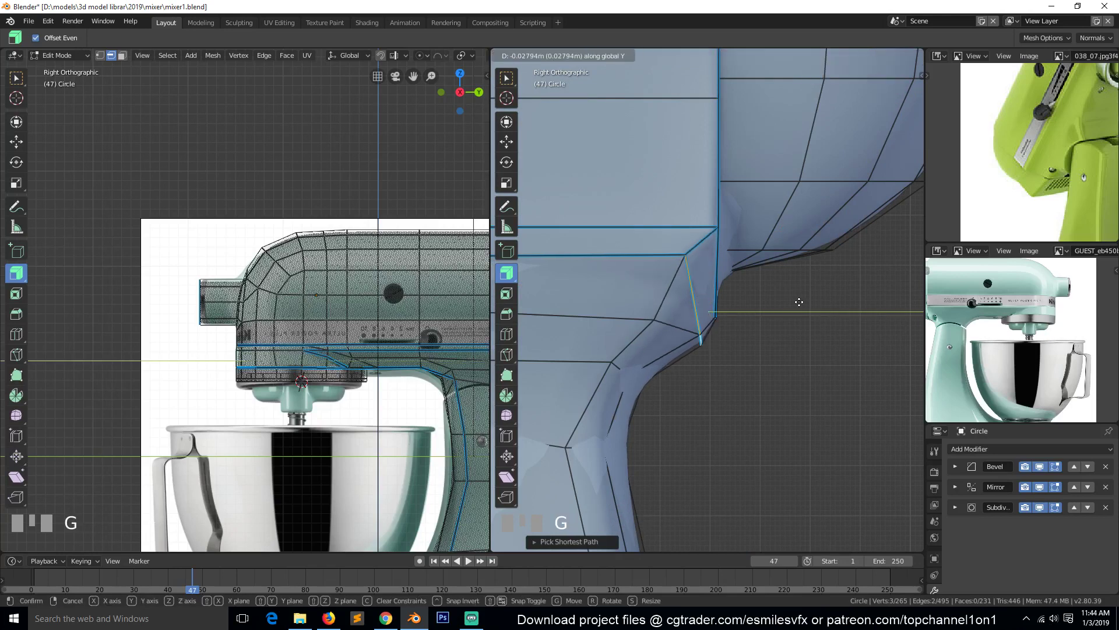
click(804, 304)
scroll(down, 3)
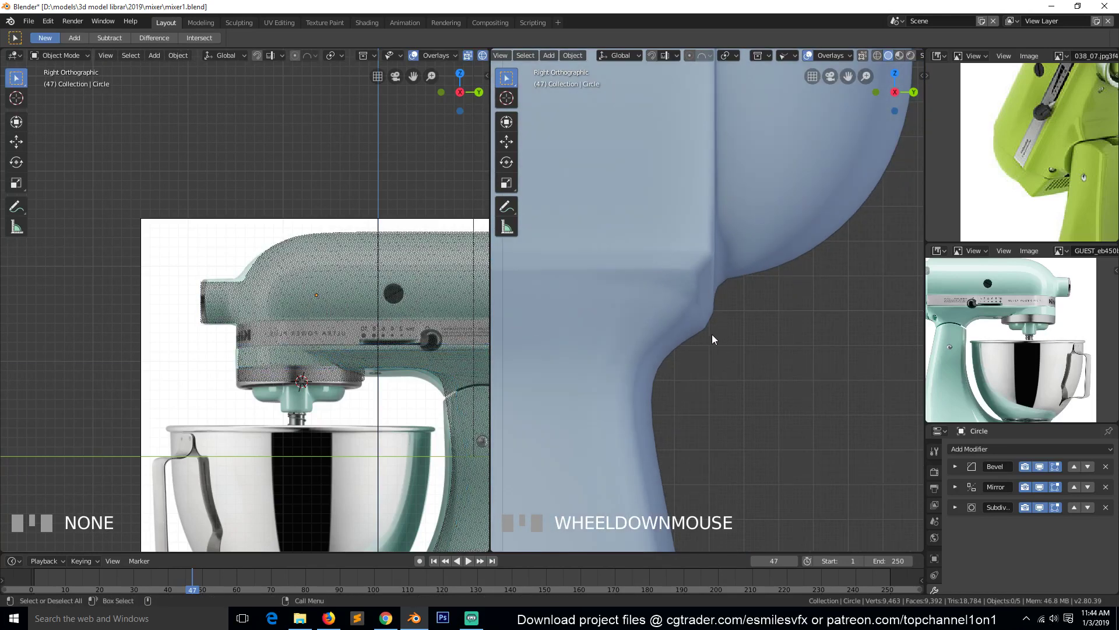
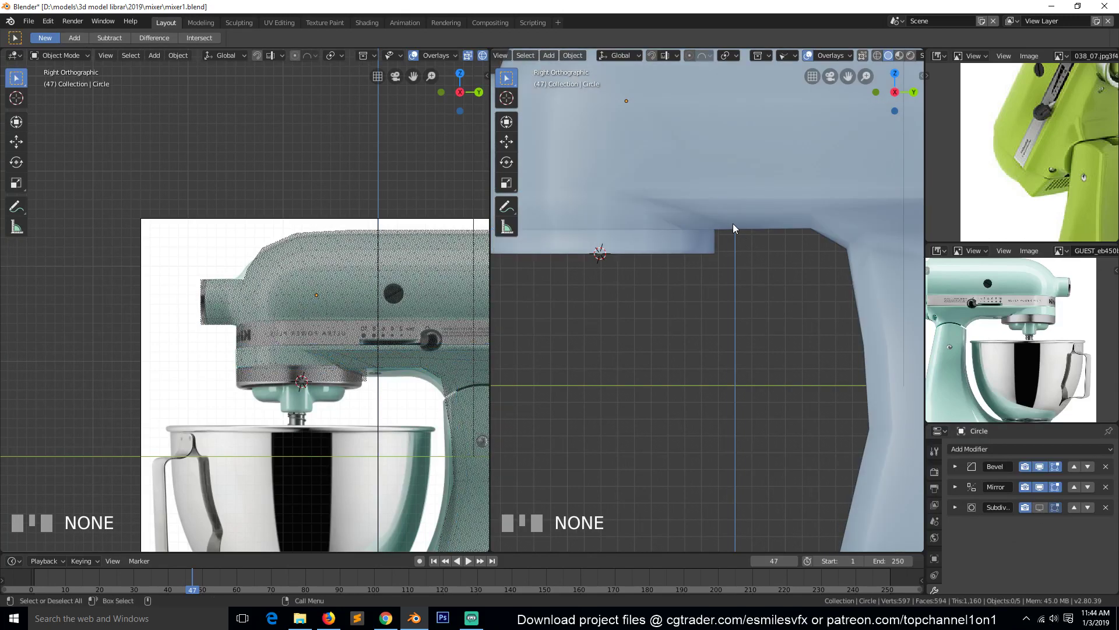
Step: Inspect the head underside in perspective, save the file, and return to mesh editing
key(`)
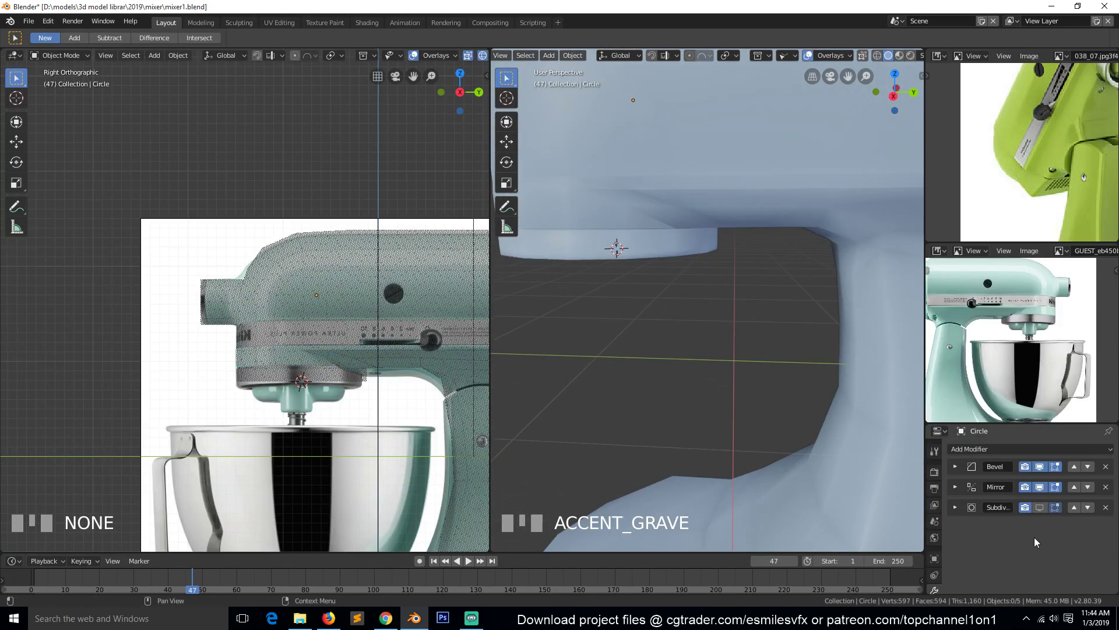
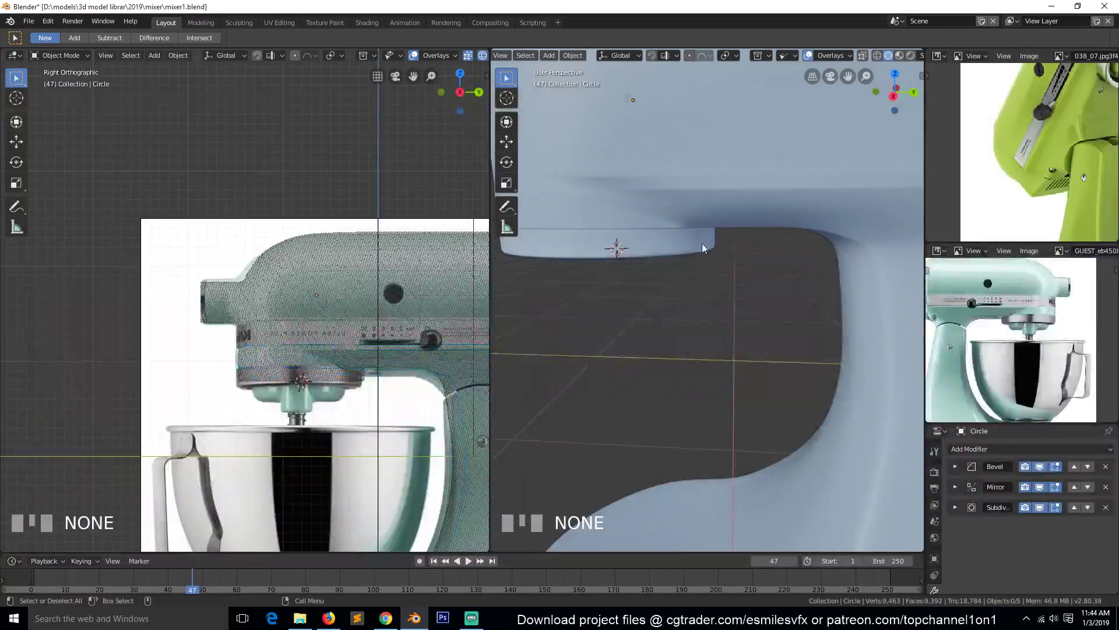
scroll(down, 3)
scroll(down, 3)
scroll(up, 3)
key(1)
key(`)
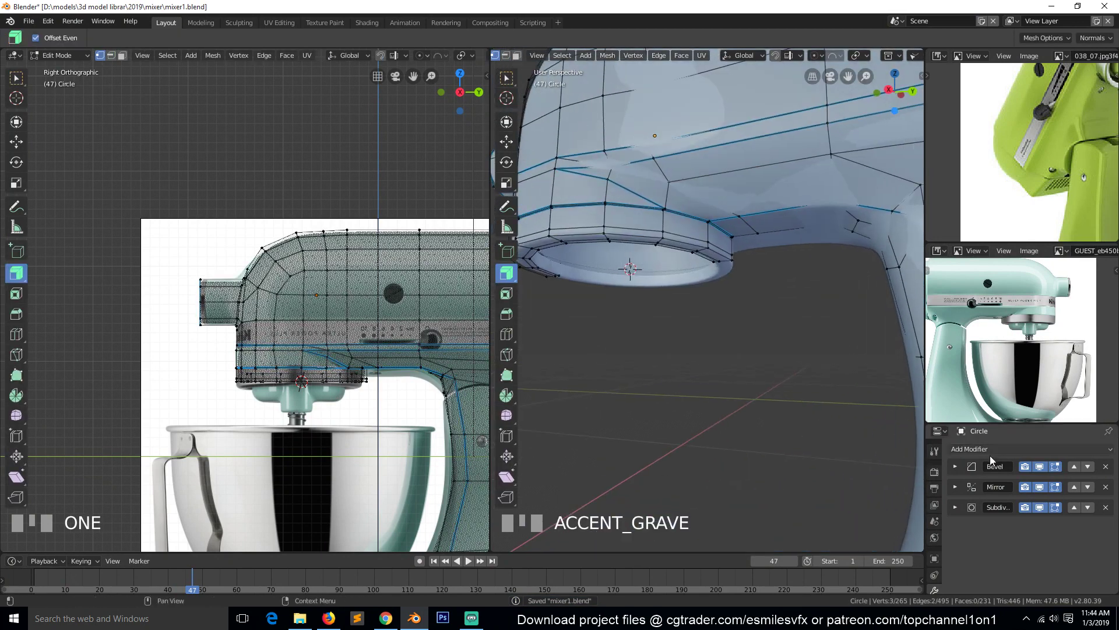
Step: Edge-slide the loop under the head and move its vertices vertically to smooth the flow into the stand
drag(1048, 486, 1034, 508)
click(1049, 492)
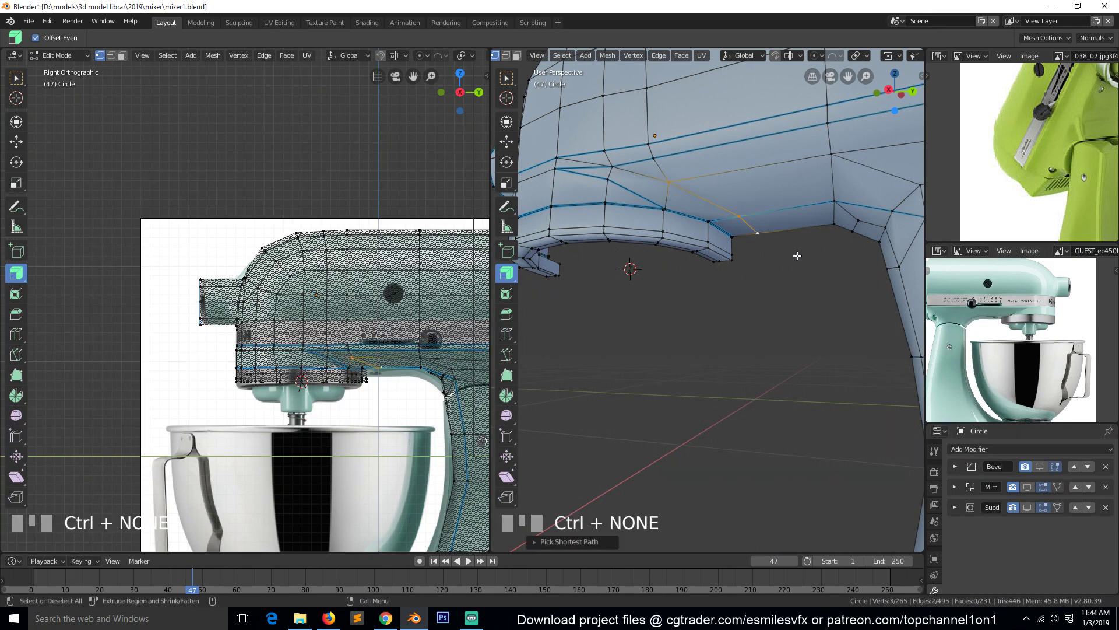
key(g)
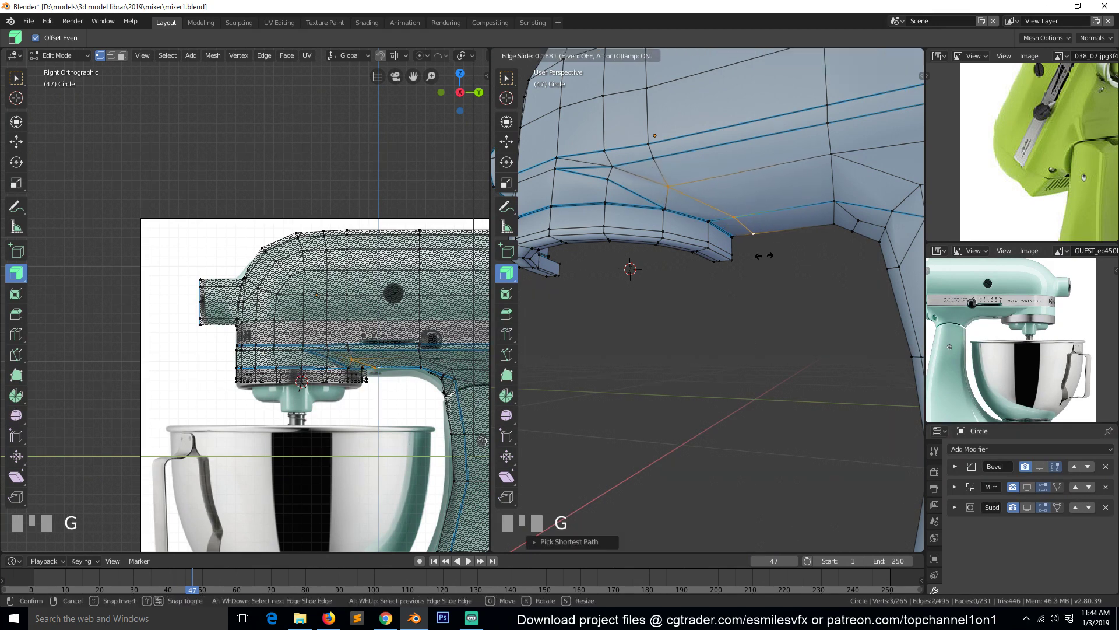
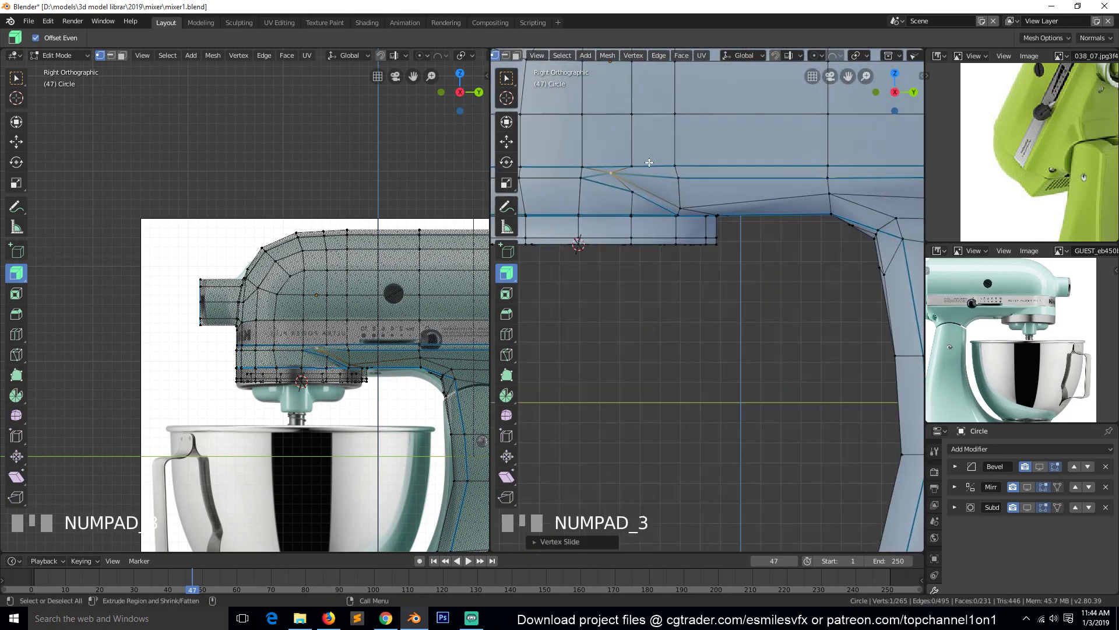
key(g)
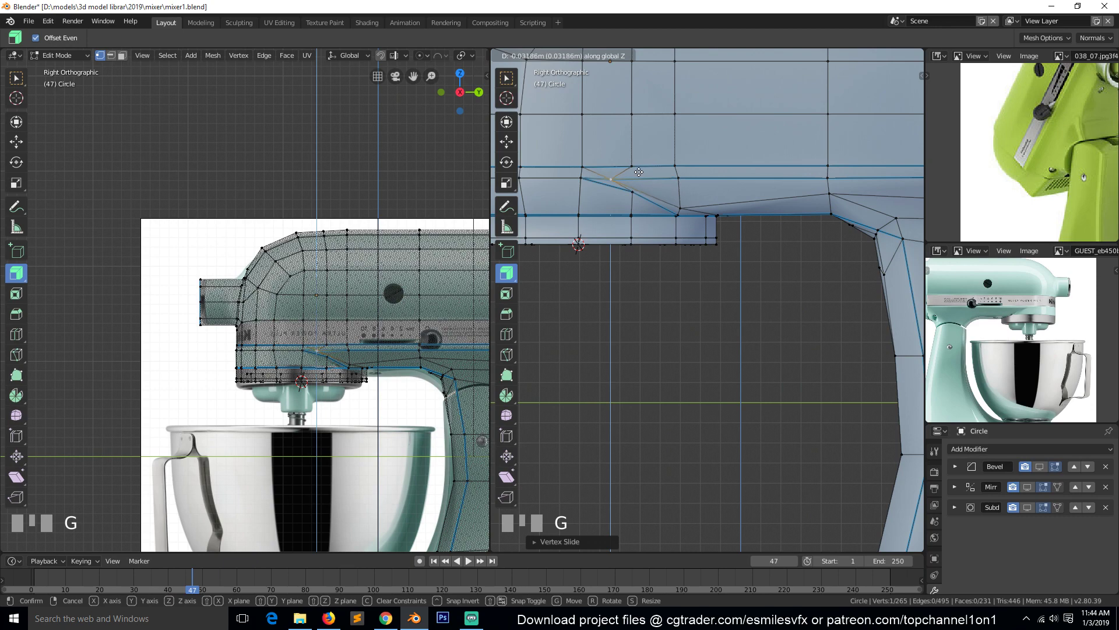
key(alt+a)
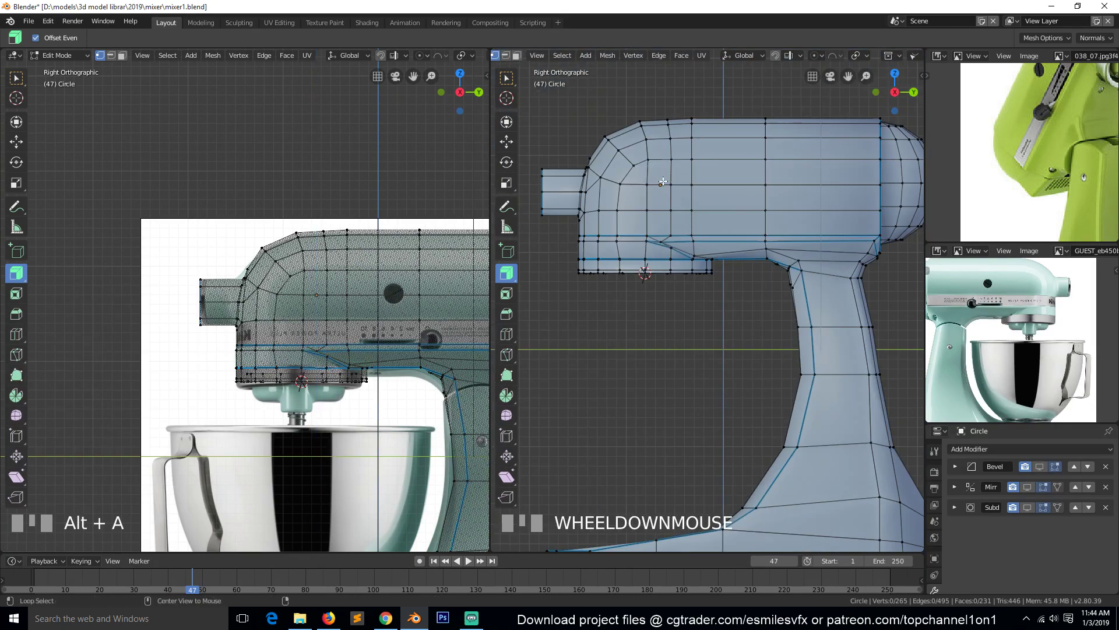
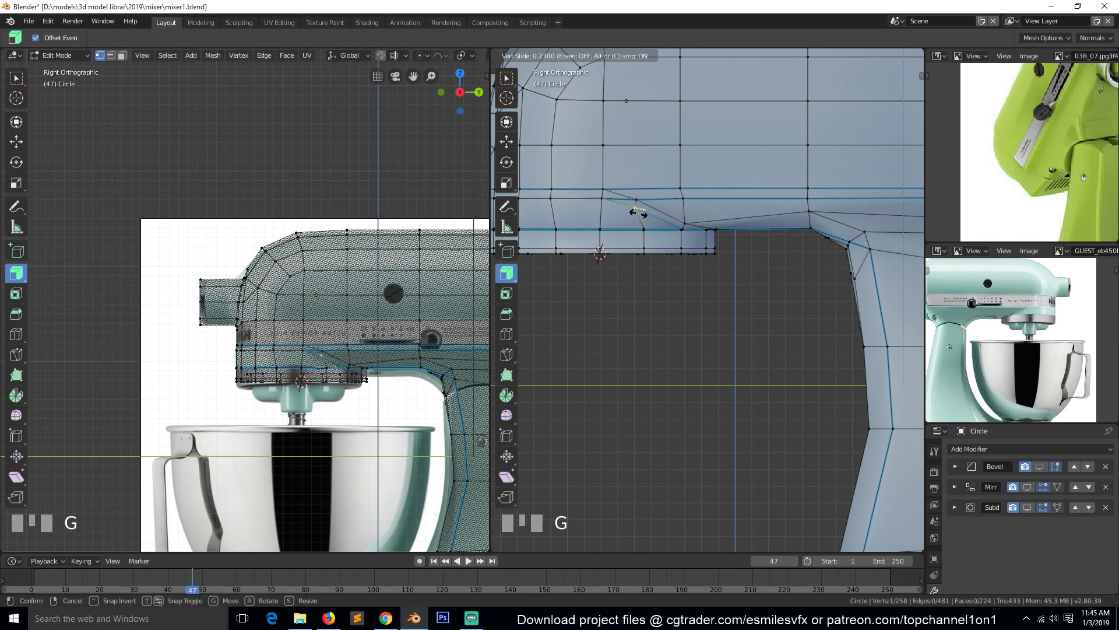
key(g)
click(641, 217)
key(alt+a)
key(2)
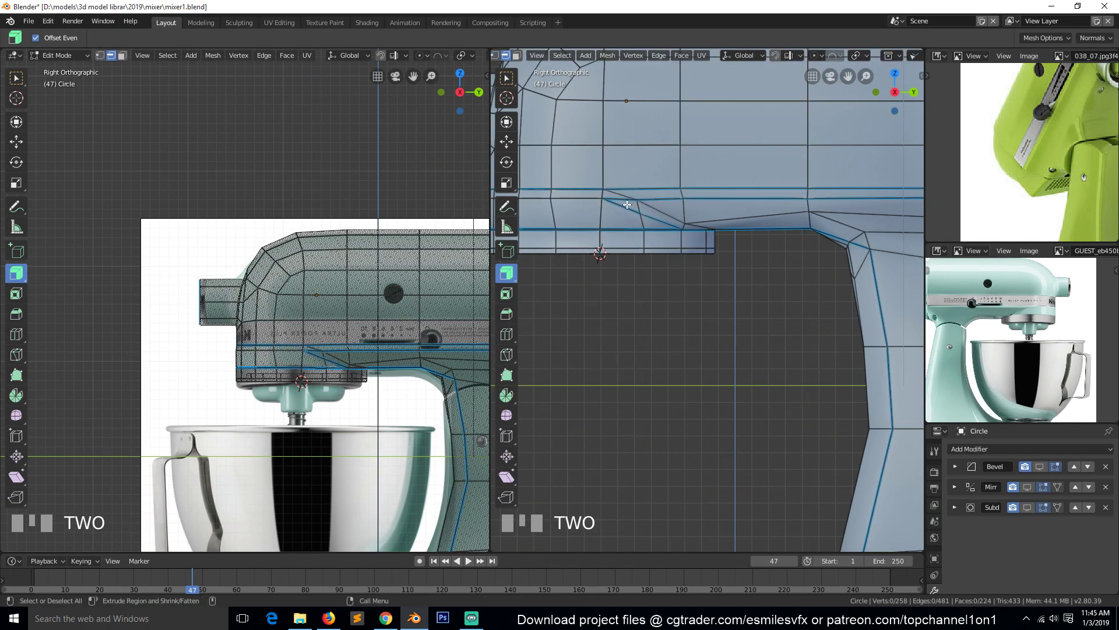
Step: Adjust another edge loop under the head, then review the smoothed result in object mode and save
scroll(up, 3)
scroll(down, 3)
scroll(up, 3)
scroll(up, 3)
click(641, 183)
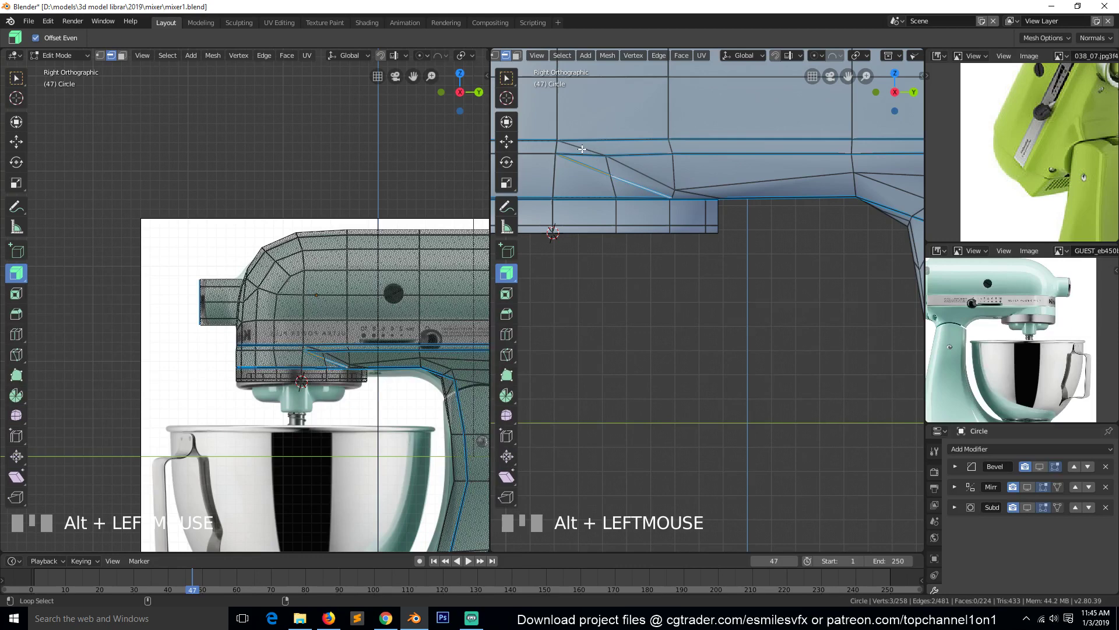
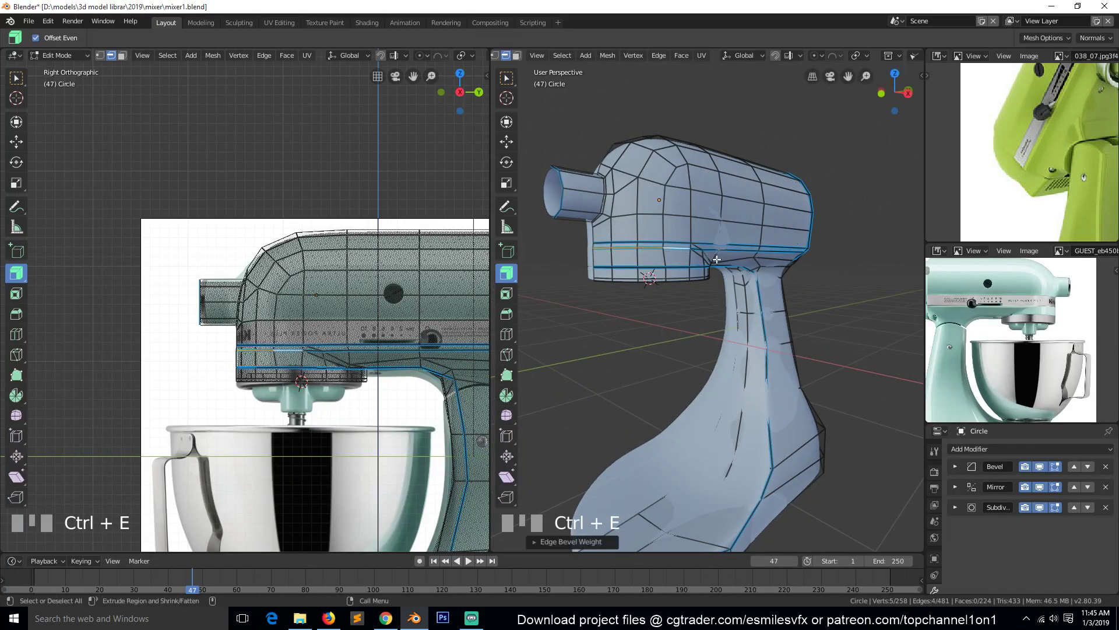
key(`)
scroll(up, 3)
scroll(down, 3)
scroll(up, 3)
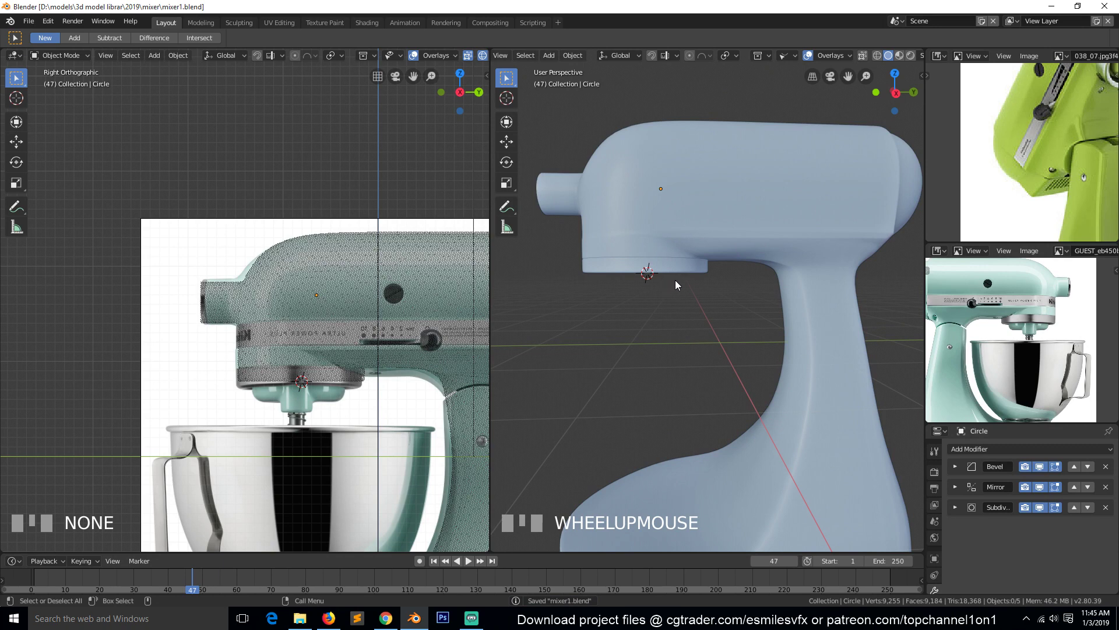